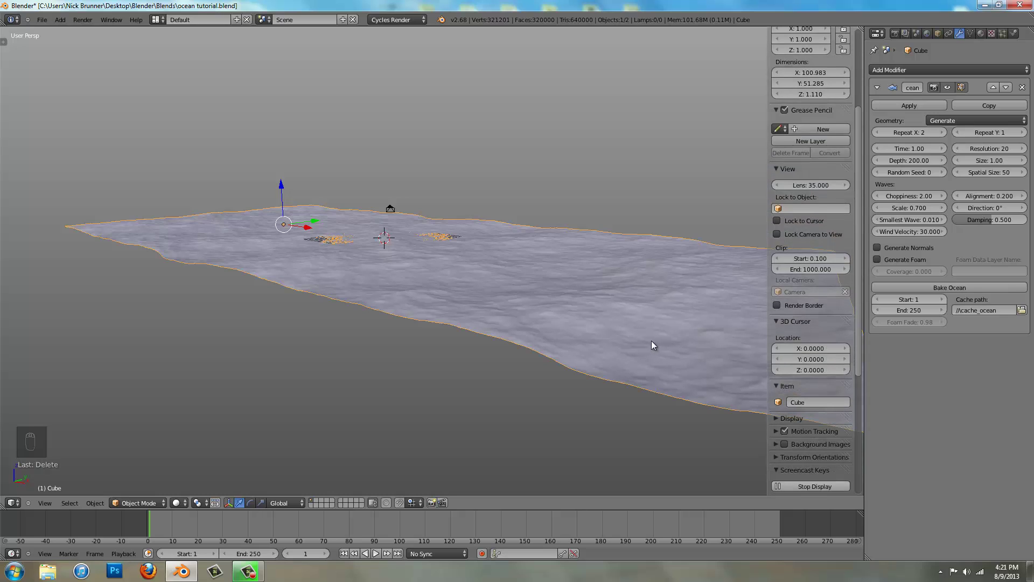
Scale the ocean mesh up along Z so its waves look taller and rougher
{"action": "key", "text": "n"}
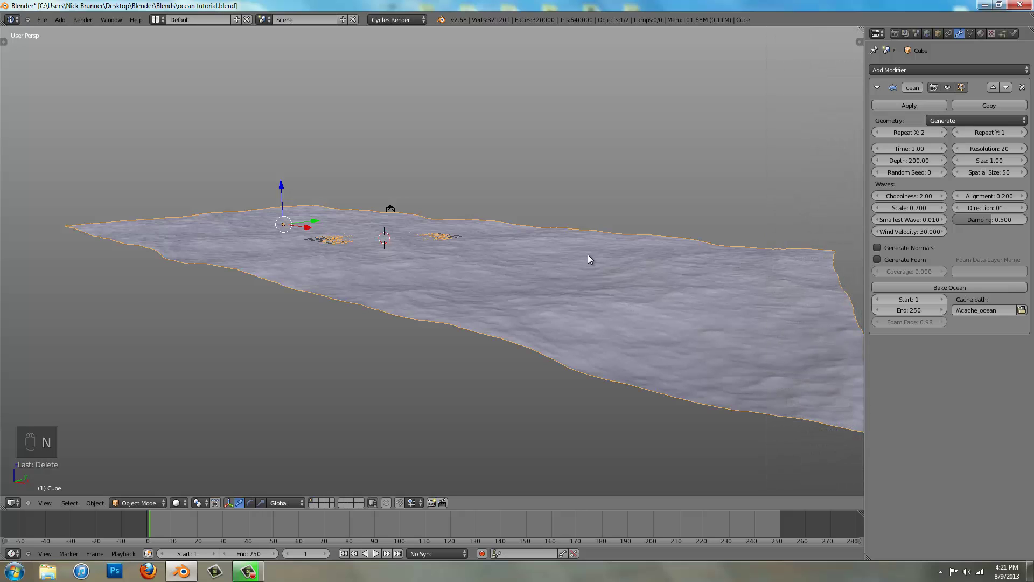
{"action": "key", "text": "s"}
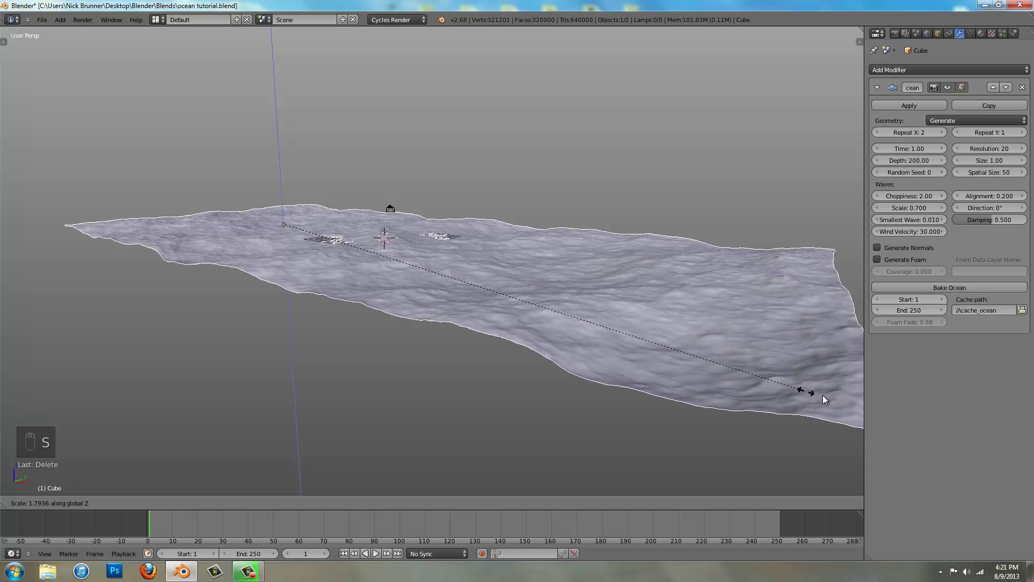
{"action": "left_click_drag", "start_coordinate": [825, 391], "coordinate": [637, 283]}
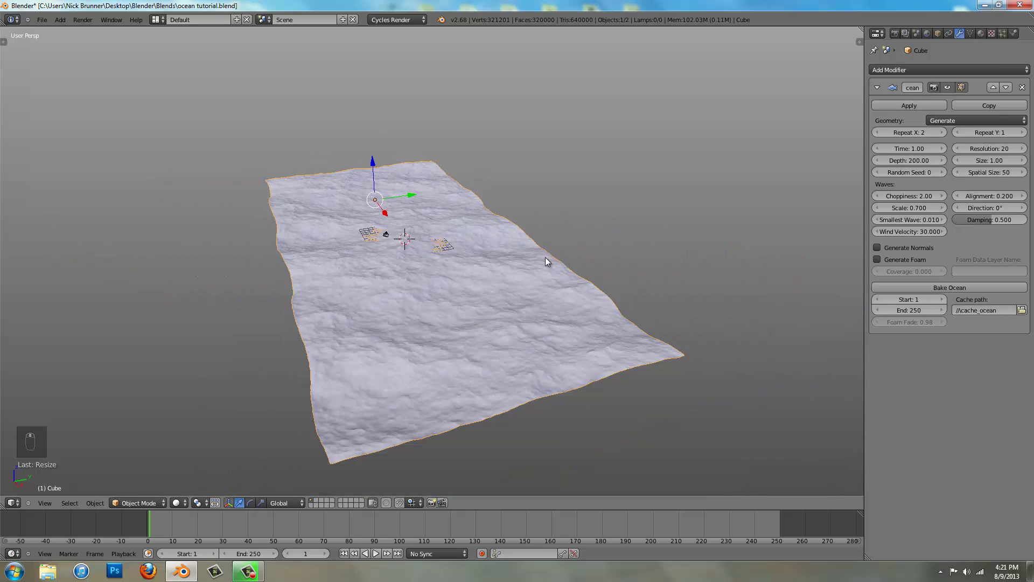
Duplicate the ocean beside the original and zero its Choppiness and Scale, Resolution 10
{"action": "key", "text": "shift+d"}
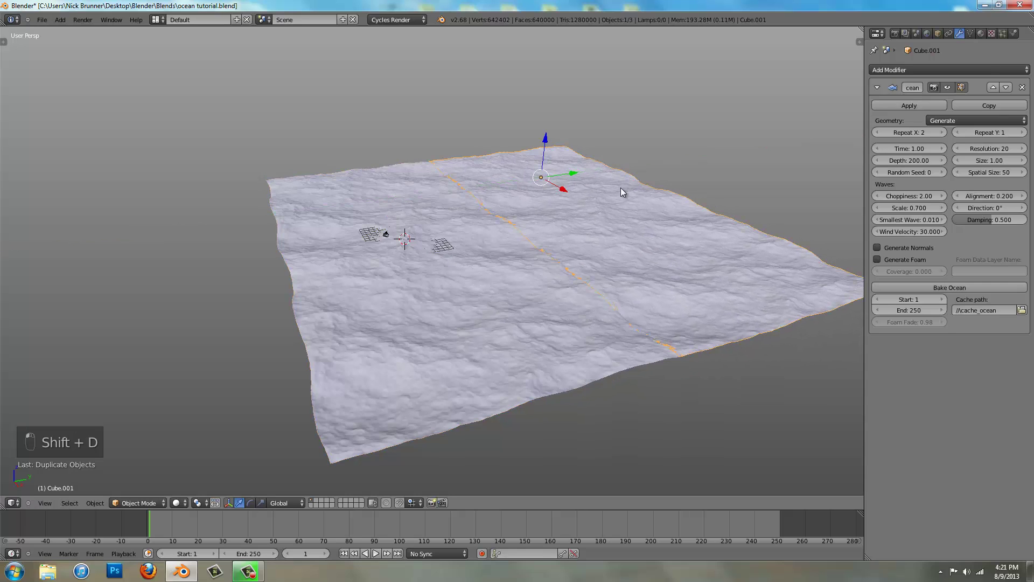
{"action": "left_click_drag", "start_coordinate": [516, 246], "coordinate": [469, 251]}
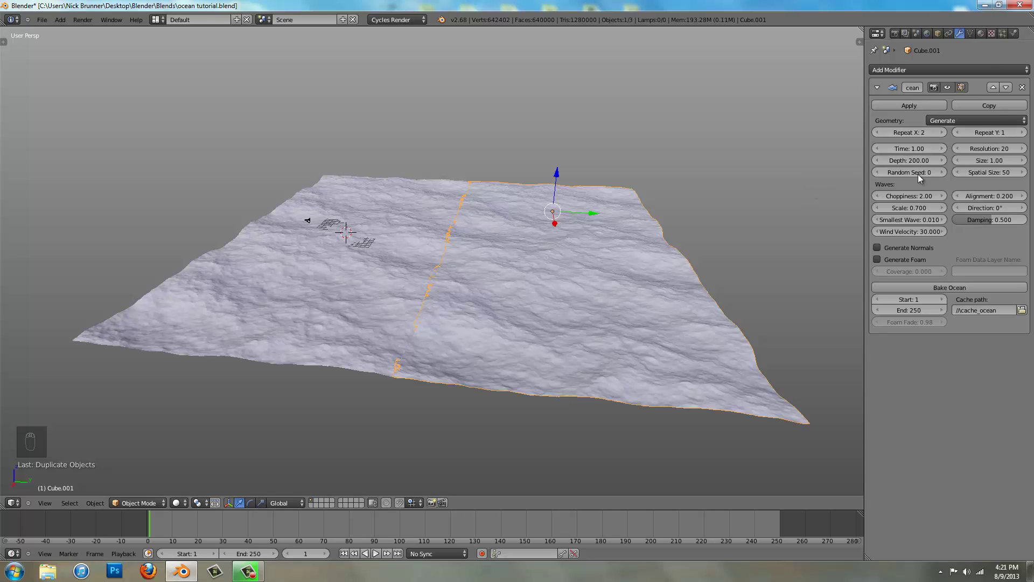
{"action": "left_click_drag", "start_coordinate": [994, 152], "coordinate": [598, 311]}
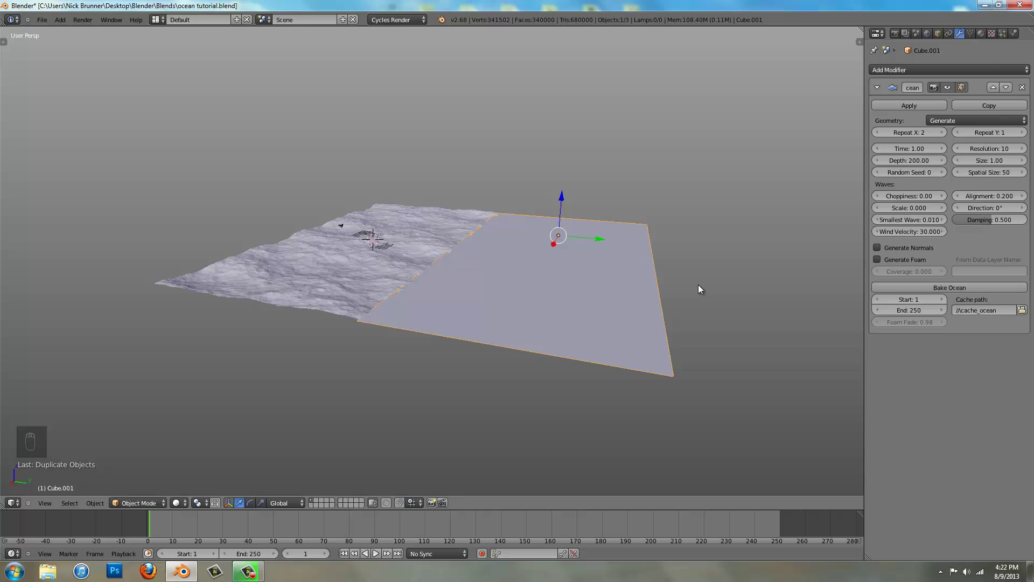
Squash the flat copy into a narrow strip, stretch it lengthwise and move it along X in side view
{"action": "key", "text": "s"}
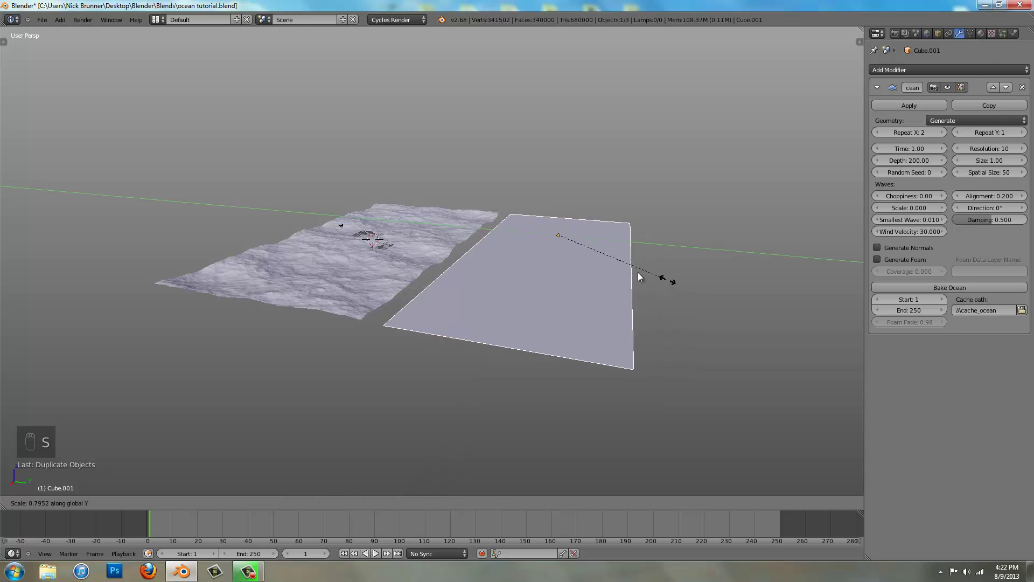
{"action": "left_click", "coordinate": [610, 274]}
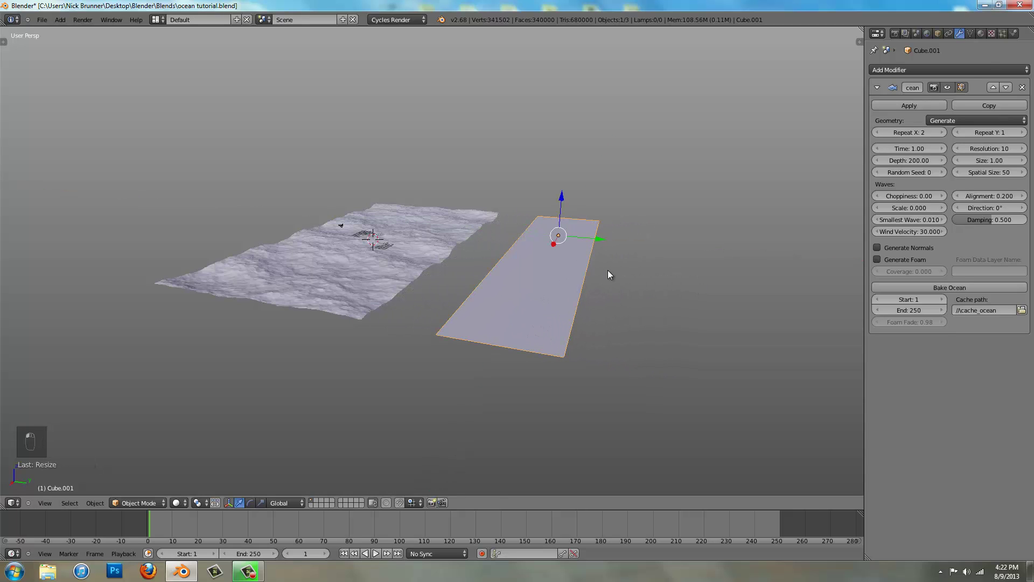
{"action": "key", "text": "KP_3"}
{"action": "key", "text": "KP_5"}
{"action": "middle_click", "coordinate": [605, 274]}
{"action": "key", "text": "g"}
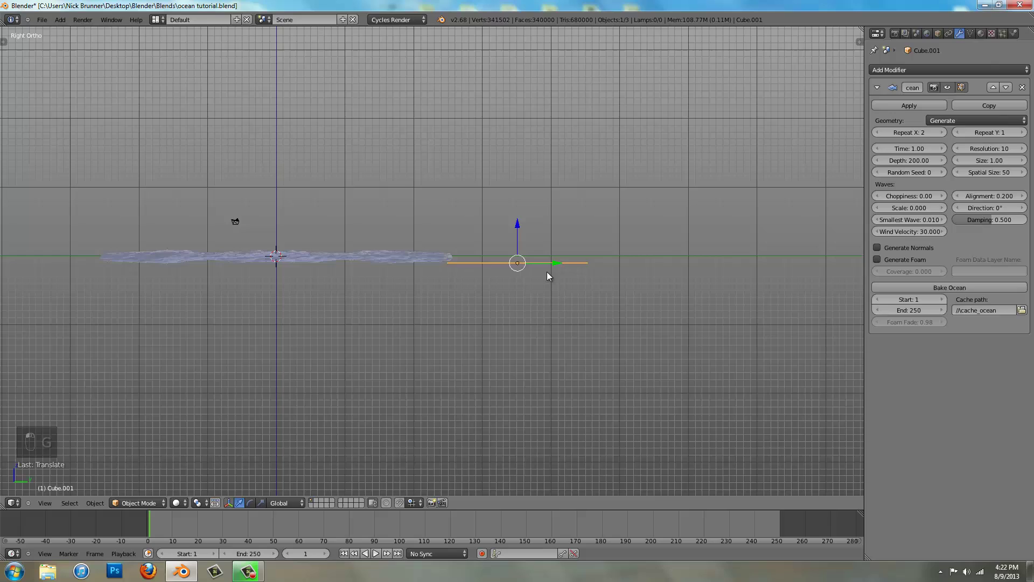
{"action": "key", "text": "s"}
{"action": "left_click", "coordinate": [628, 306]}
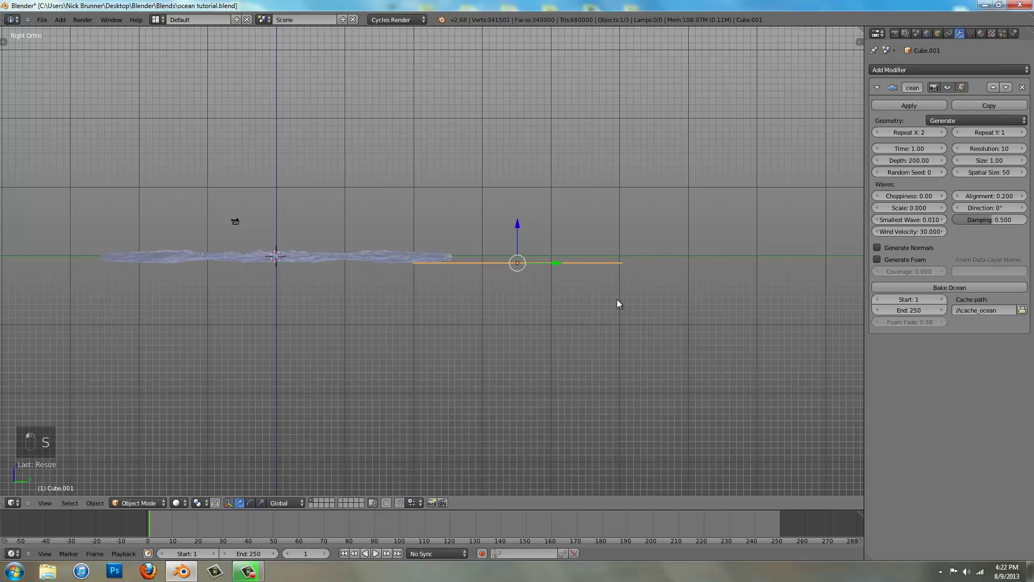
{"action": "key", "text": "g"}
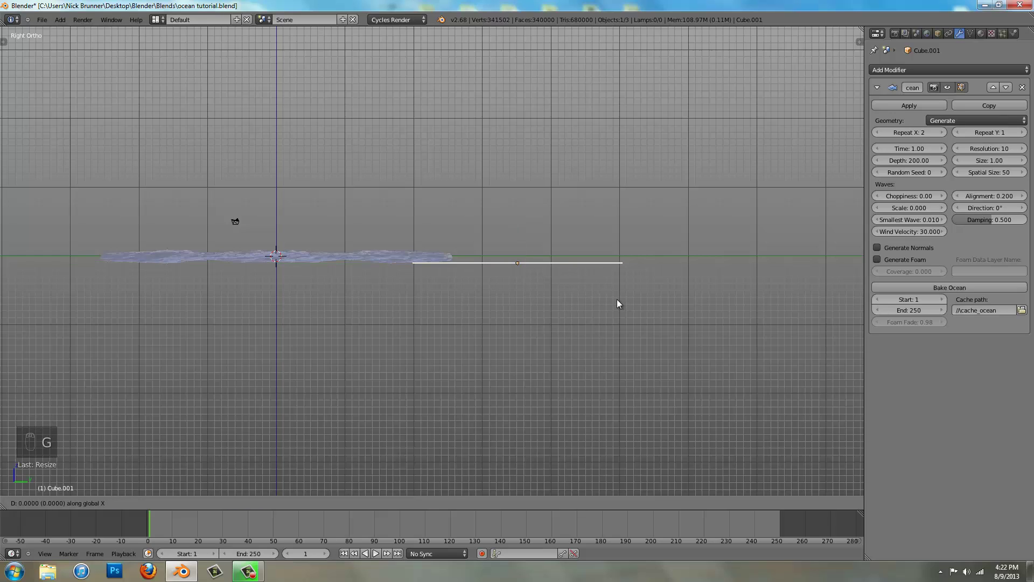
{"action": "left_click_drag", "start_coordinate": [734, 323], "coordinate": [441, 279]}
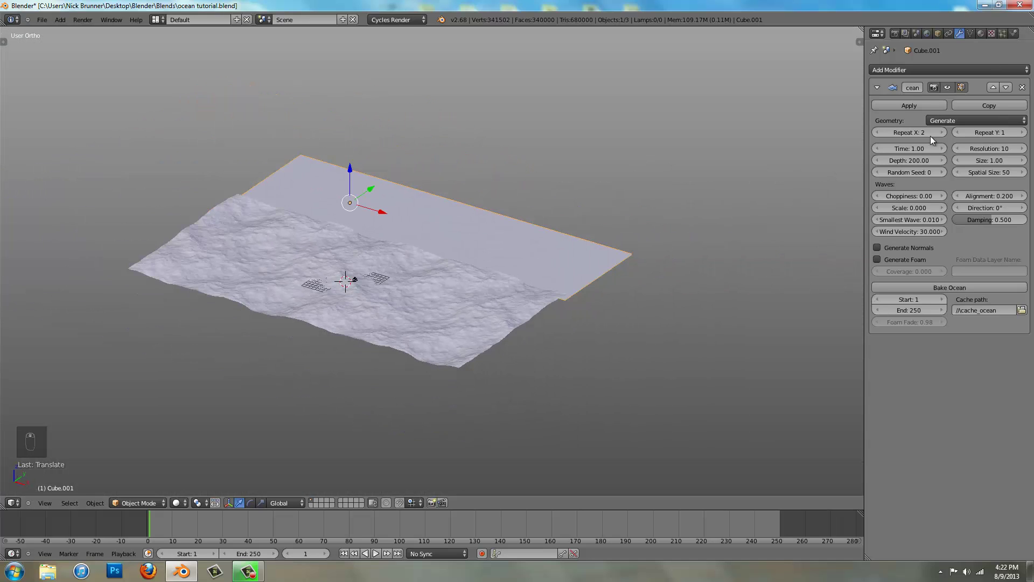
Set the strip's Repeat X to 3 and align it with the wavy patch's edge from top view
{"action": "left_click_drag", "start_coordinate": [943, 134], "coordinate": [657, 287]}
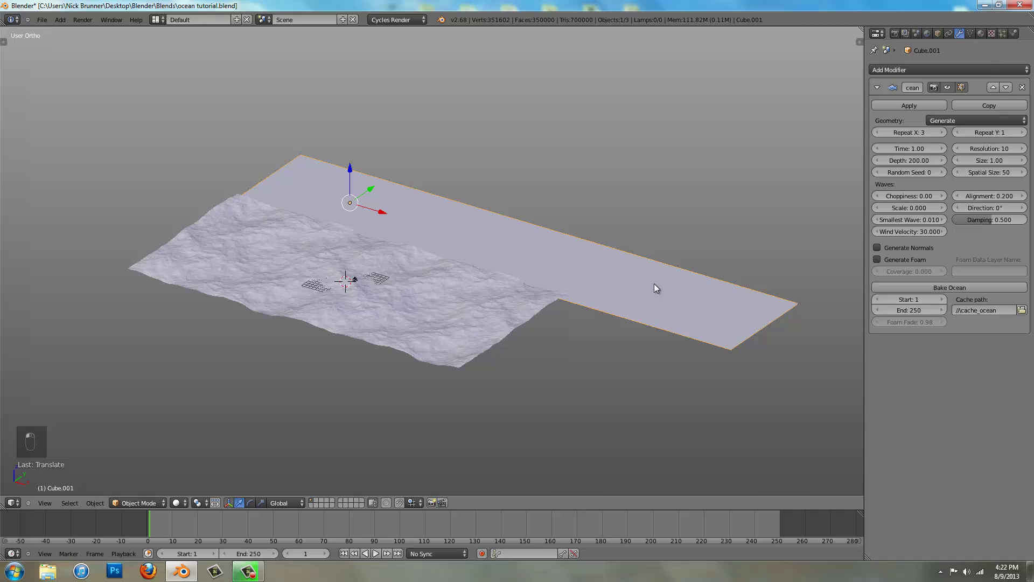
{"action": "key", "text": "KP_7"}
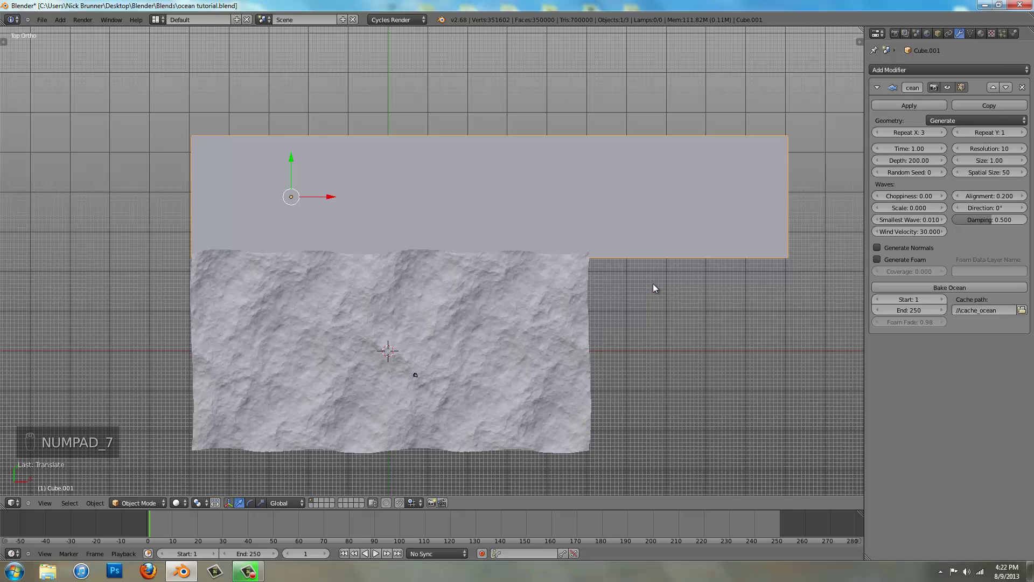
{"action": "key", "text": "g"}
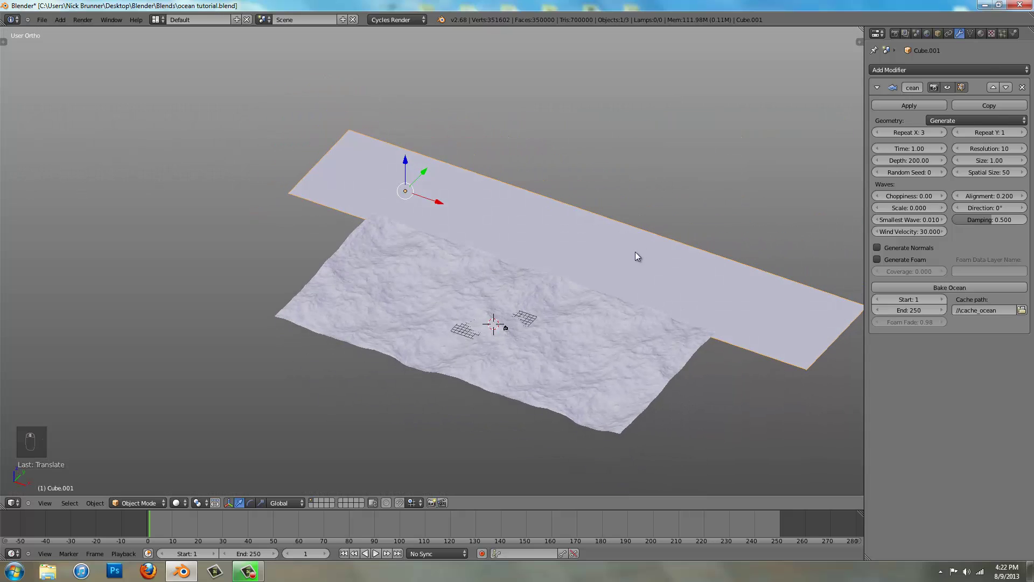
{"action": "key", "text": "KP_5"}
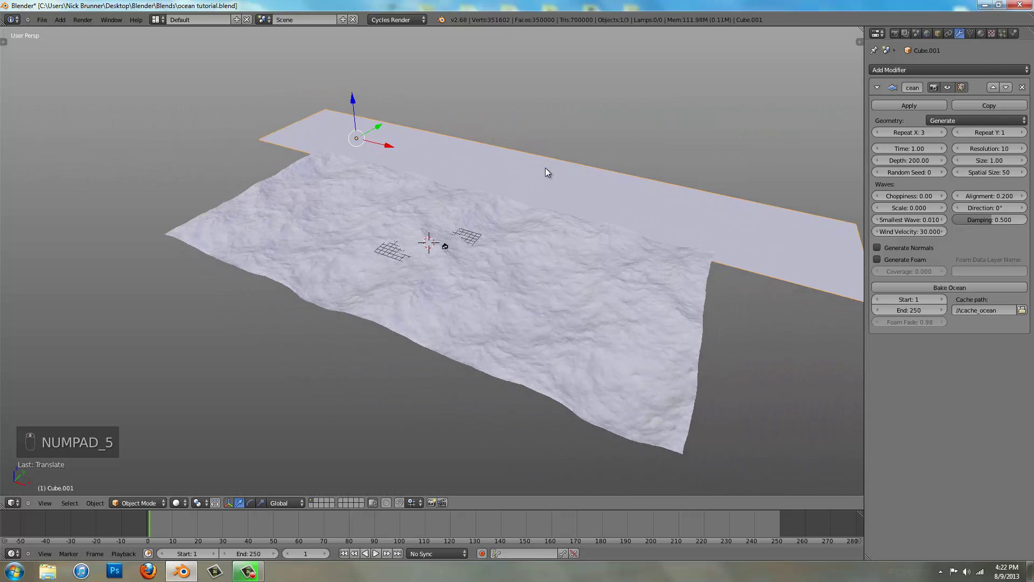
Add the sky photo as an emission image plane via Images as Planes, viewed from the top
{"action": "key", "text": "a"}
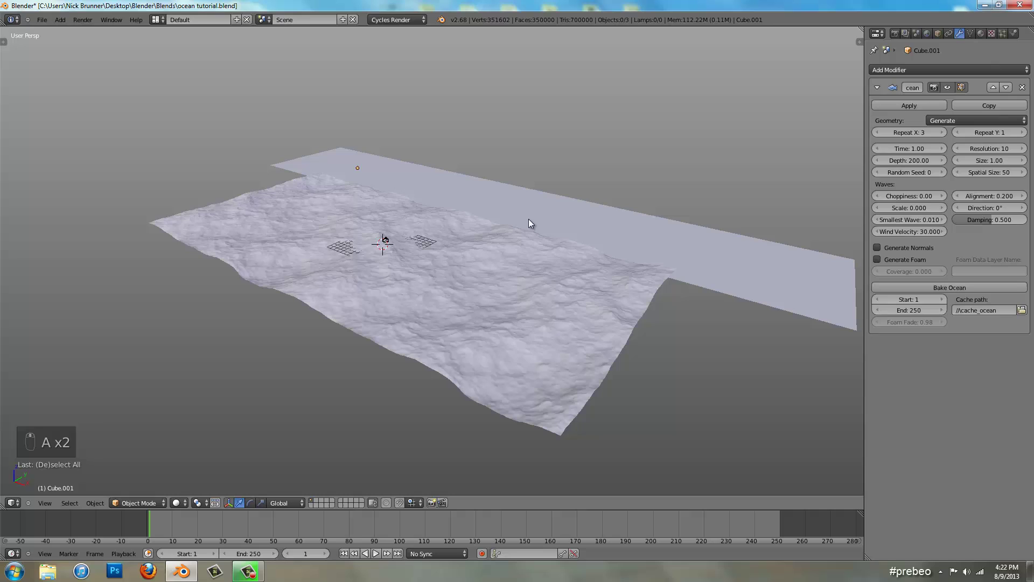
{"action": "key", "text": "shift+a"}
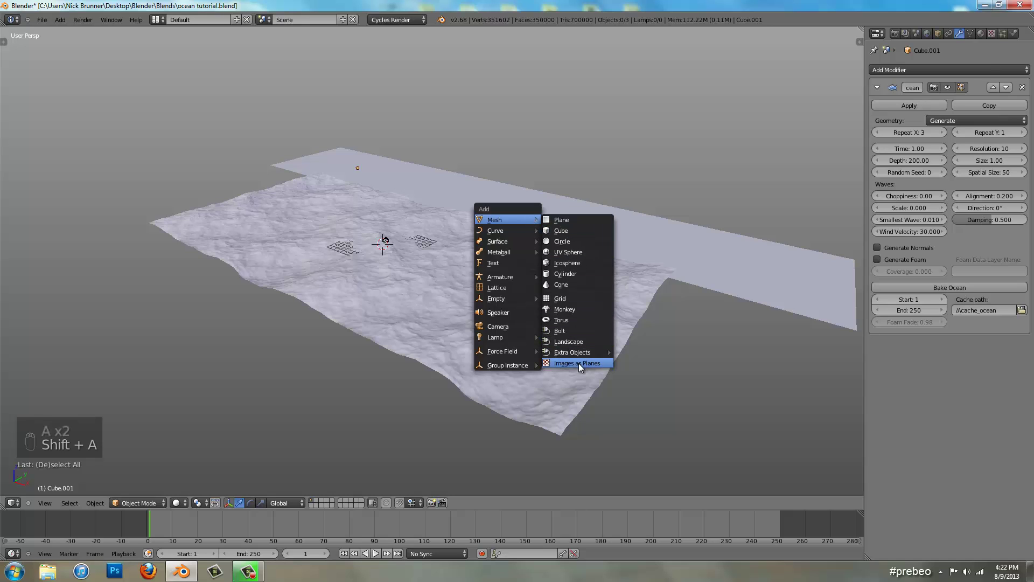
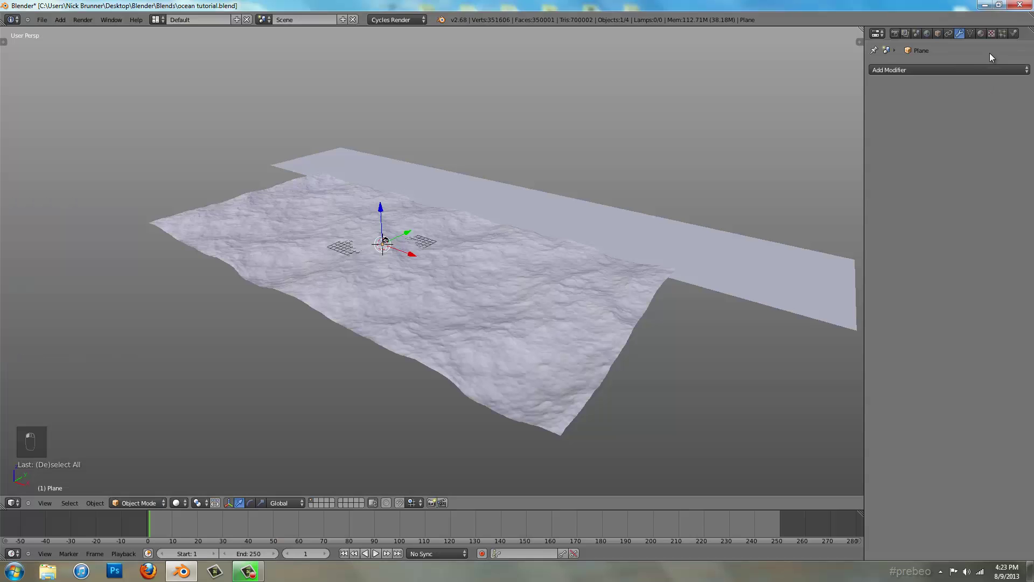
{"action": "key", "text": "KP_7"}
{"action": "key", "text": "KP_5"}
Enlarge the sky image plane in textured shading and rotate it 90° about X to stand upright
{"action": "key", "text": "z"}
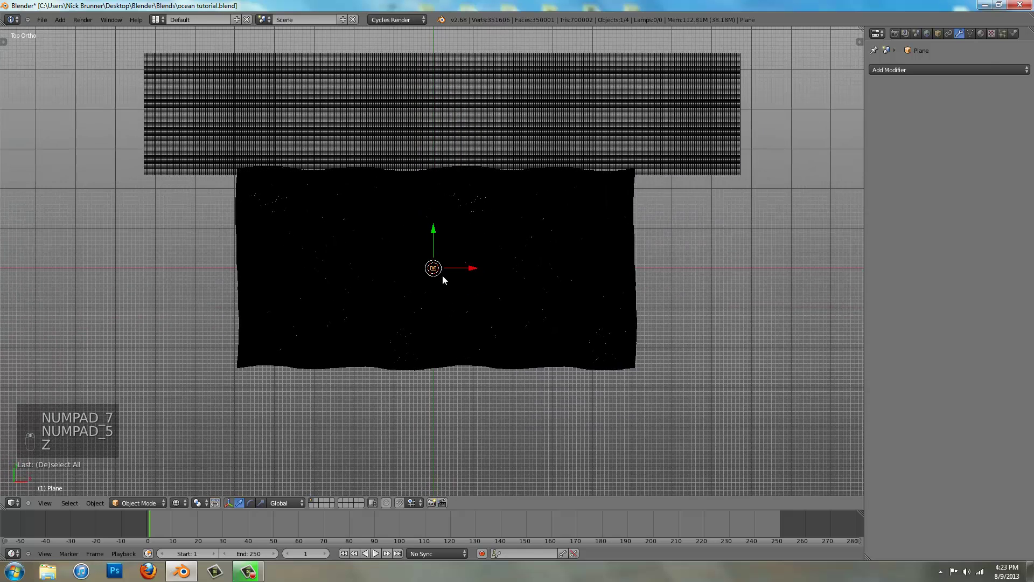
{"action": "key", "text": "s"}
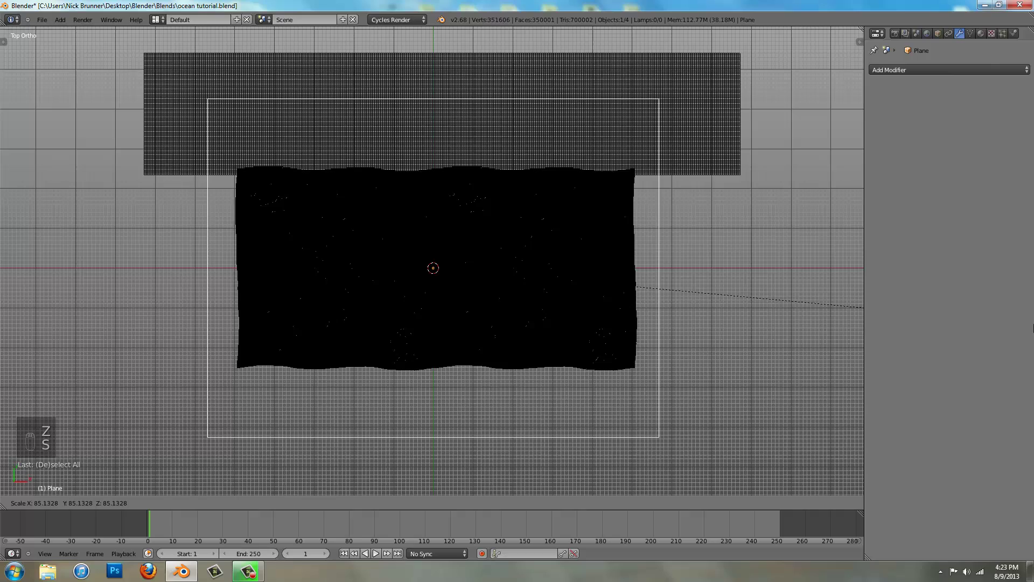
{"action": "left_click_drag", "start_coordinate": [970, 320], "coordinate": [746, 266]}
{"action": "key", "text": "alt+z"}
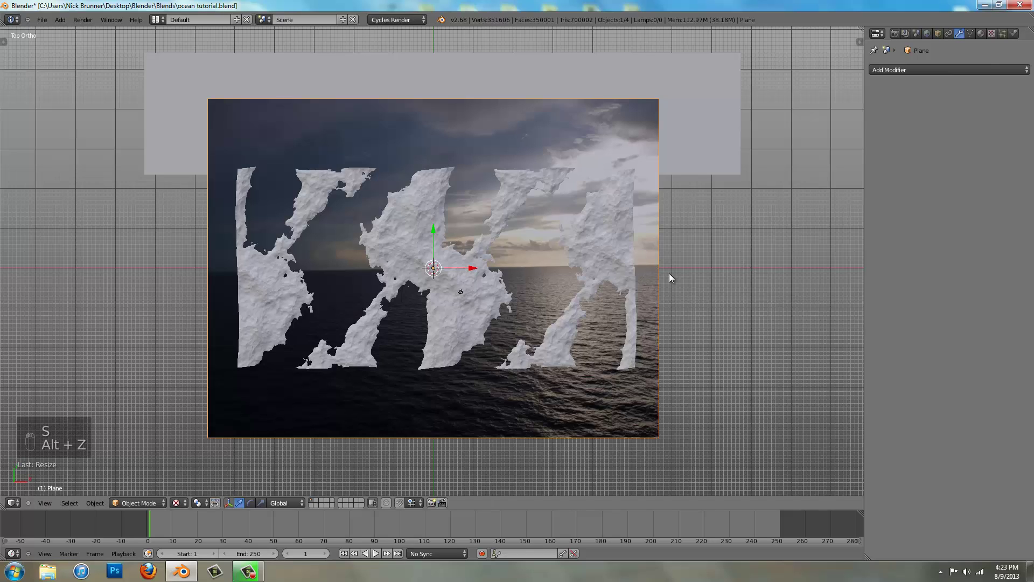
{"action": "key", "text": "r"}
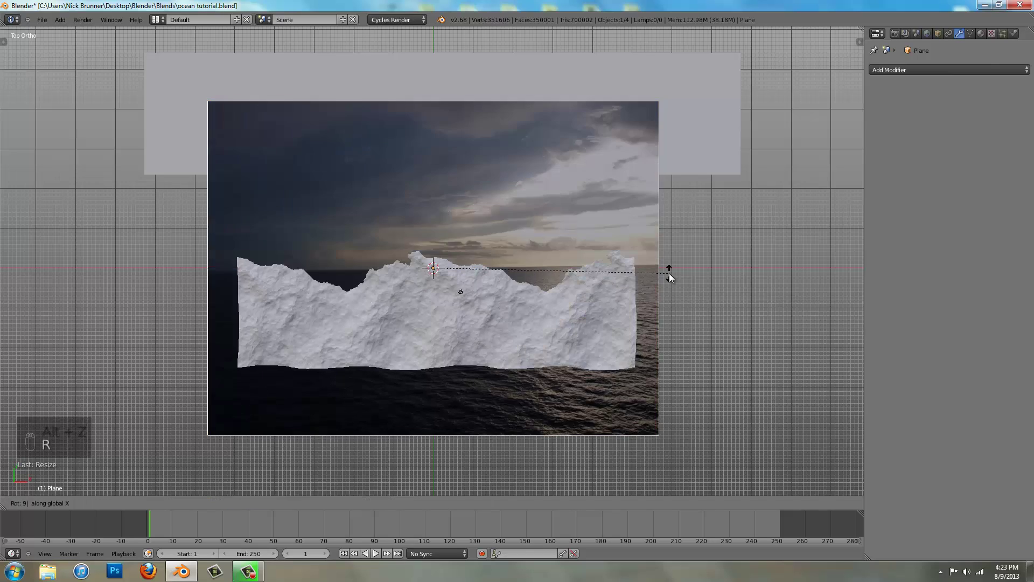
Move the upright sky image back along Y to the ocean's far edge and widen it across the strip
{"action": "key", "text": "g"}
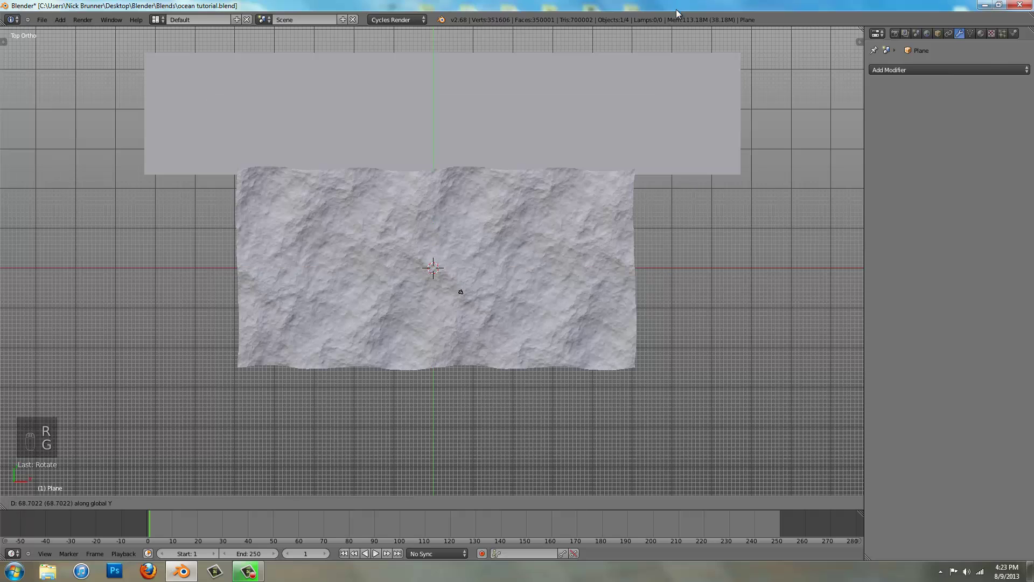
{"action": "left_click_drag", "start_coordinate": [672, 59], "coordinate": [627, 109]}
{"action": "key", "text": "s"}
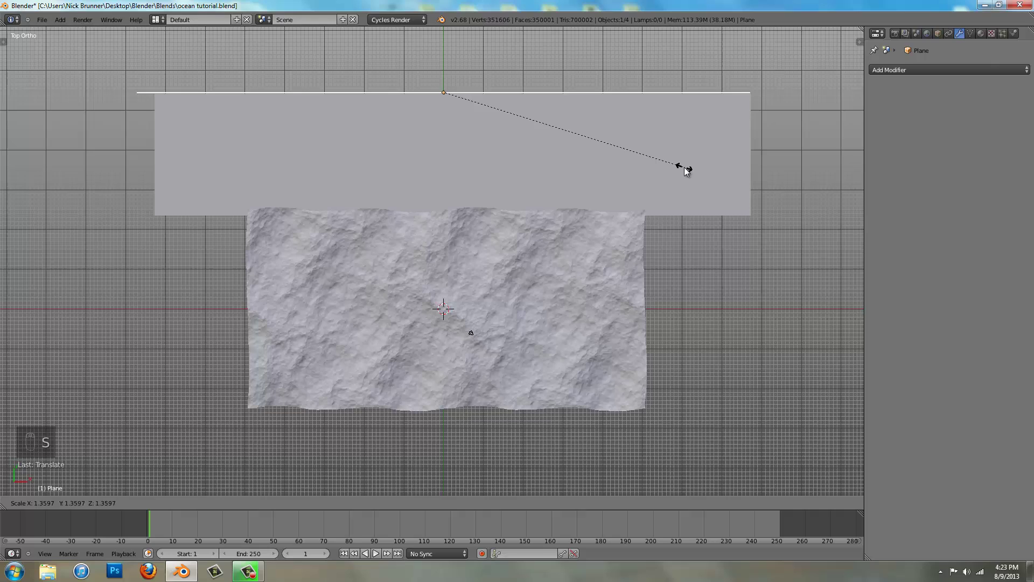
{"action": "left_click_drag", "start_coordinate": [681, 163], "coordinate": [776, 163]}
{"action": "key", "text": "g"}
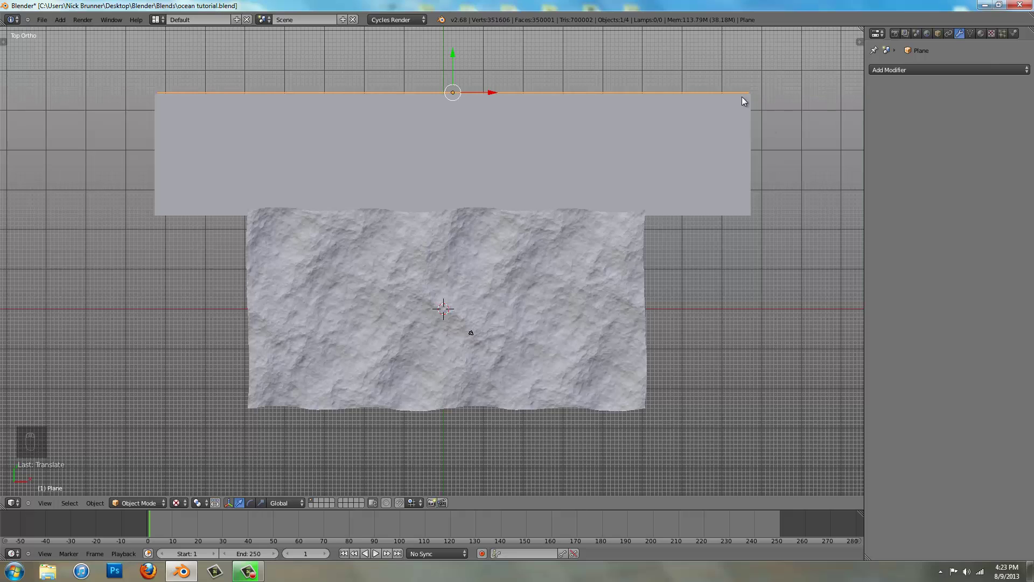
From the front view adjust the sky backdrop's height and rotate it by a typed angle
{"action": "key", "text": "KP_1"}
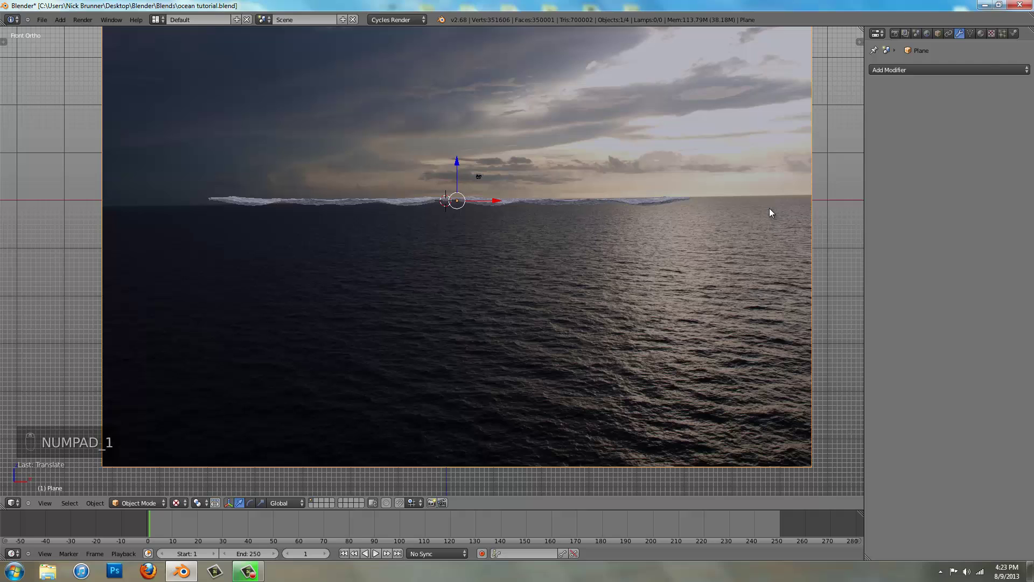
{"action": "key", "text": "g"}
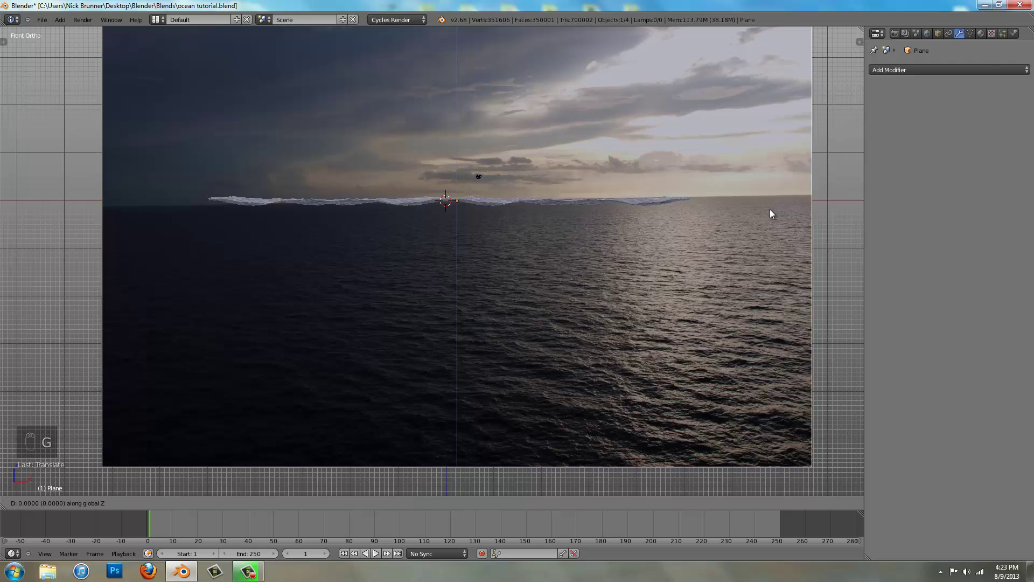
{"action": "left_click_drag", "start_coordinate": [775, 255], "coordinate": [728, 172]}
{"action": "middle_click", "coordinate": [723, 229]}
{"action": "left_click_drag", "start_coordinate": [624, 169], "coordinate": [759, 179]}
{"action": "key", "text": "r"}
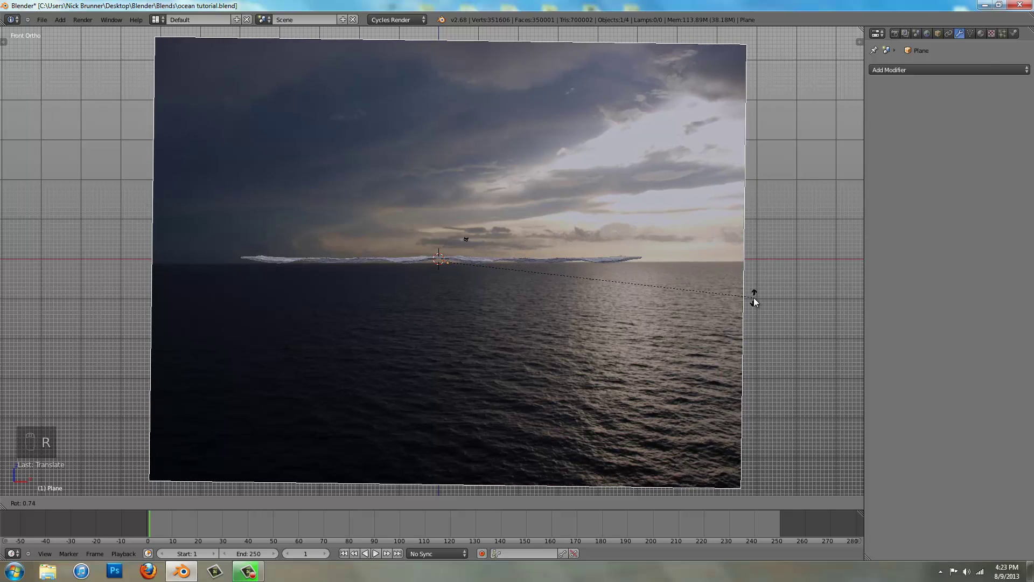
{"action": "left_click", "coordinate": [764, 281]}
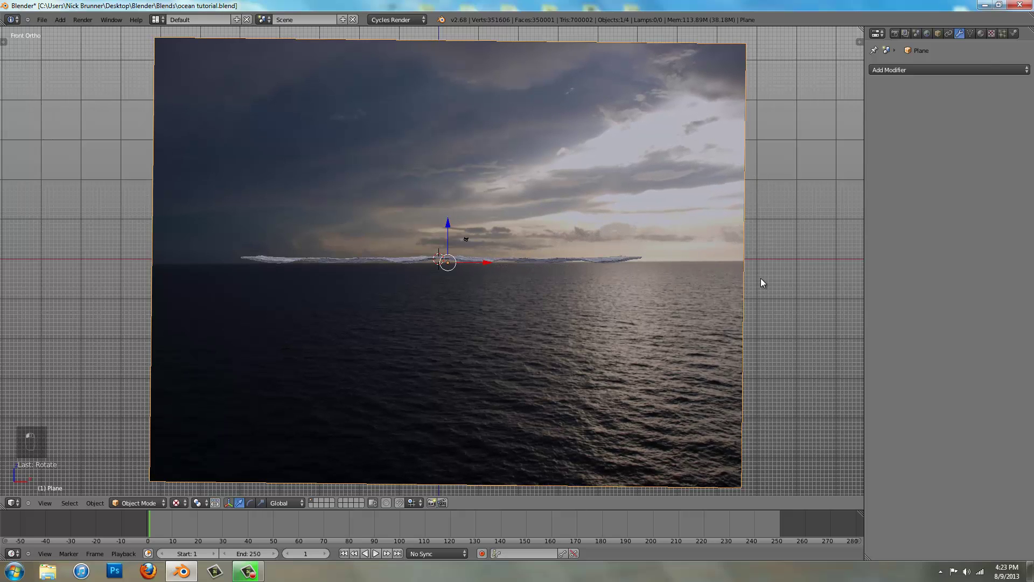
Turn the backdrop half a turn about the vertical axis to show its clouded side and reposition it
{"action": "key", "text": "g"}
{"action": "left_click_drag", "start_coordinate": [765, 285], "coordinate": [697, 166]}
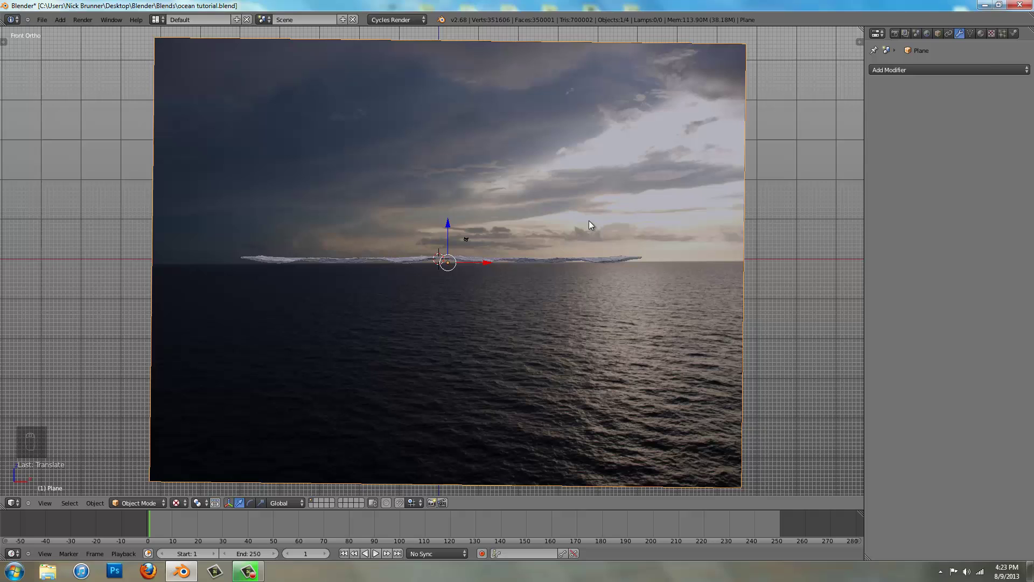
{"action": "key", "text": "r"}
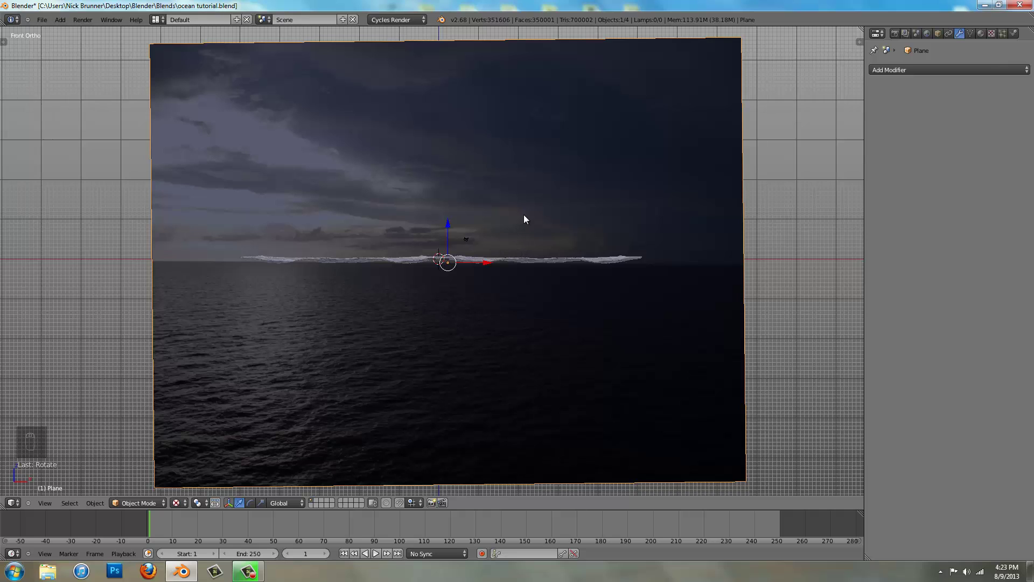
{"action": "key", "text": "g"}
{"action": "left_click_drag", "start_coordinate": [527, 229], "coordinate": [524, 239]}
{"action": "left_click", "coordinate": [521, 243]}
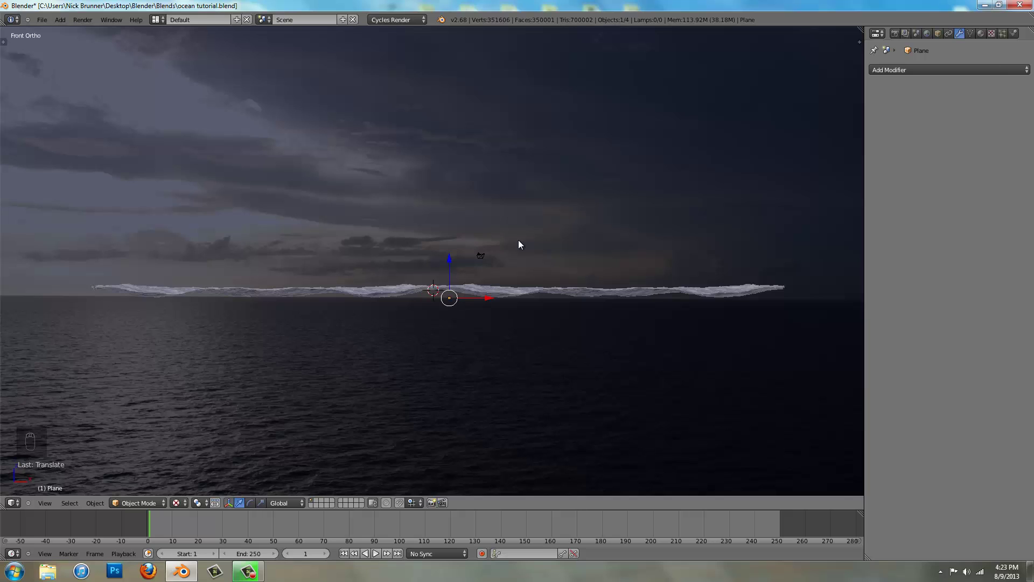
Through the camera view, move the camera forward and lower over the waves toward the horizon
{"action": "key", "text": "ctrl+alt+KP_0"}
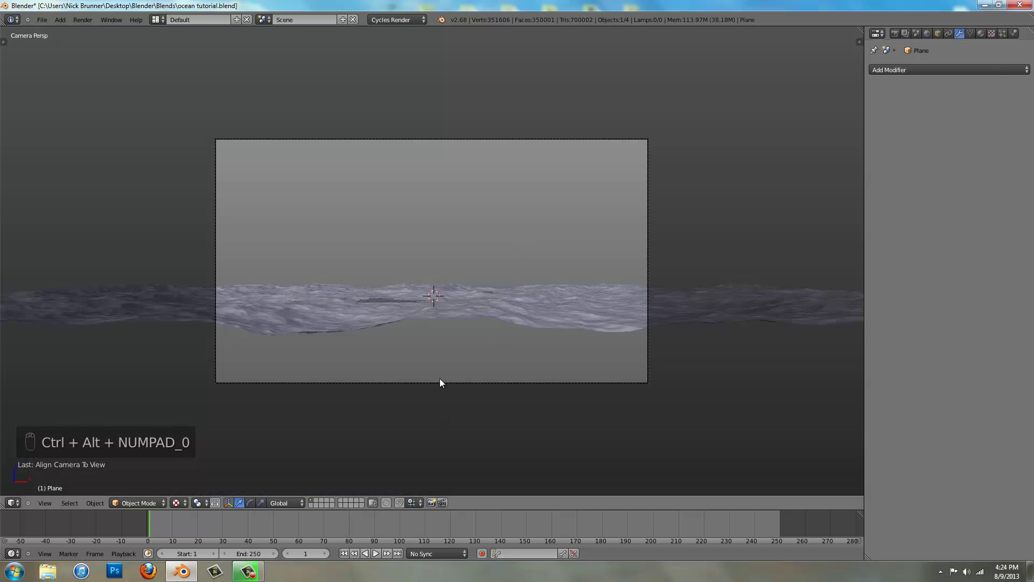
{"action": "left_click", "coordinate": [436, 383]}
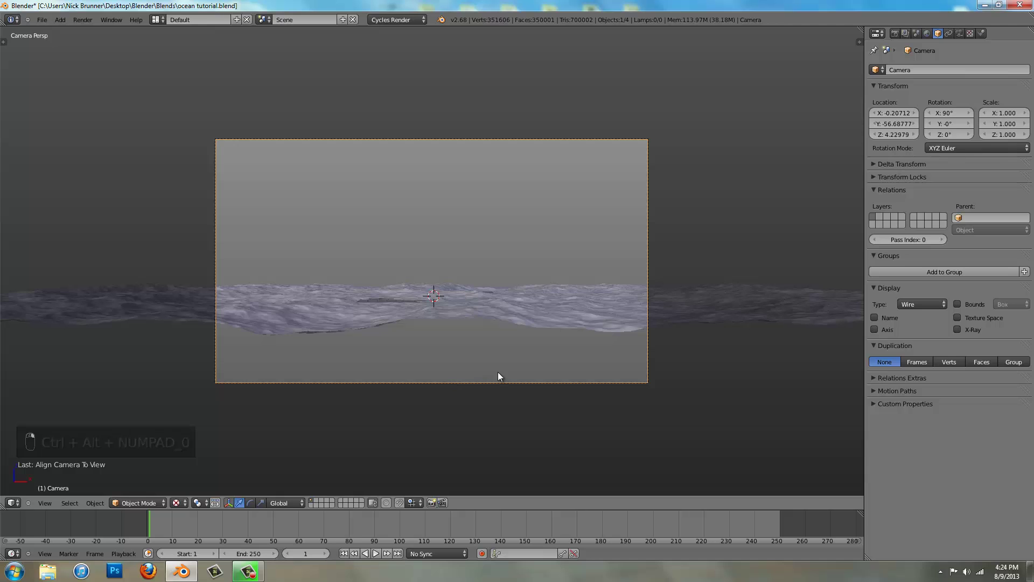
{"action": "key", "text": "g"}
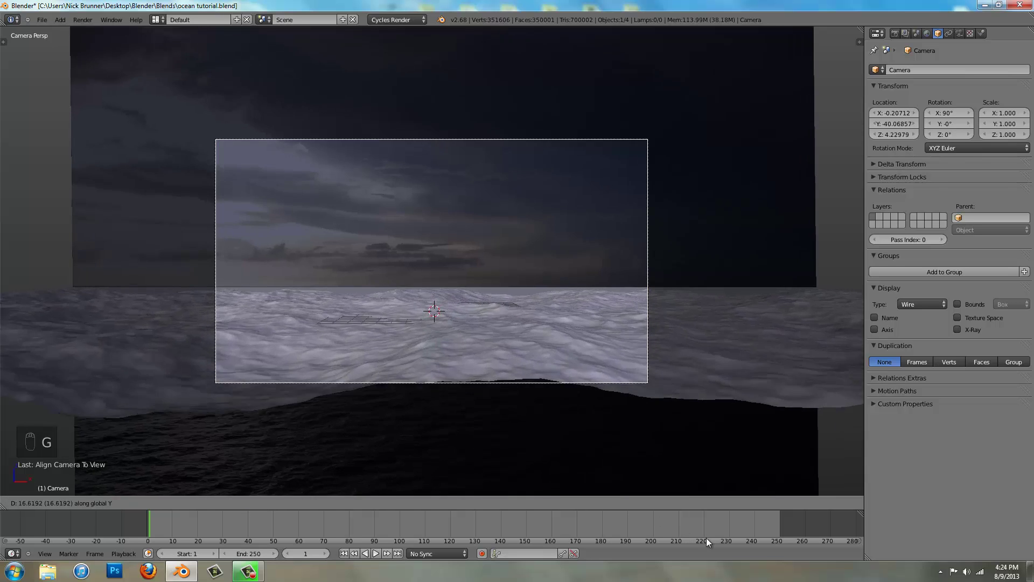
{"action": "left_click_drag", "start_coordinate": [775, 574], "coordinate": [588, 161]}
{"action": "key", "text": "g"}
{"action": "left_click", "coordinate": [486, 378]}
{"action": "key", "text": "g"}
{"action": "key", "text": "g"}
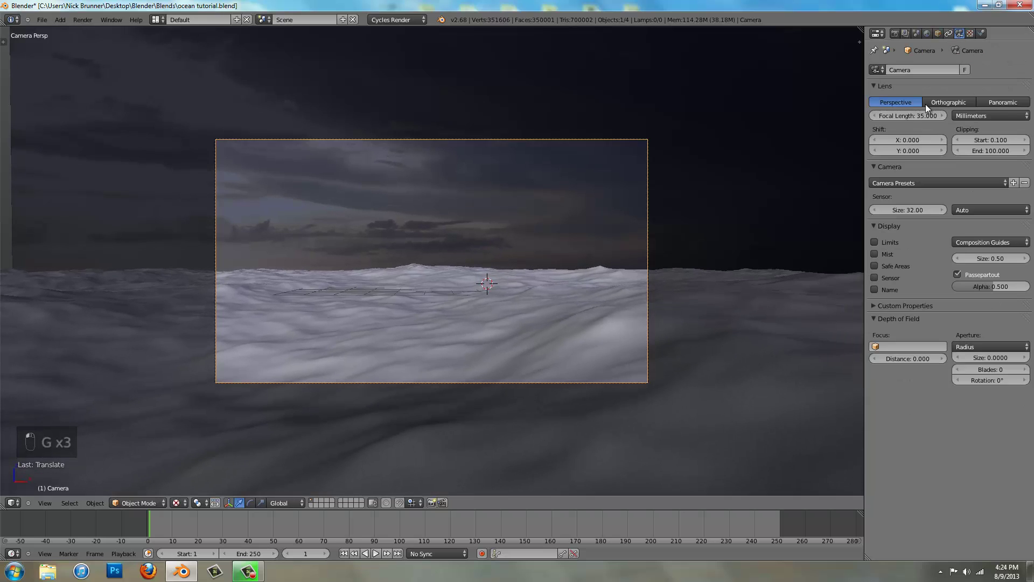
Lower the camera's Focal Length to about 24.242 mm
{"action": "left_click", "coordinate": [902, 120]}
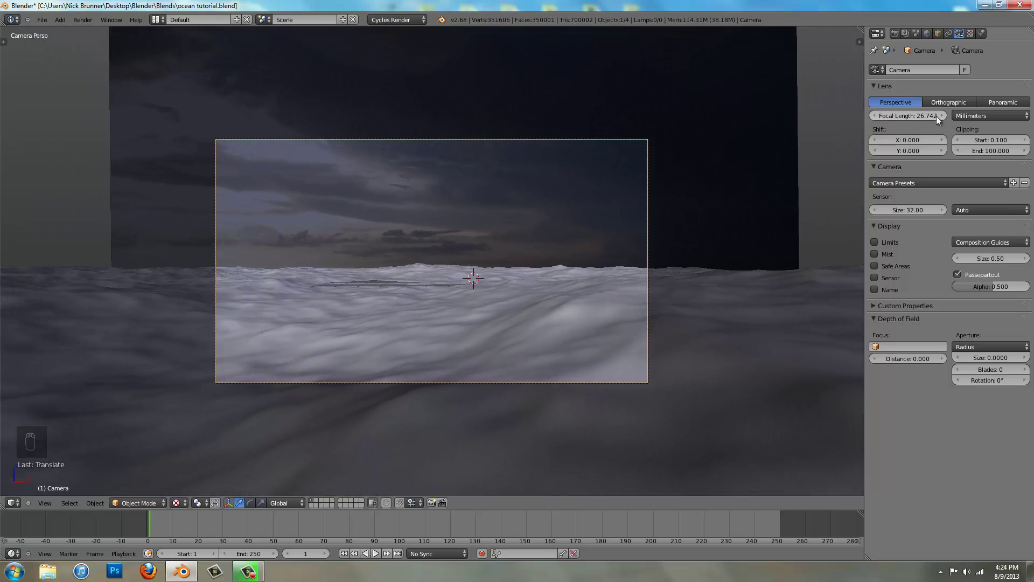
{"action": "left_click", "coordinate": [913, 117]}
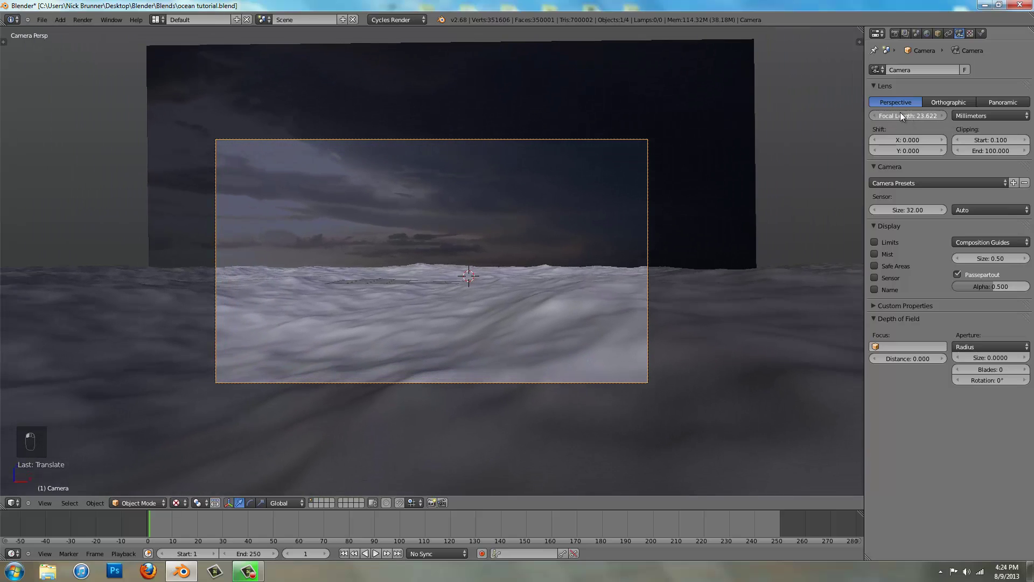
{"action": "left_click_drag", "start_coordinate": [895, 37], "coordinate": [917, 175]}
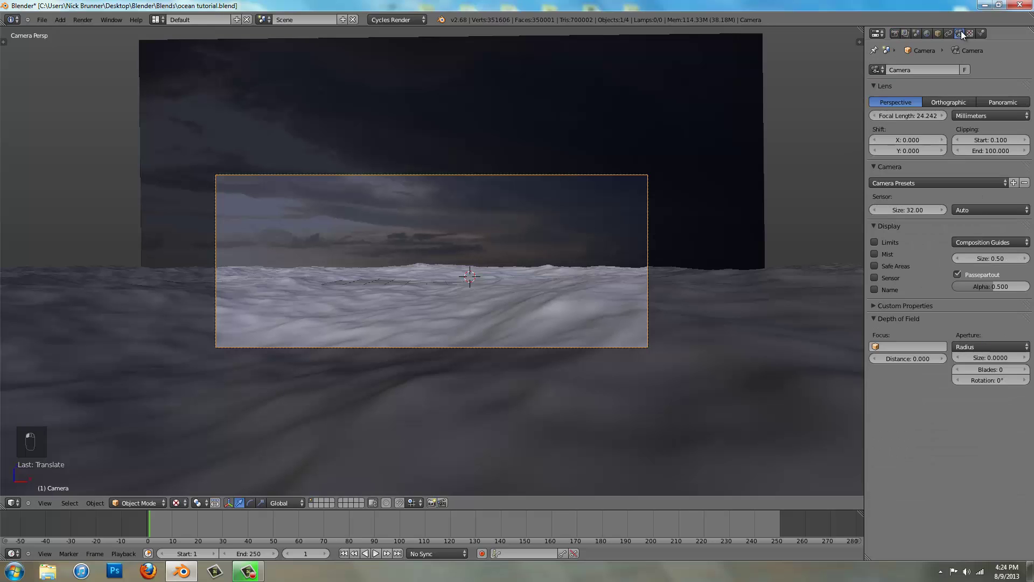
Nudge the camera's position and trackball-rotate it to tilt toward the cloudy horizon
{"action": "key", "text": "g"}
{"action": "left_click_drag", "start_coordinate": [491, 327], "coordinate": [442, 363]}
{"action": "key", "text": "g"}
{"action": "middle_click", "coordinate": [445, 335]}
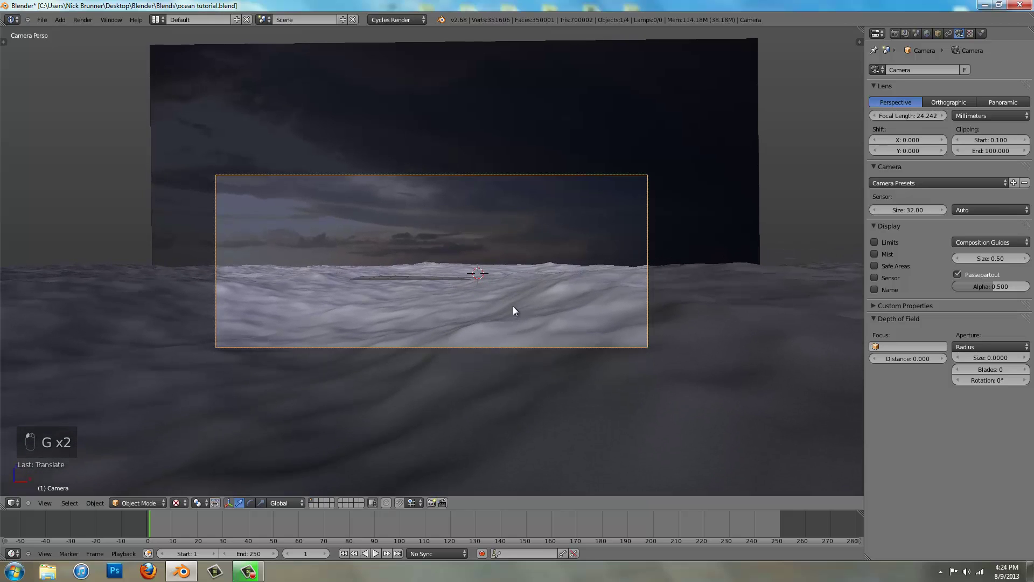
{"action": "key", "text": "g"}
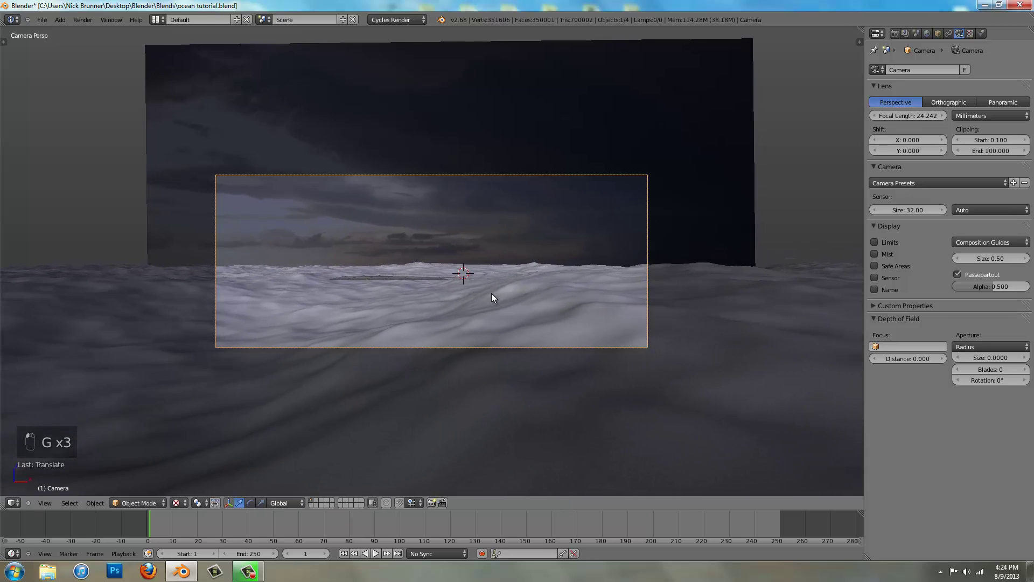
{"action": "key", "text": "r"}
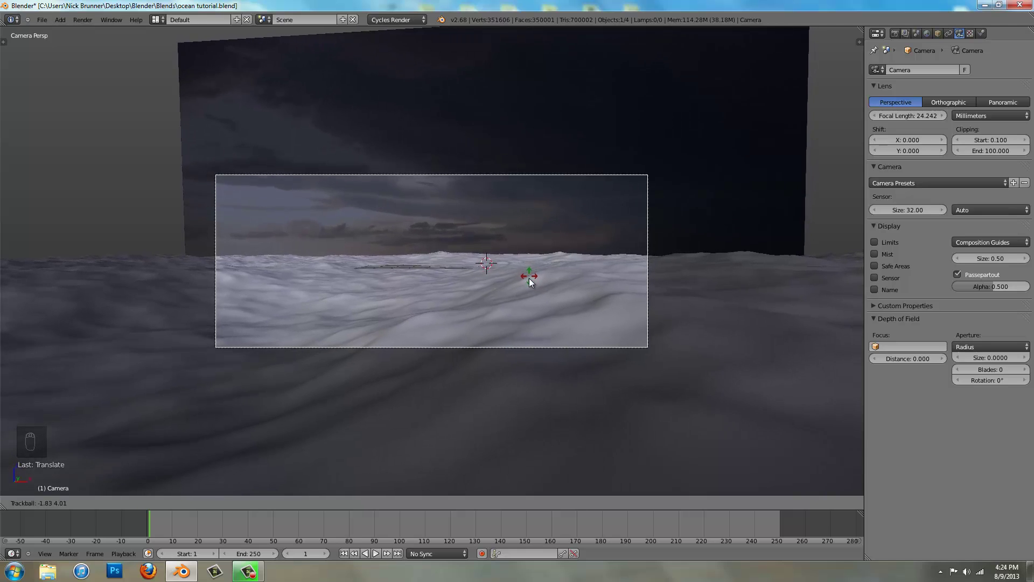
{"action": "left_click_drag", "start_coordinate": [532, 305], "coordinate": [959, 183]}
Apply the Red One 4K camera preset with Sensor Width 32, thirds guides and Limits shown
{"action": "left_click_drag", "start_coordinate": [959, 183], "coordinate": [926, 426]}
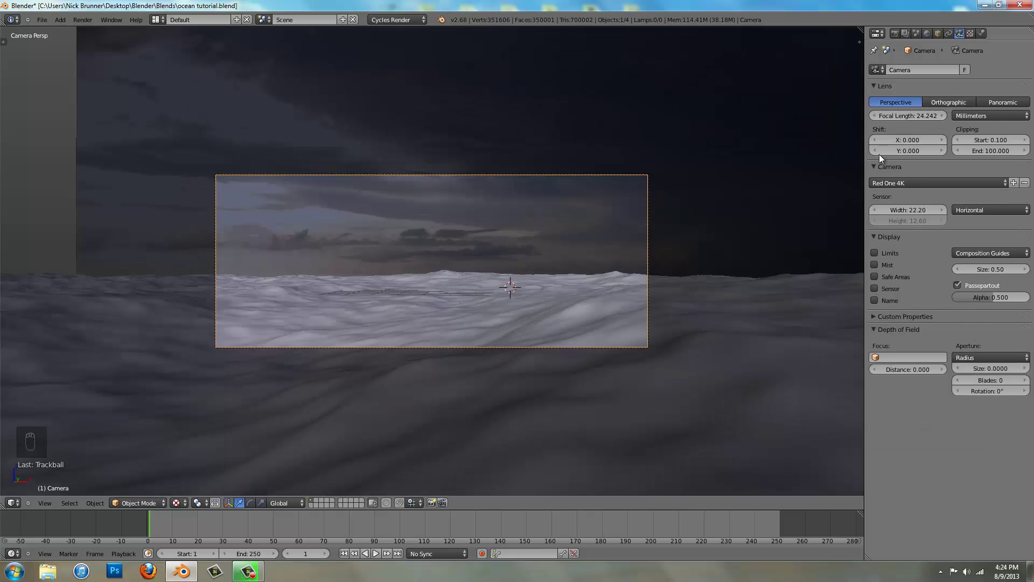
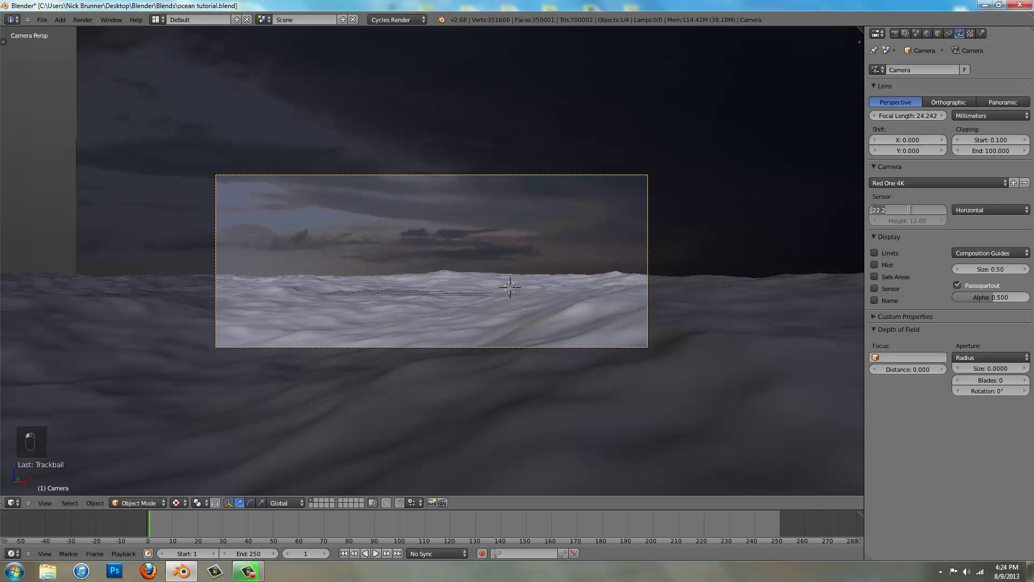
{"action": "left_click_drag", "start_coordinate": [914, 211], "coordinate": [470, 281]}
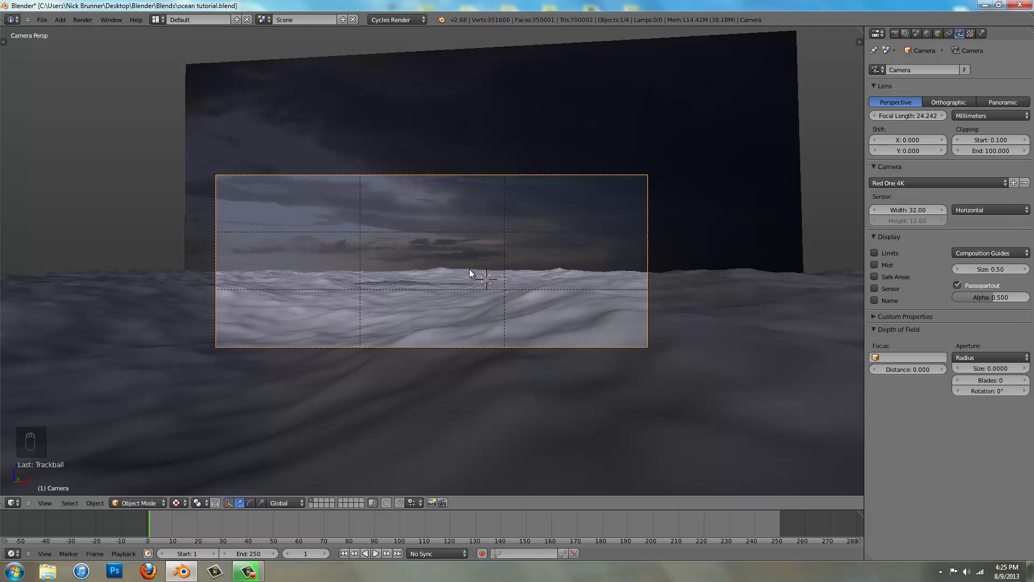
Re-aim the camera over the waves with a free rotation and confirm its orientation
{"action": "key", "text": "r"}
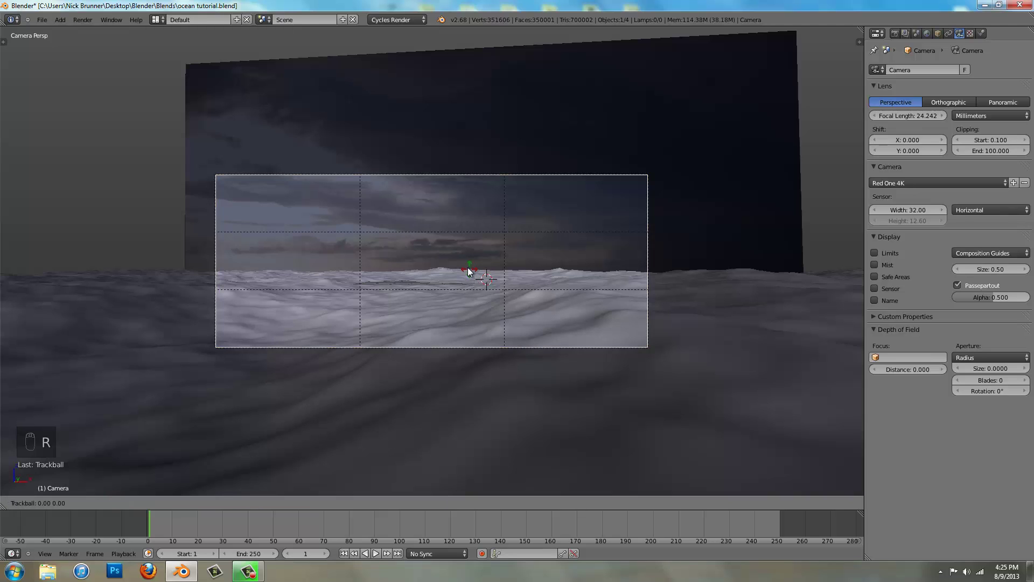
{"action": "left_click_drag", "start_coordinate": [471, 267], "coordinate": [397, 194]}
{"action": "left_click", "coordinate": [422, 208]}
{"action": "key", "text": "KP_5"}
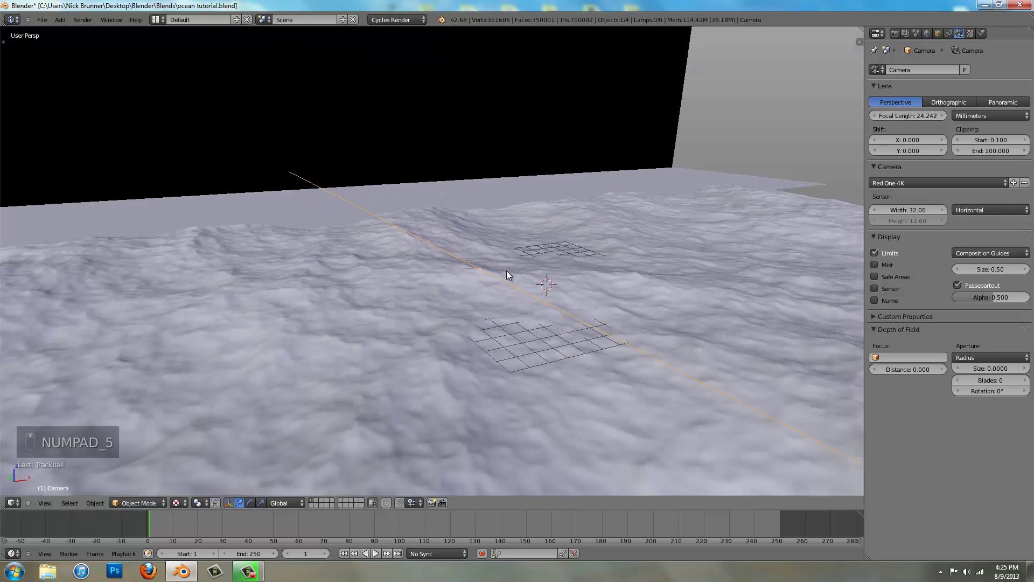
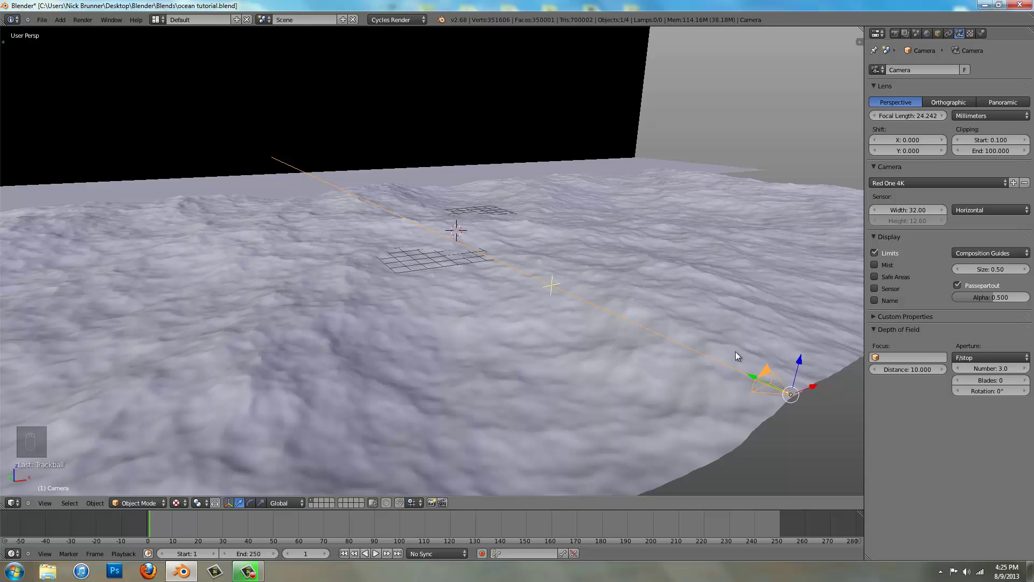
Set Depth of Field to F-stop 3.0 with focus distance 10 and nudge the camera up along Z
{"action": "key", "text": "KP_0"}
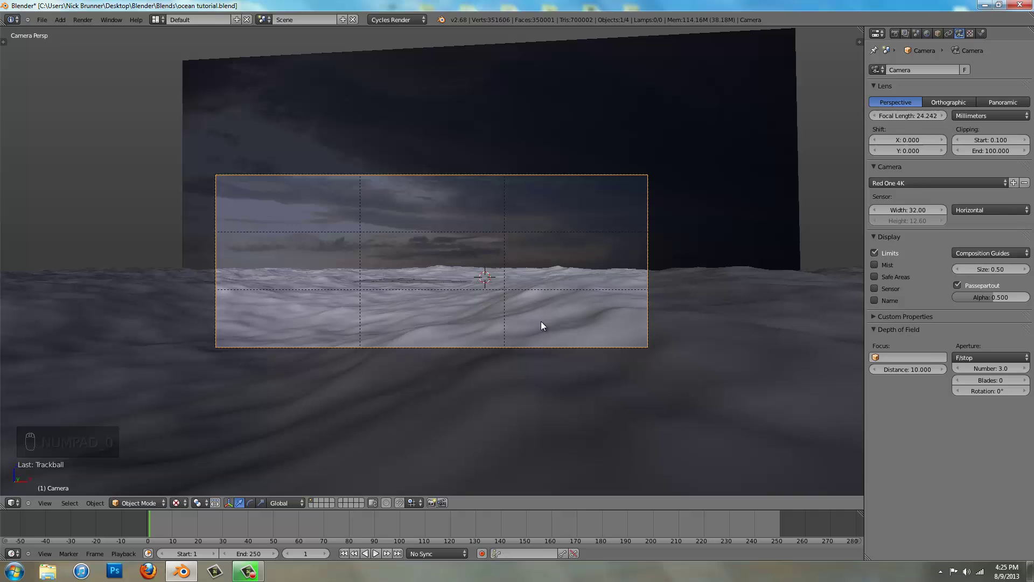
{"action": "key", "text": "g"}
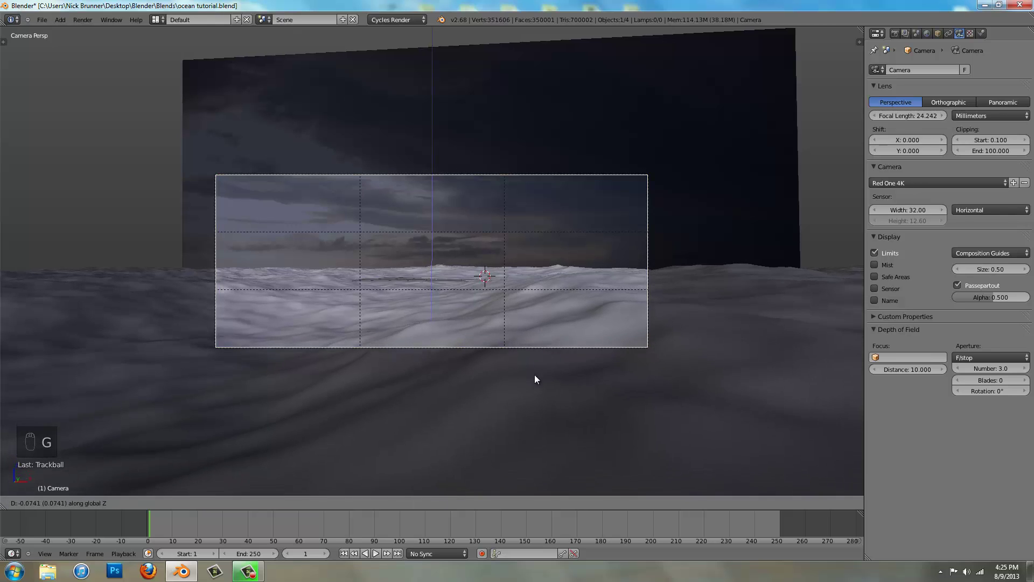
Give the ocean Cube a Glass BSDF material with Roughness 0.2 and IOR 1.45, saving the file
{"action": "left_click_drag", "start_coordinate": [537, 447], "coordinate": [538, 369]}
{"action": "key", "text": "ctrl+s"}
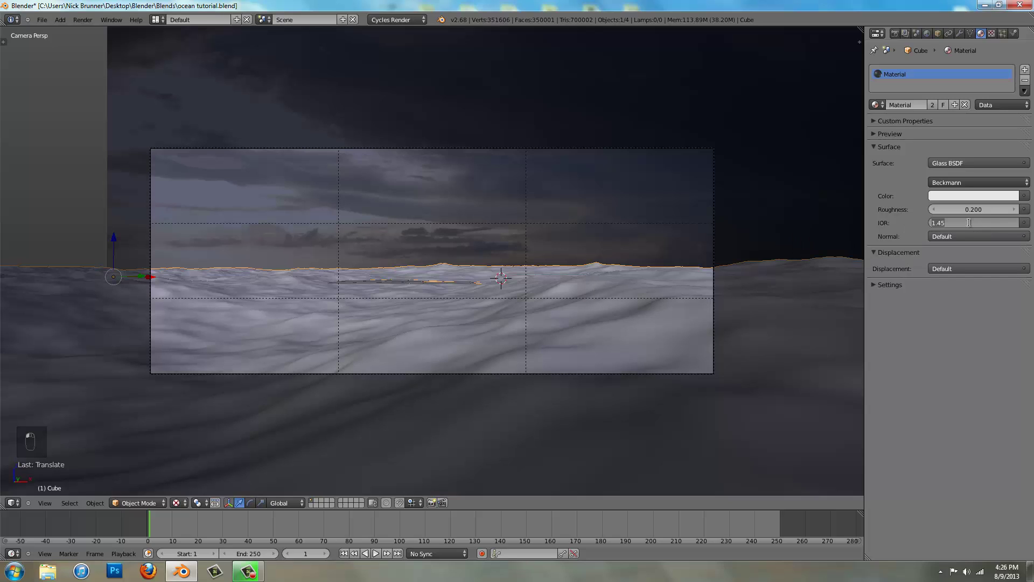
{"action": "key", "text": "KP_3"}
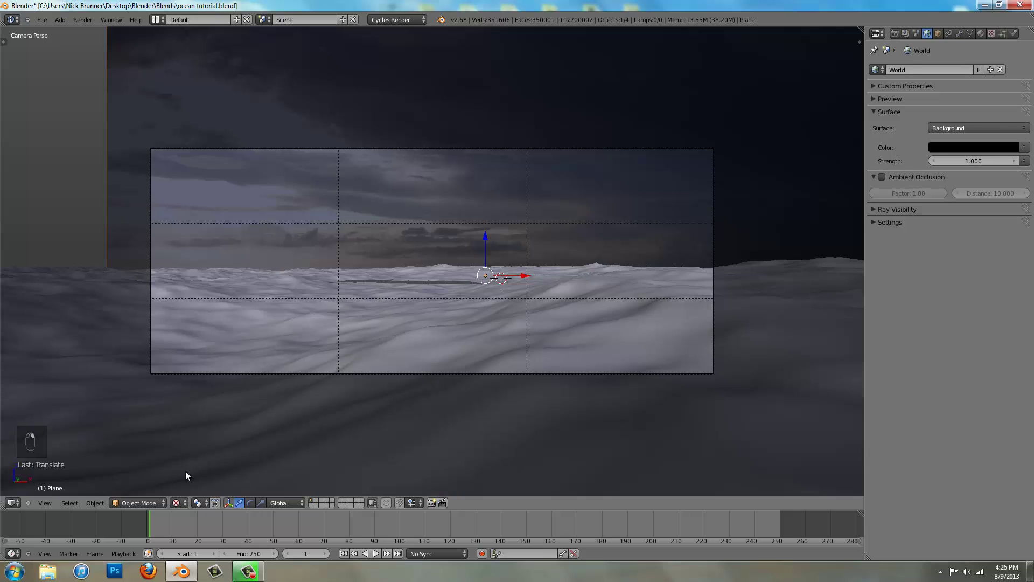
Set the World background colour to black and preview the scene in rendered viewport shading
{"action": "left_click_drag", "start_coordinate": [272, 433], "coordinate": [545, 277]}
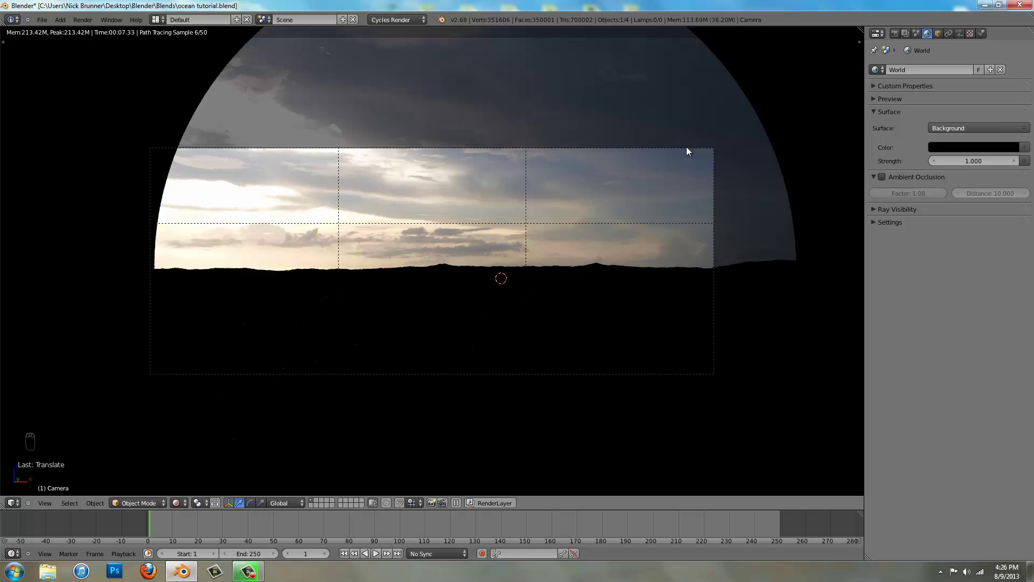
{"action": "left_click", "coordinate": [962, 34]}
{"action": "left_click_drag", "start_coordinate": [961, 34], "coordinate": [732, 134]}
In the Render settings switch the render device from CPU to GPU Compute
{"action": "left_click_drag", "start_coordinate": [732, 134], "coordinate": [927, 92]}
{"action": "left_click_drag", "start_coordinate": [927, 93], "coordinate": [901, 34]}
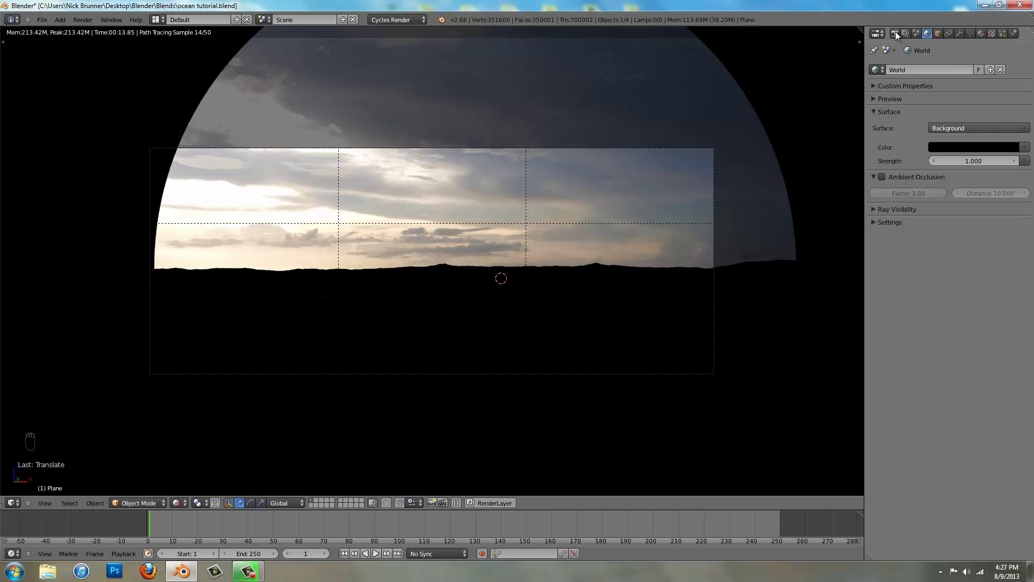
{"action": "left_click_drag", "start_coordinate": [947, 87], "coordinate": [868, 165]}
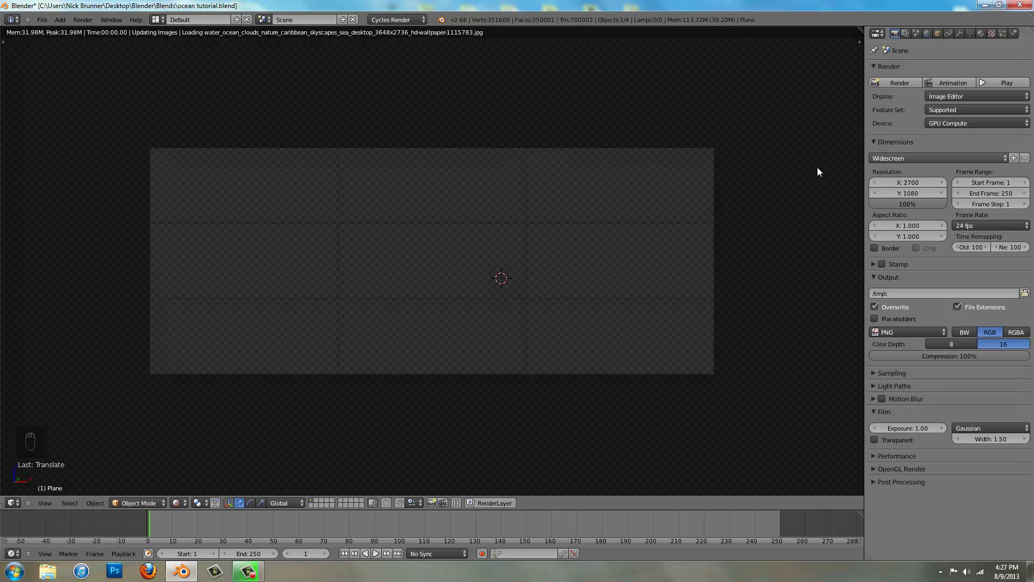
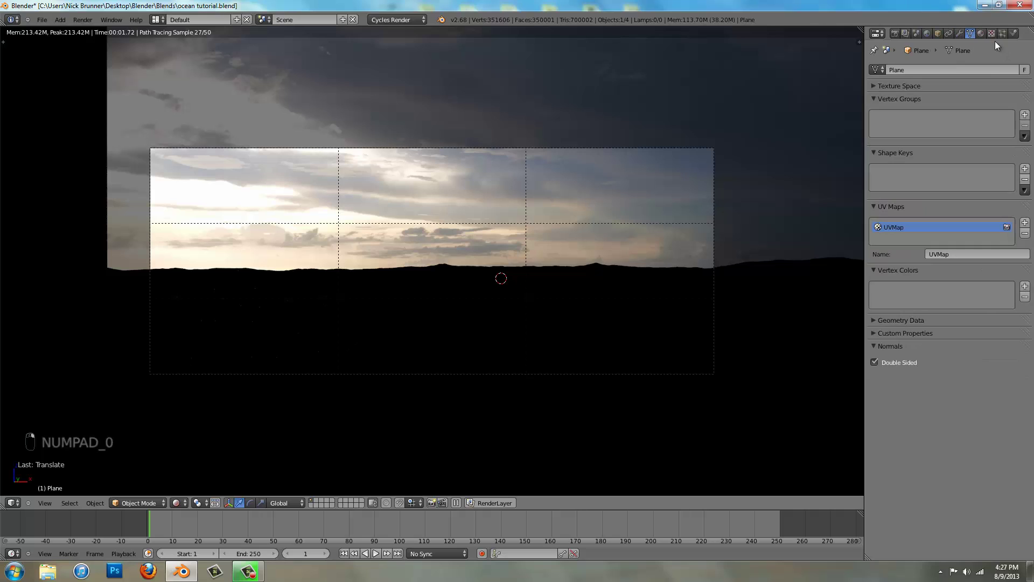
Scroll the properties panel and reframe the viewport around the sky backdrop plane
{"action": "middle_click", "coordinate": [984, 39]}
{"action": "left_click_drag", "start_coordinate": [983, 226], "coordinate": [950, 153]}
{"action": "left_click_drag", "start_coordinate": [950, 153], "coordinate": [938, 38]}
{"action": "left_click_drag", "start_coordinate": [938, 38], "coordinate": [428, 140]}
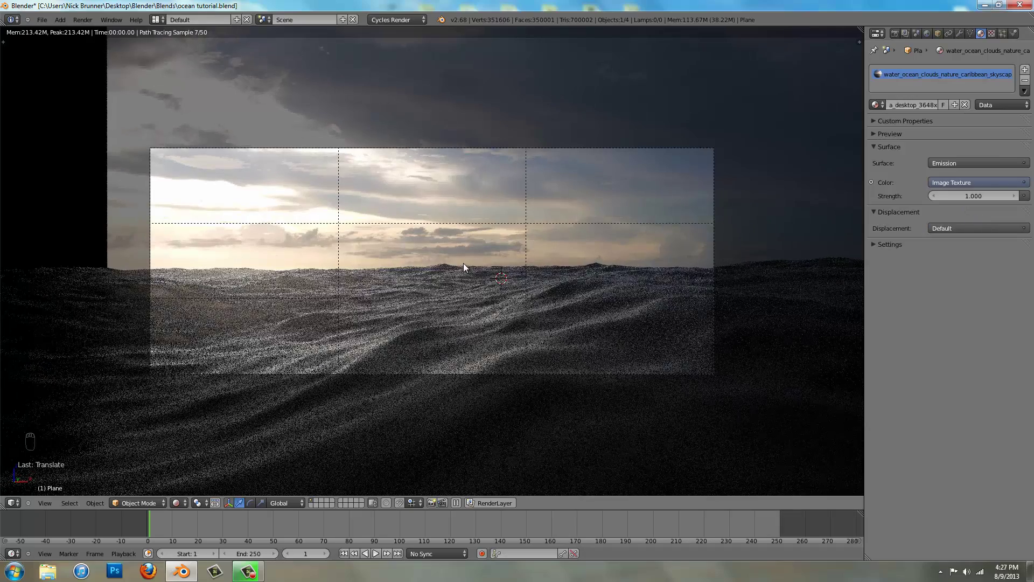
{"action": "left_click_drag", "start_coordinate": [473, 245], "coordinate": [814, 368]}
Raise the backdrop plane higher behind the ocean and set its Emission Strength to 1.2
{"action": "key", "text": "s"}
{"action": "left_click_drag", "start_coordinate": [734, 338], "coordinate": [701, 332]}
{"action": "key", "text": "g"}
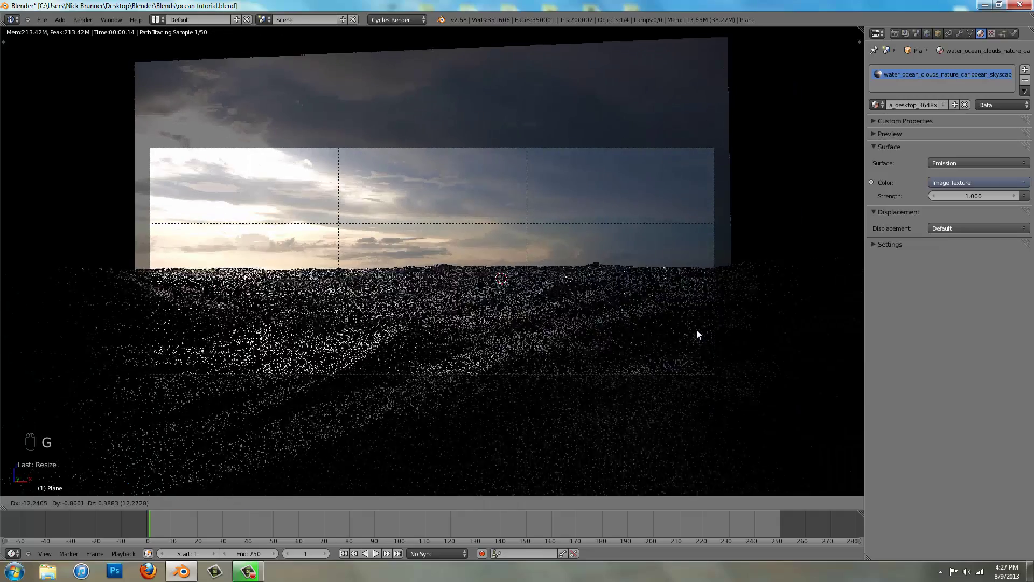
{"action": "left_click", "coordinate": [706, 333]}
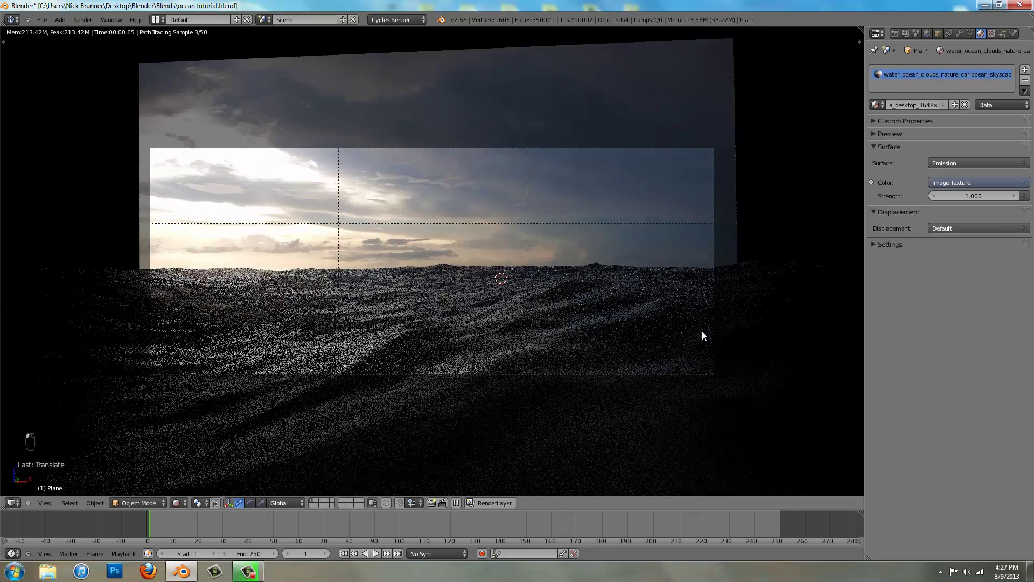
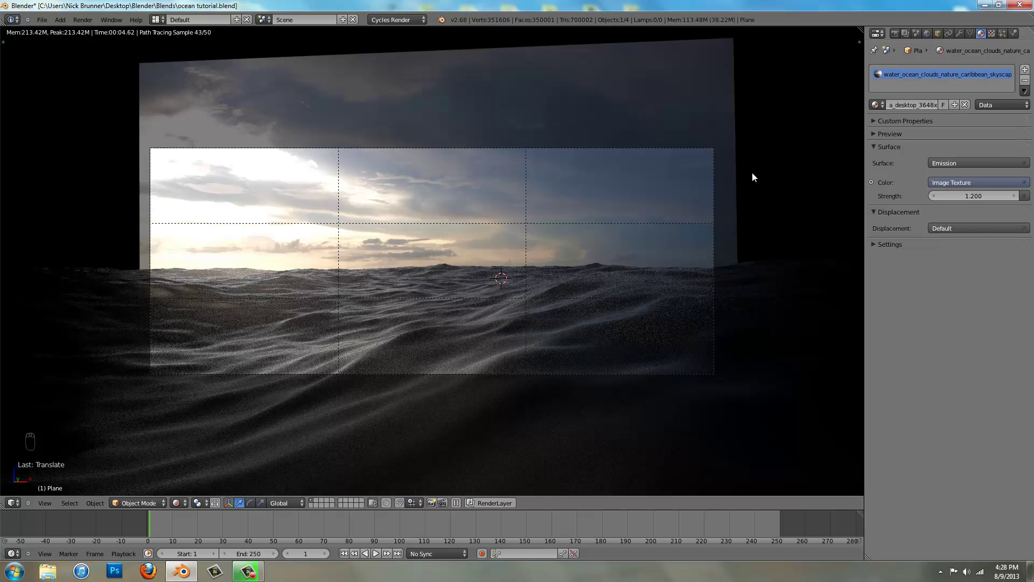
{"action": "left_click_drag", "start_coordinate": [660, 291], "coordinate": [983, 198]}
{"action": "left_click", "coordinate": [983, 198]}
Set the final Render samples to 400 under Sampling, leaving Preview at 50
{"action": "left_click", "coordinate": [983, 197]}
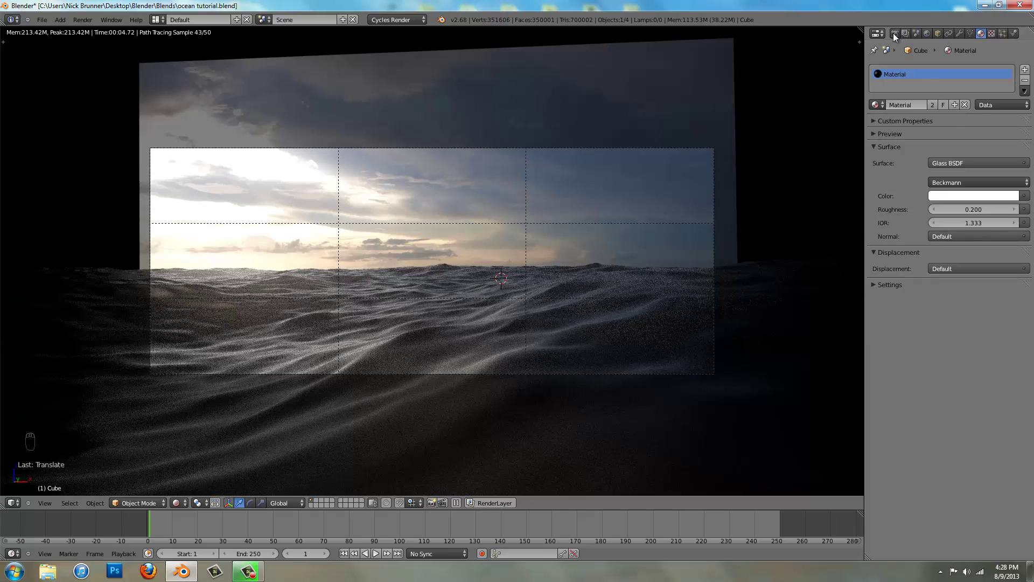
{"action": "left_click_drag", "start_coordinate": [949, 160], "coordinate": [692, 91]}
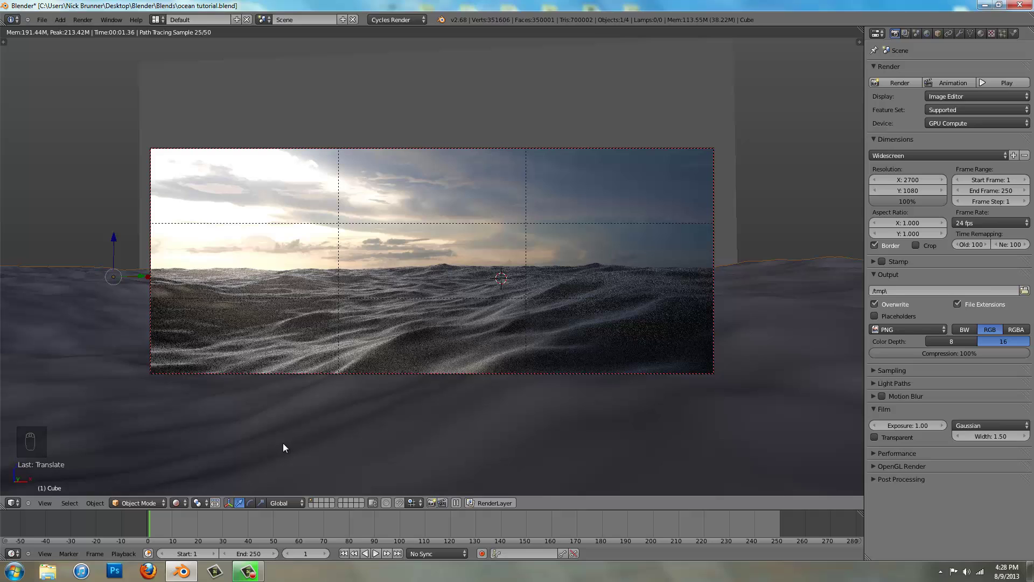
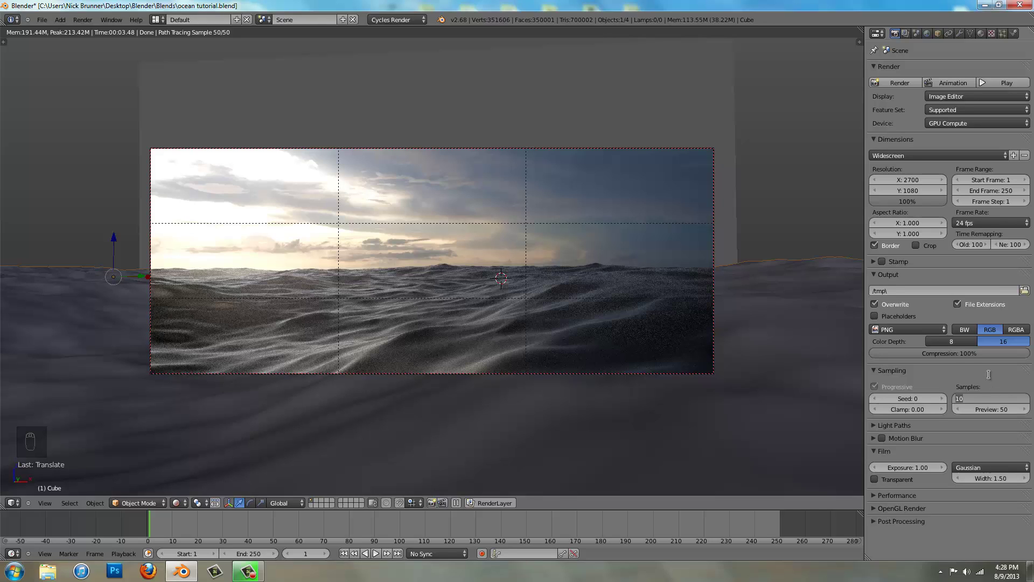
{"action": "key", "text": "KP_0"}
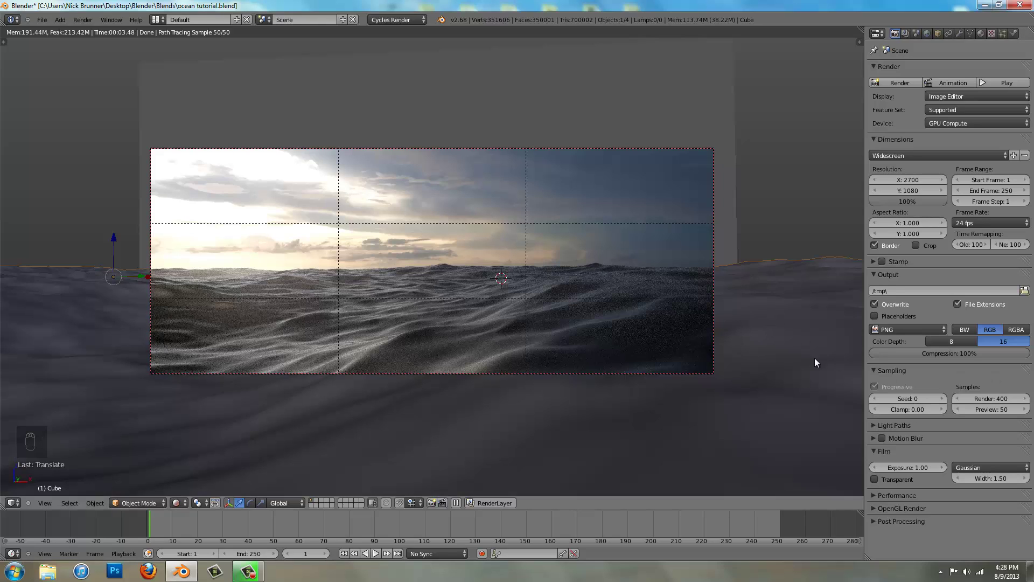
Check the waves in rendered and solid shading, both through the camera and from outside it
{"action": "left_click_drag", "start_coordinate": [909, 426], "coordinate": [938, 380]}
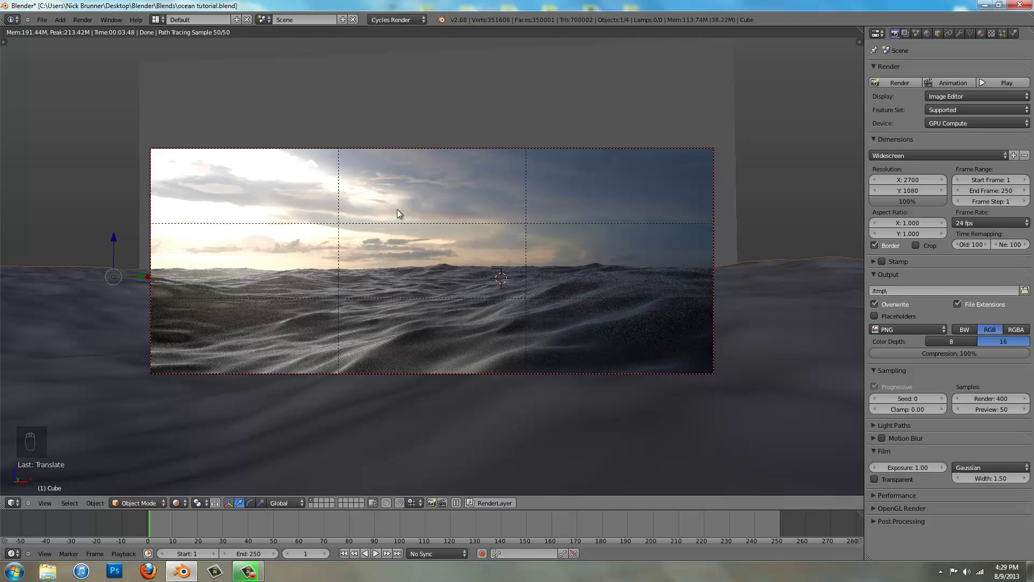
{"action": "key", "text": "z"}
{"action": "key", "text": "z"}
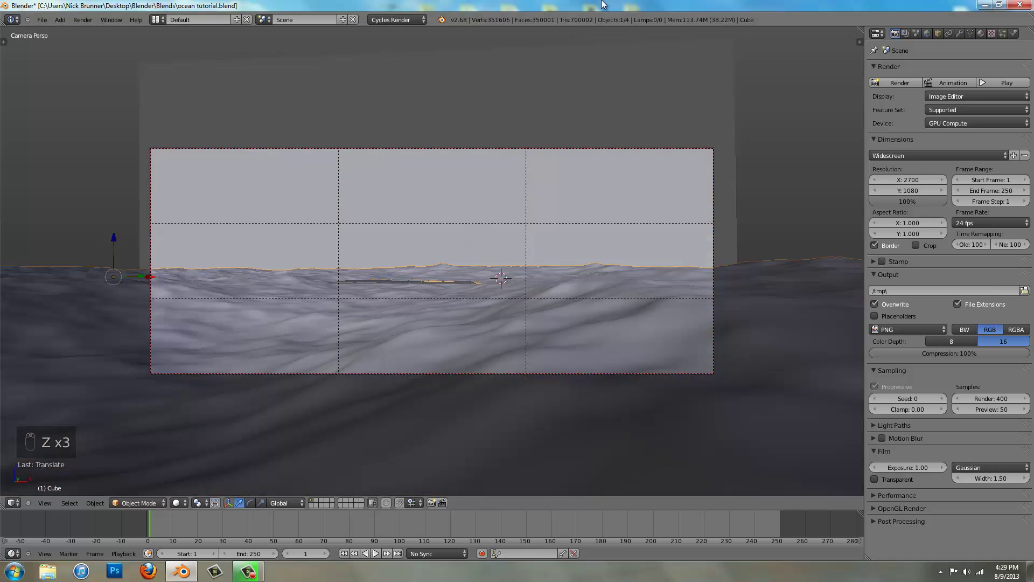
{"action": "key", "text": "a"}
{"action": "key", "text": "KP_0"}
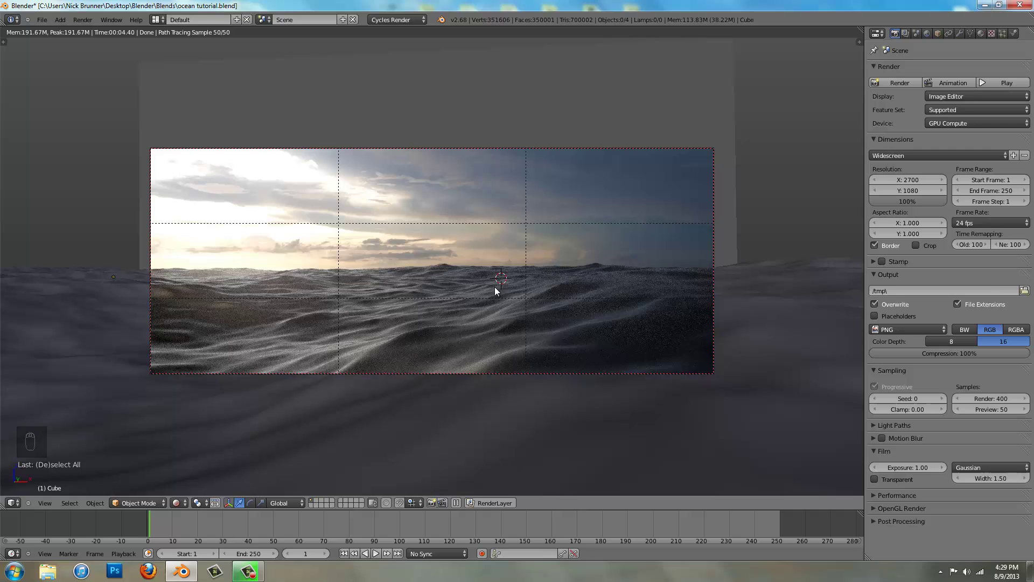
{"action": "key", "text": "z"}
{"action": "key", "text": "z"}
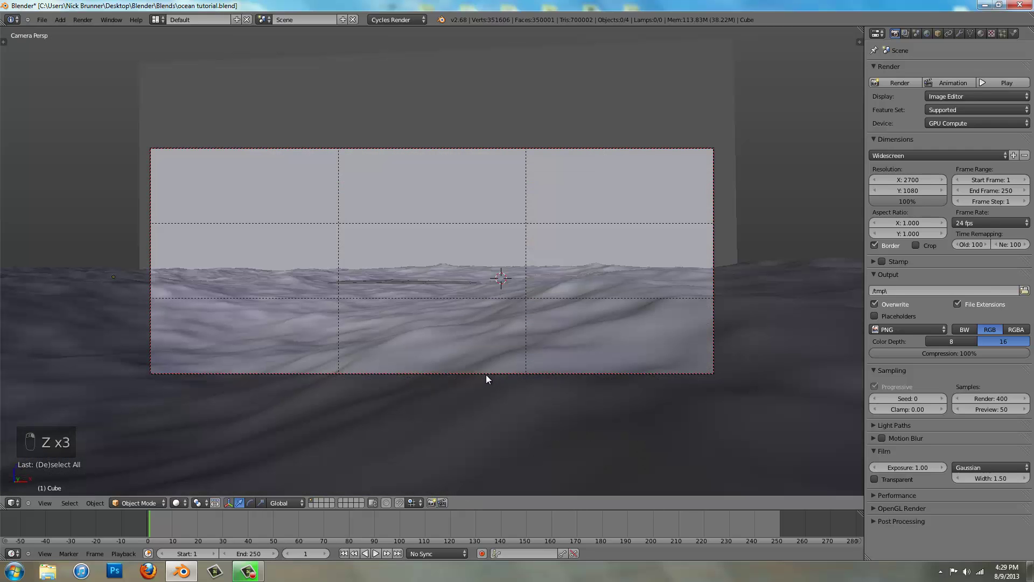
{"action": "key", "text": "z"}
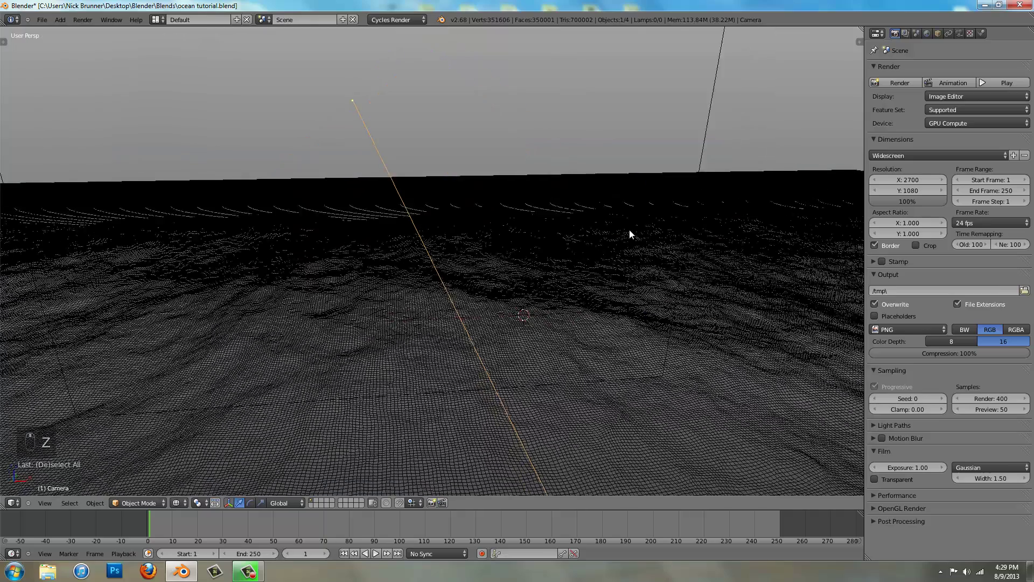
{"action": "key", "text": "z"}
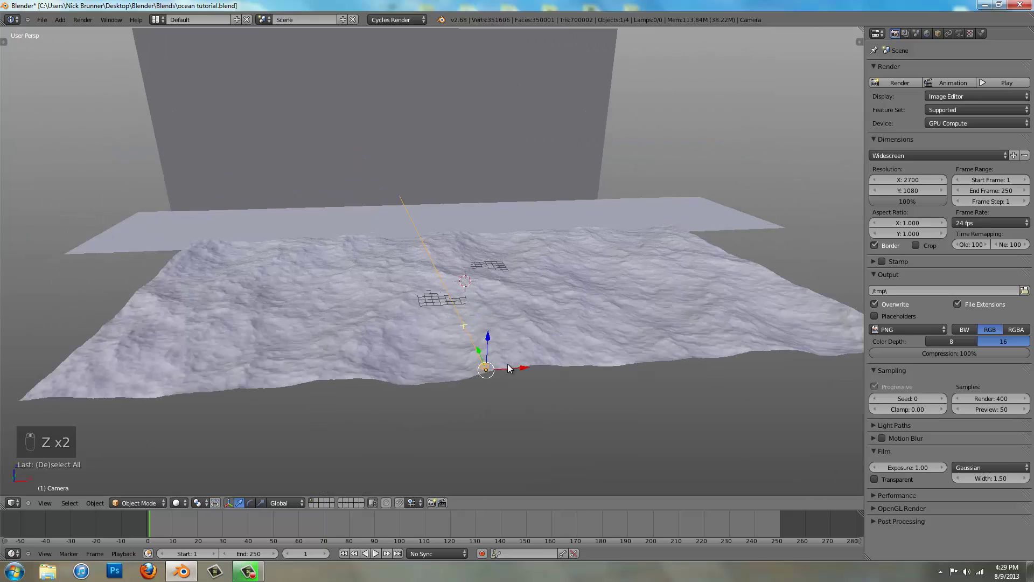
Move the camera closer to the waves, tilt it toward the horizon and look through it again
{"action": "key", "text": "s"}
{"action": "key", "text": "KP_0"}
{"action": "key", "text": "g"}
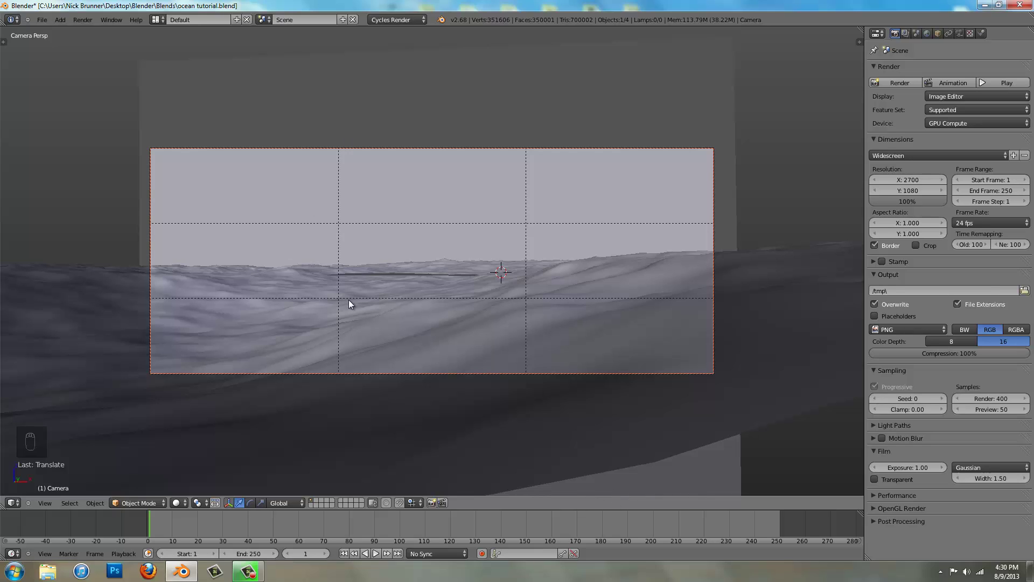
On an empty layer add a filled Mesh Circle, enlarge it and rotate it 90° on X to stand upright
{"action": "key", "text": "2"}
{"action": "key", "text": "KP_7"}
{"action": "key", "text": "KP_5"}
{"action": "key", "text": "shift+a"}
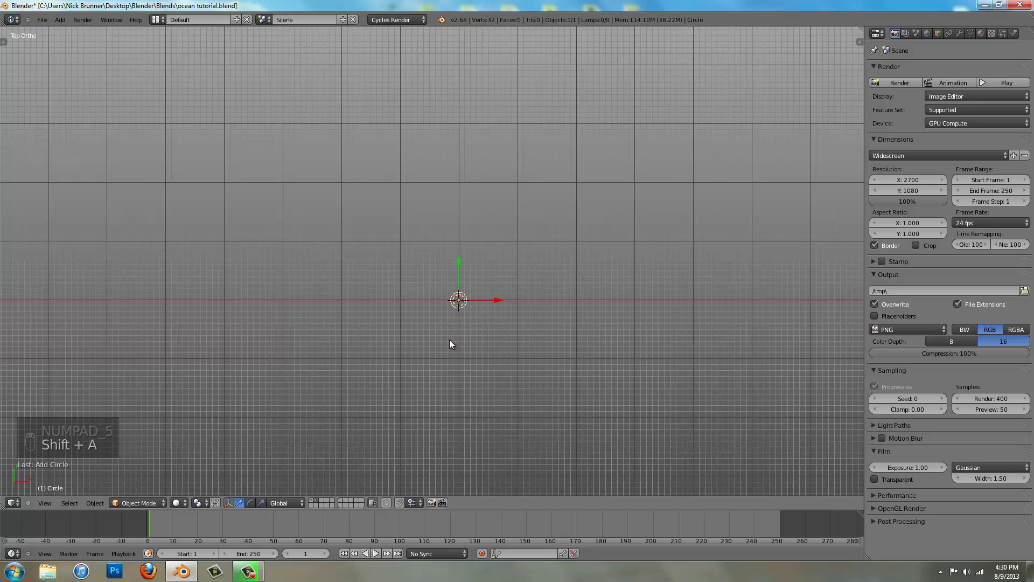
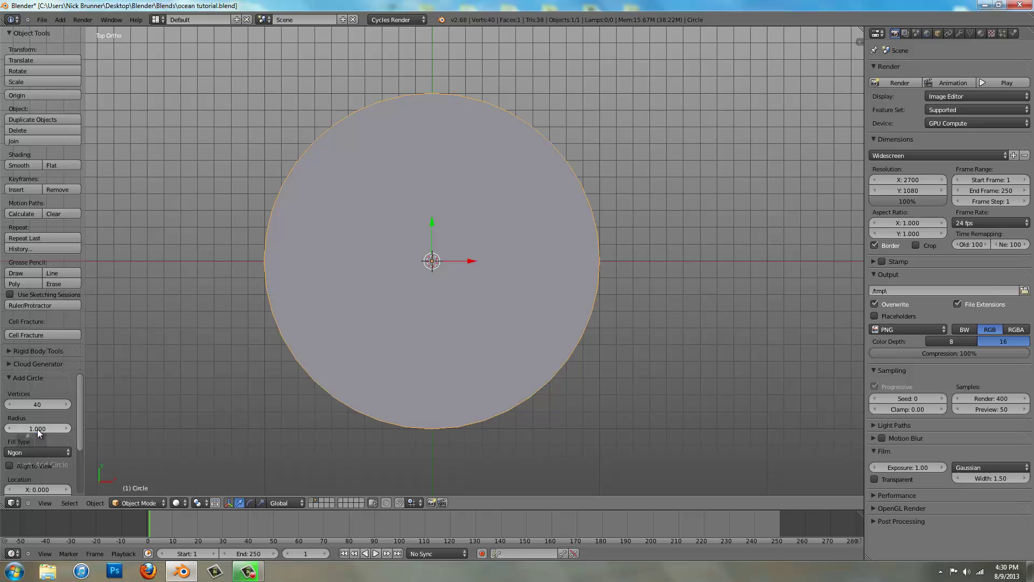
{"action": "key", "text": "t"}
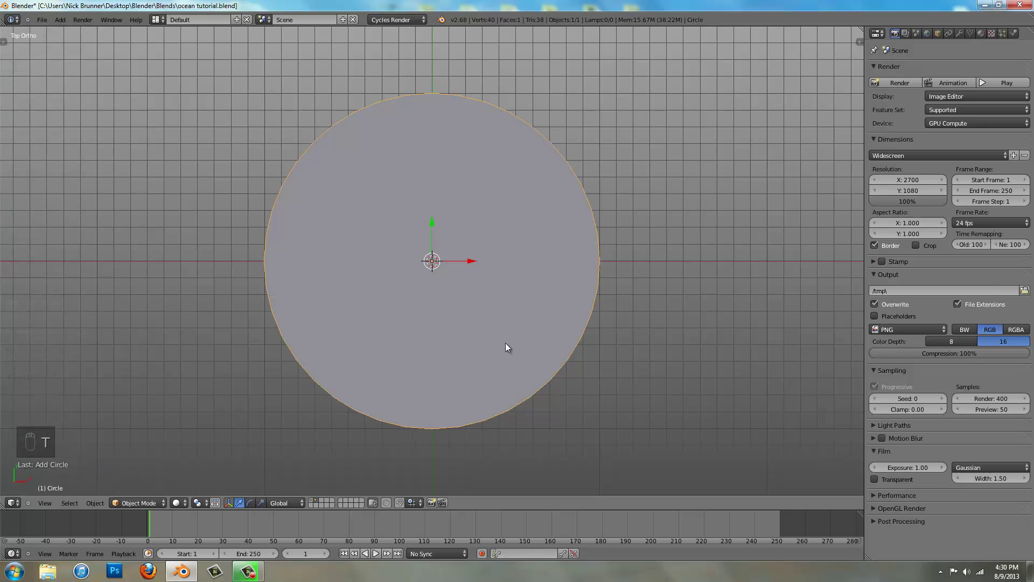
{"action": "key", "text": "r"}
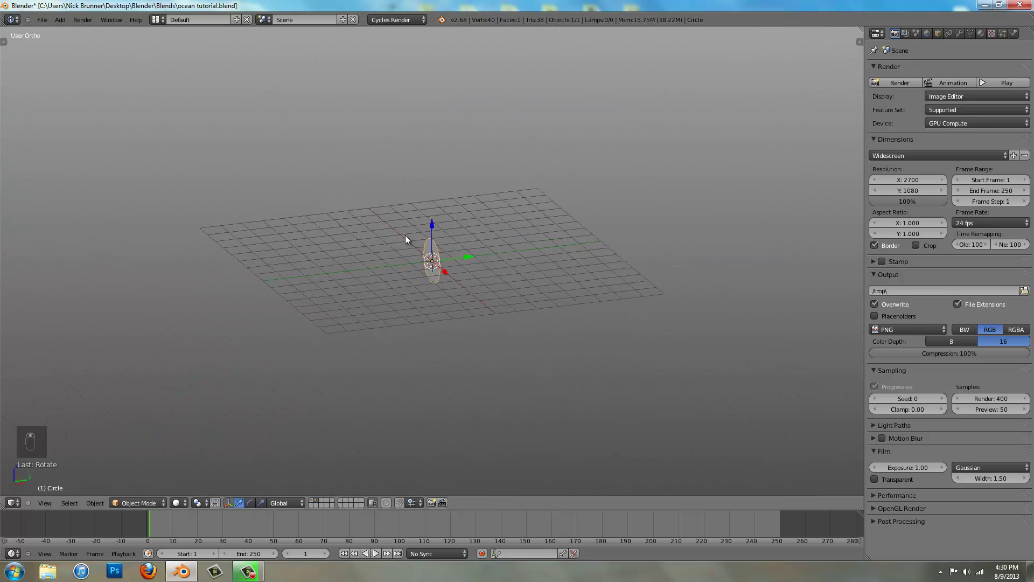
{"action": "key", "text": "m"}
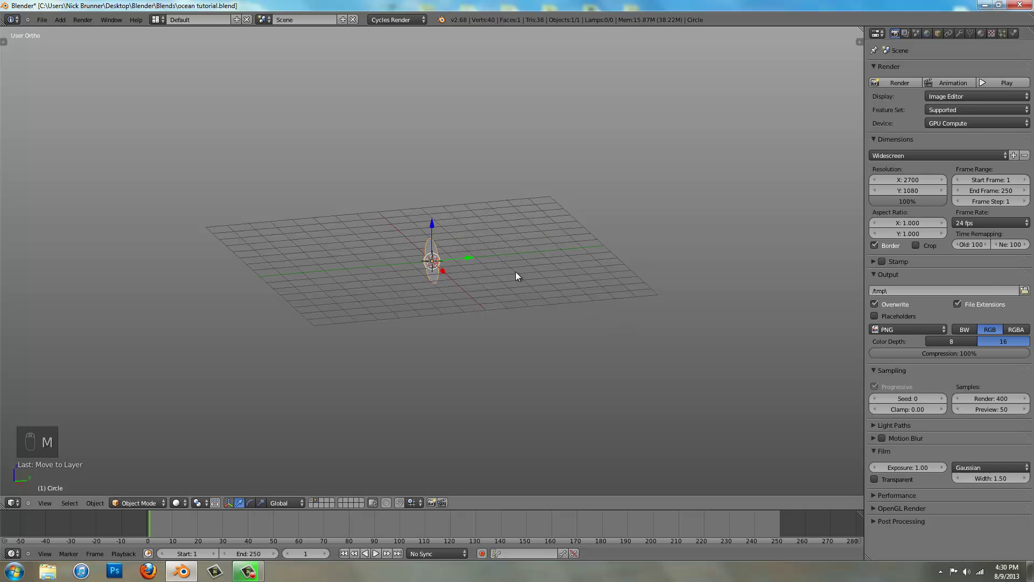
Show all layers again and move the sun disc into the camera view near the horizon
{"action": "key", "text": "shift+1"}
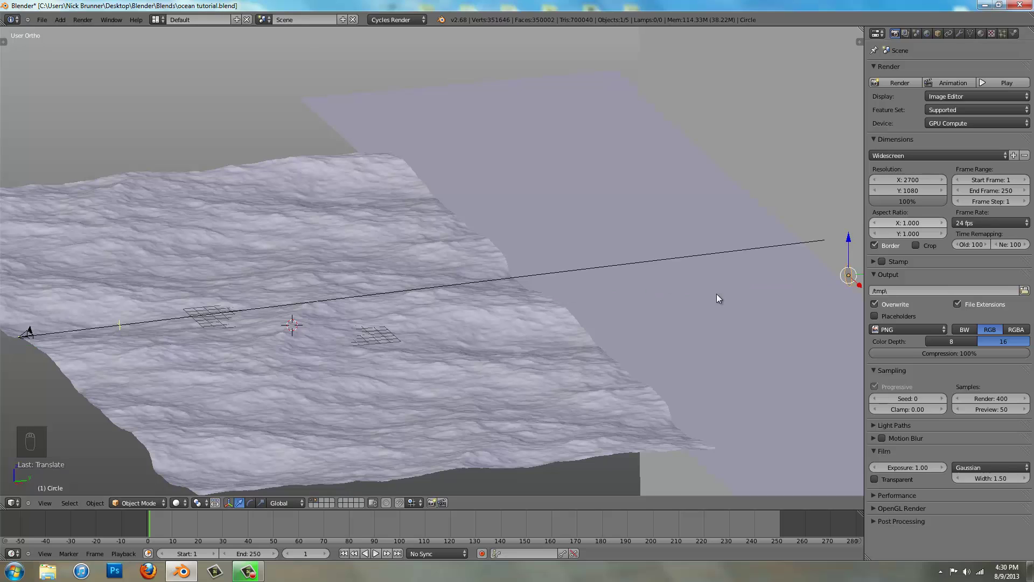
{"action": "key", "text": "KP_1"}
{"action": "key", "text": "alt+z"}
{"action": "key", "text": "g"}
{"action": "key", "text": "KP_0"}
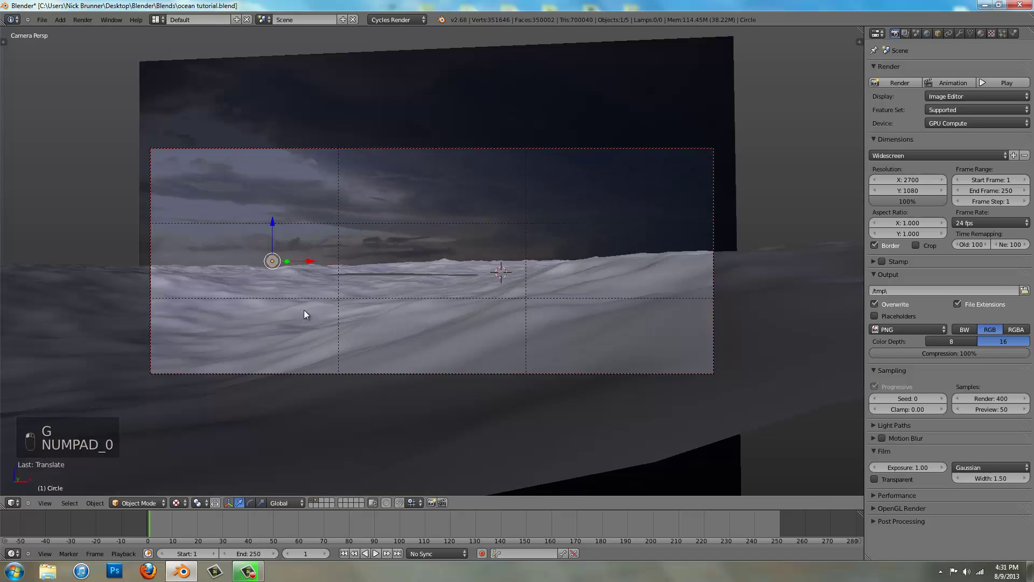
Repeatedly adjust the sun disc's scale and position within the camera framing
{"action": "key", "text": "s"}
{"action": "key", "text": "g"}
{"action": "left_click", "coordinate": [333, 281]}
{"action": "key", "text": "s"}
{"action": "left_click", "coordinate": [355, 283]}
{"action": "key", "text": "g"}
{"action": "left_click", "coordinate": [361, 287]}
{"action": "key", "text": "s"}
{"action": "key", "text": "g"}
Frame the disc and push it back along Y to sit just in front of the sky backdrop
{"action": "left_click", "coordinate": [437, 276]}
{"action": "key", "text": "s"}
{"action": "key", "text": "g"}
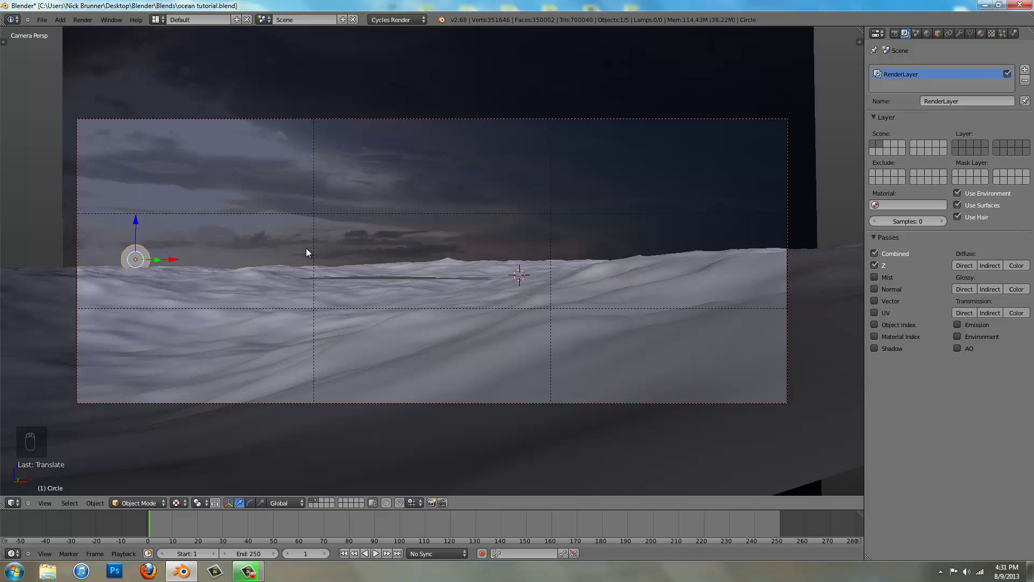
{"action": "key", "text": "KP_Decimal"}
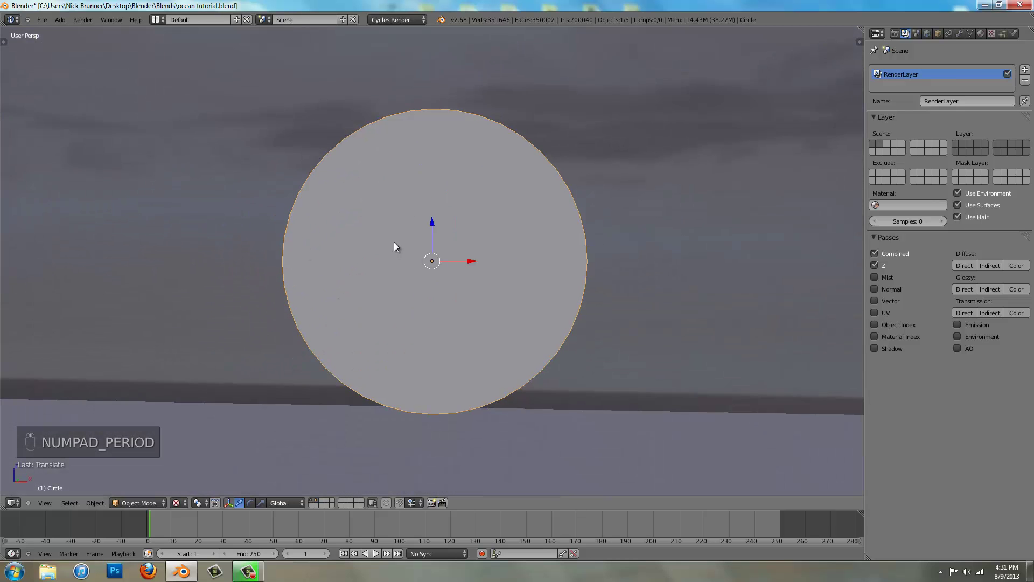
{"action": "key", "text": "g"}
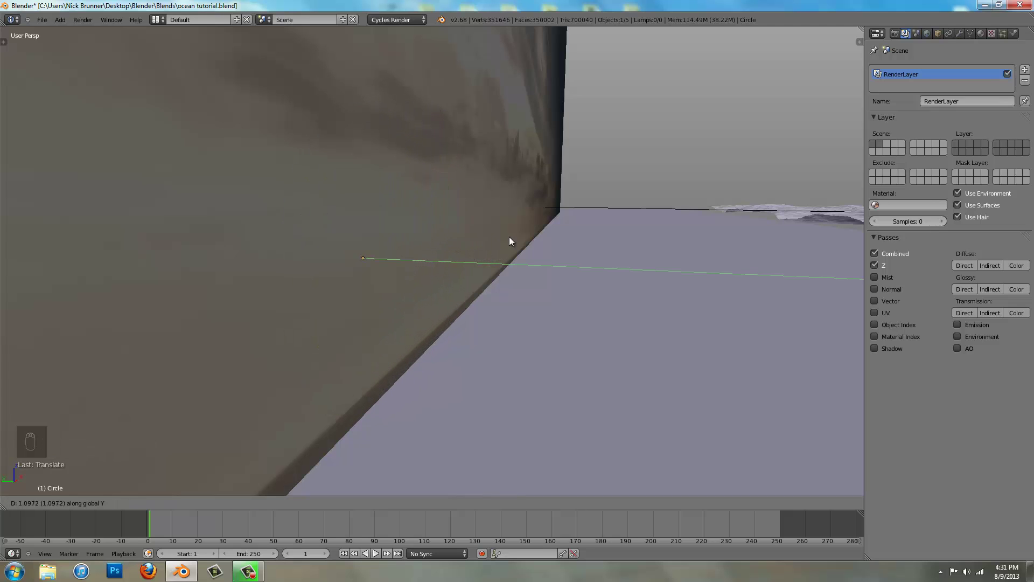
{"action": "left_click_drag", "start_coordinate": [304, 246], "coordinate": [370, 179]}
Give the sun disc an Emission material with Strength 2.0 and white colour, viewed through the camera
{"action": "key", "text": "KP_0"}
{"action": "key", "text": "ctrl+s"}
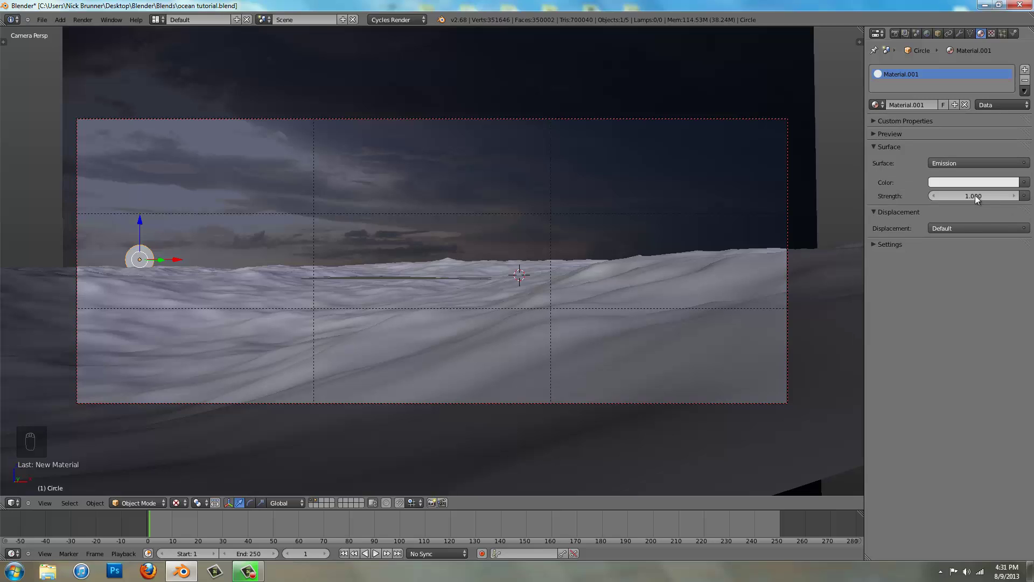
{"action": "left_click_drag", "start_coordinate": [977, 199], "coordinate": [979, 193]}
{"action": "left_click", "coordinate": [982, 183]}
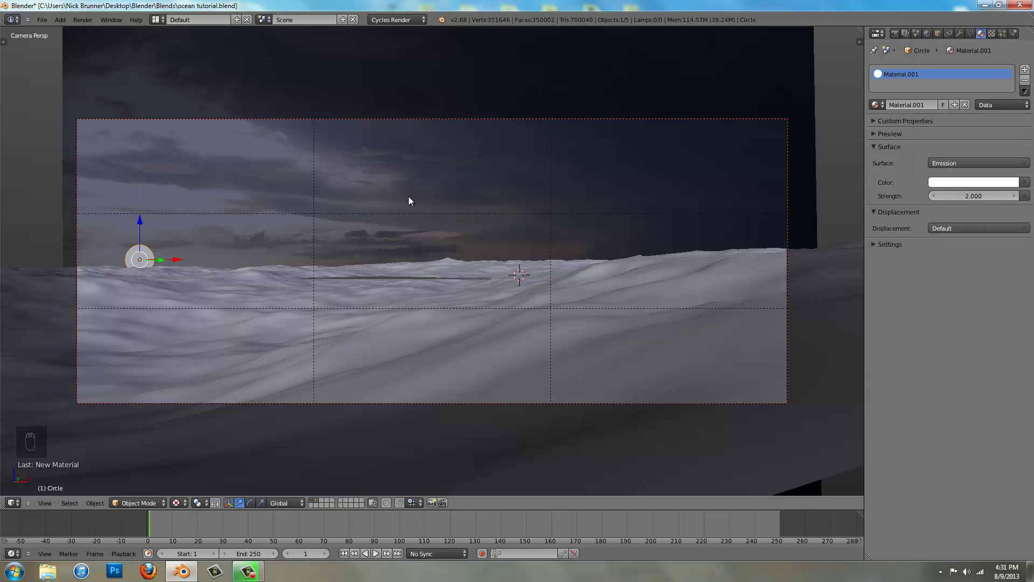
Add a second render layer, rename it Sun and set its layer buttons for the sun disc
{"action": "left_click_drag", "start_coordinate": [903, 34], "coordinate": [977, 104]}
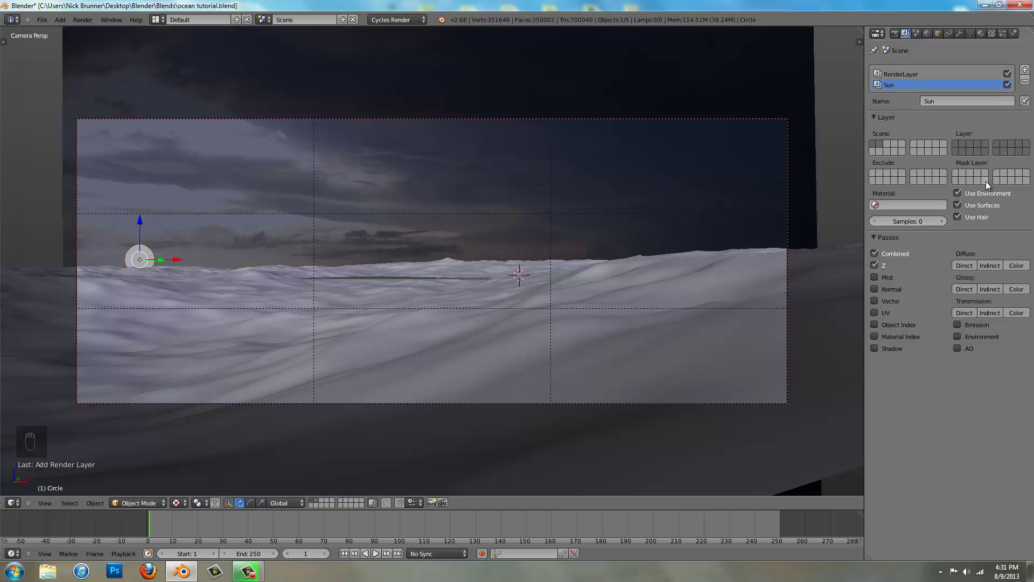
{"action": "left_click_drag", "start_coordinate": [964, 147], "coordinate": [953, 85]}
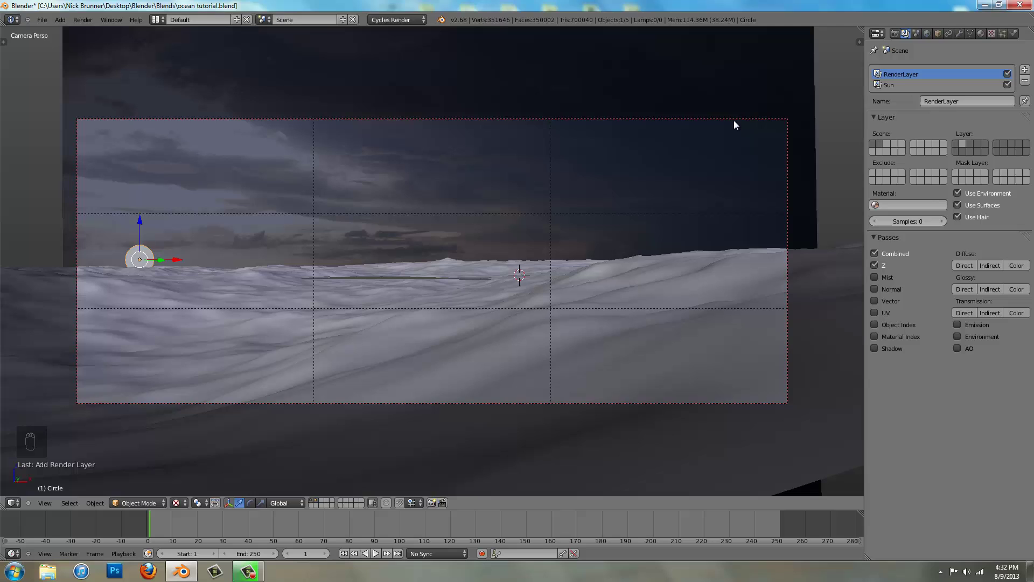
{"action": "left_click", "coordinate": [732, 122]}
Save the file and set the End Frame to 500 so the animation runs from 1 to 500
{"action": "key", "text": "ctrl+s"}
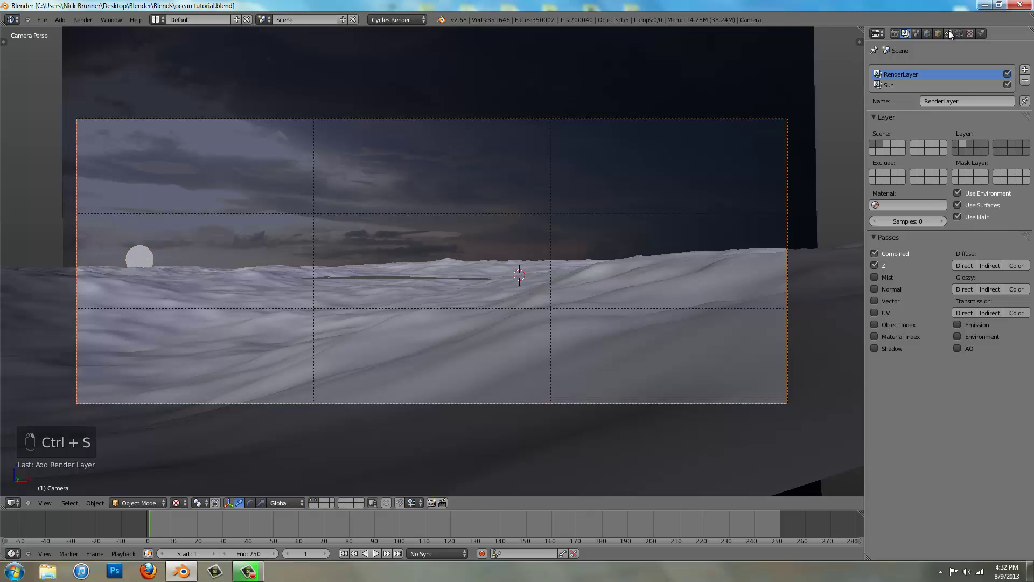
{"action": "left_click_drag", "start_coordinate": [894, 38], "coordinate": [397, 311]}
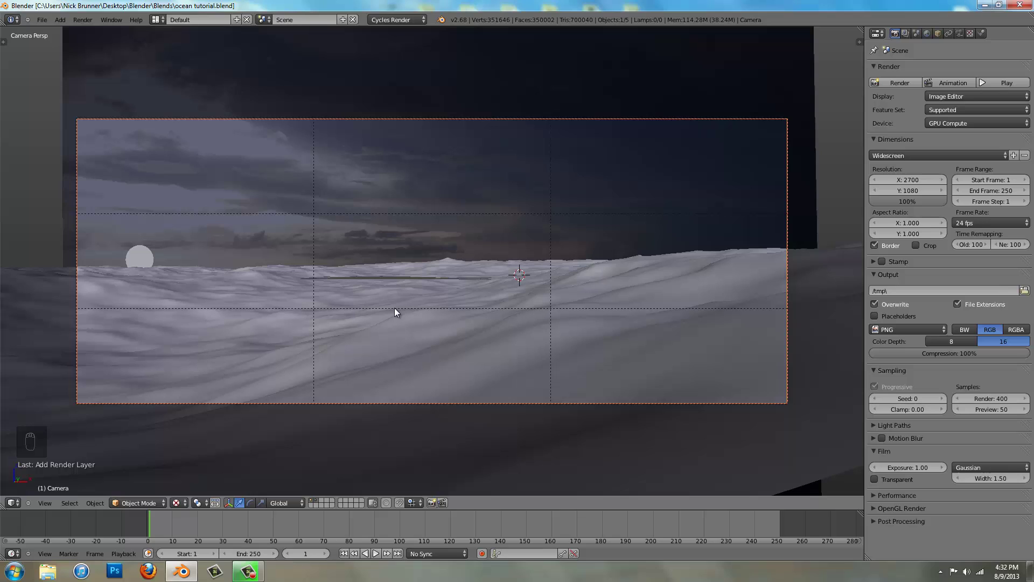
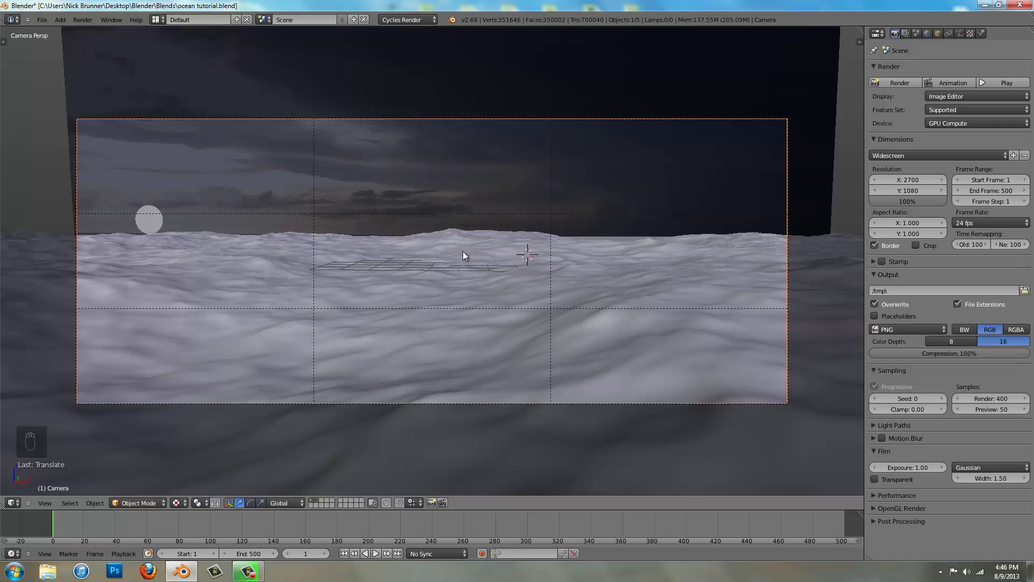
Tilt the camera to its starting framing and keyframe LocRot at frame 1
{"action": "key", "text": "r"}
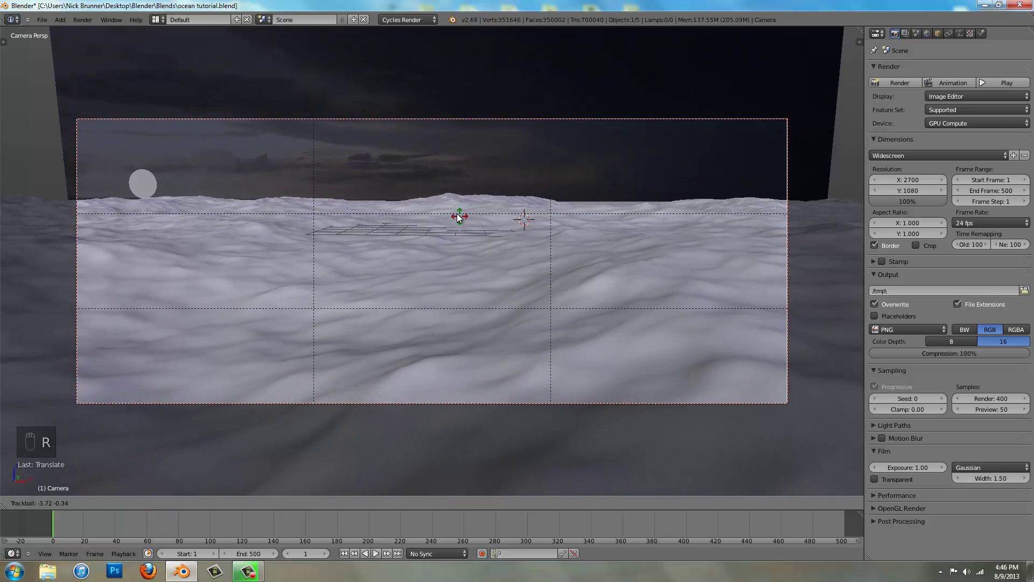
{"action": "left_click_drag", "start_coordinate": [467, 181], "coordinate": [445, 327]}
{"action": "key", "text": "i"}
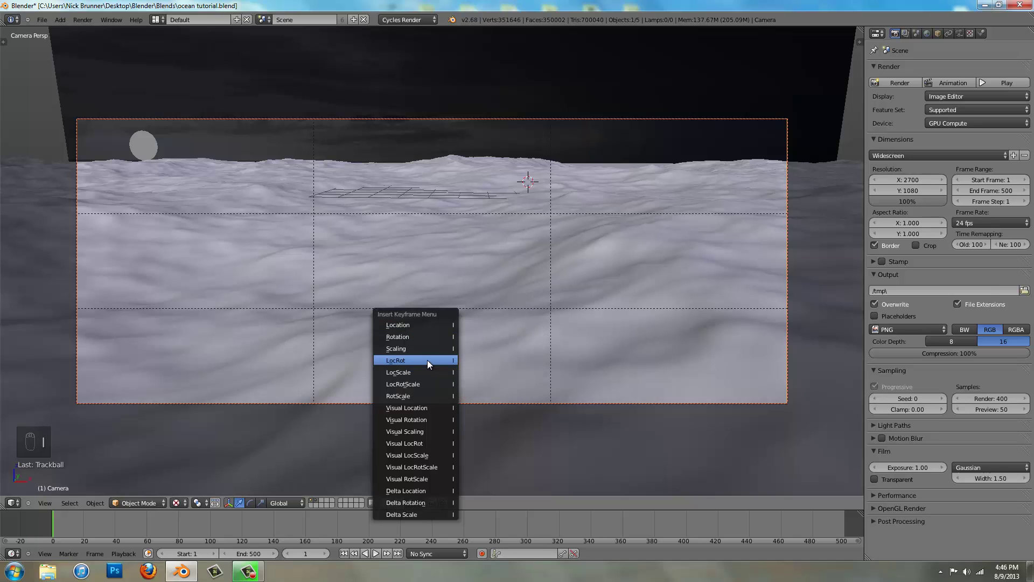
{"action": "key", "text": "shift+Right"}
At frame 500, re-aim and reposition the camera over the waves and keyframe LocRot again
{"action": "key", "text": "shift+Right"}
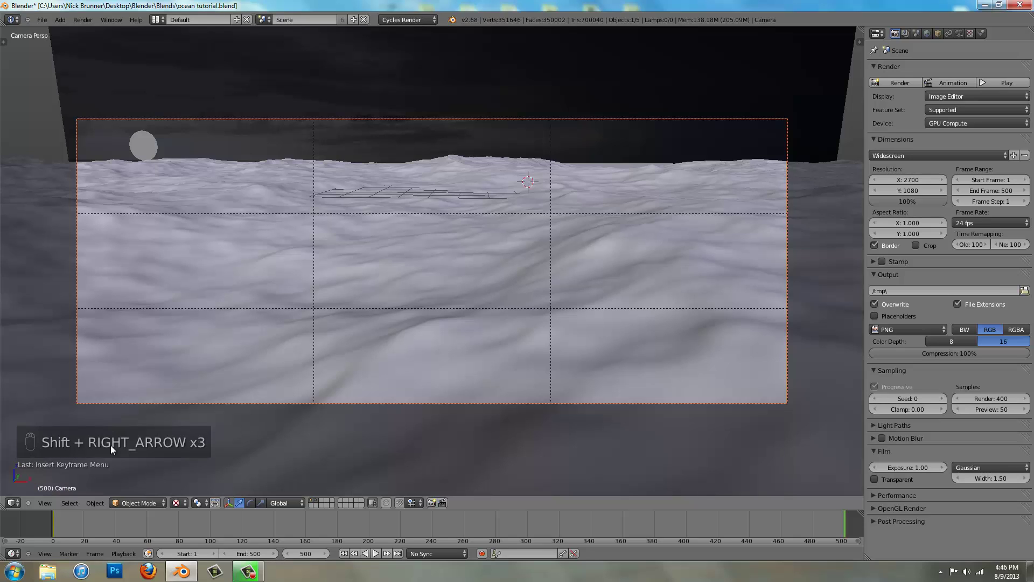
{"action": "key", "text": "r"}
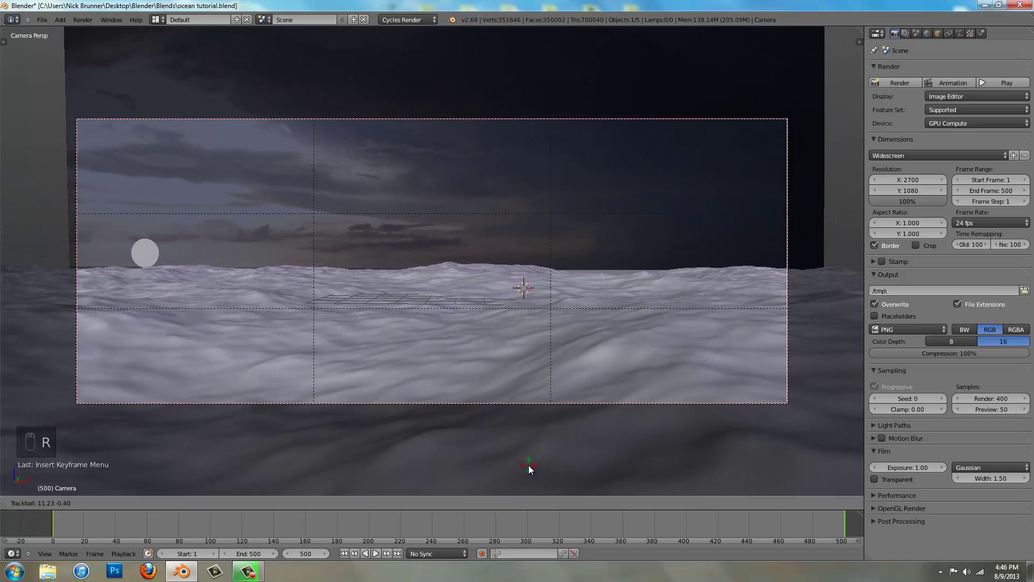
{"action": "left_click_drag", "start_coordinate": [531, 468], "coordinate": [596, 298]}
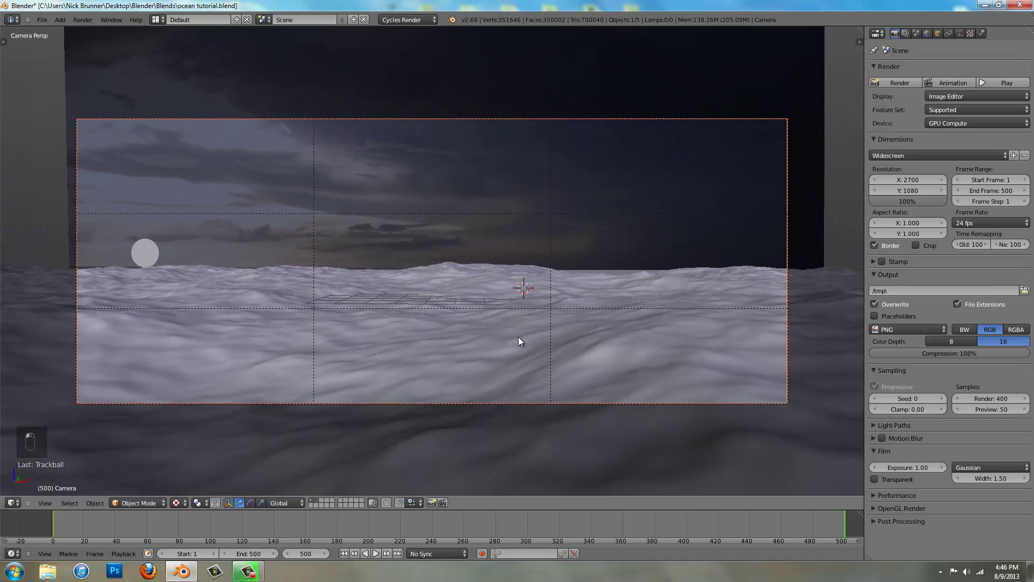
{"action": "key", "text": "g"}
{"action": "left_click_drag", "start_coordinate": [516, 311], "coordinate": [517, 291]}
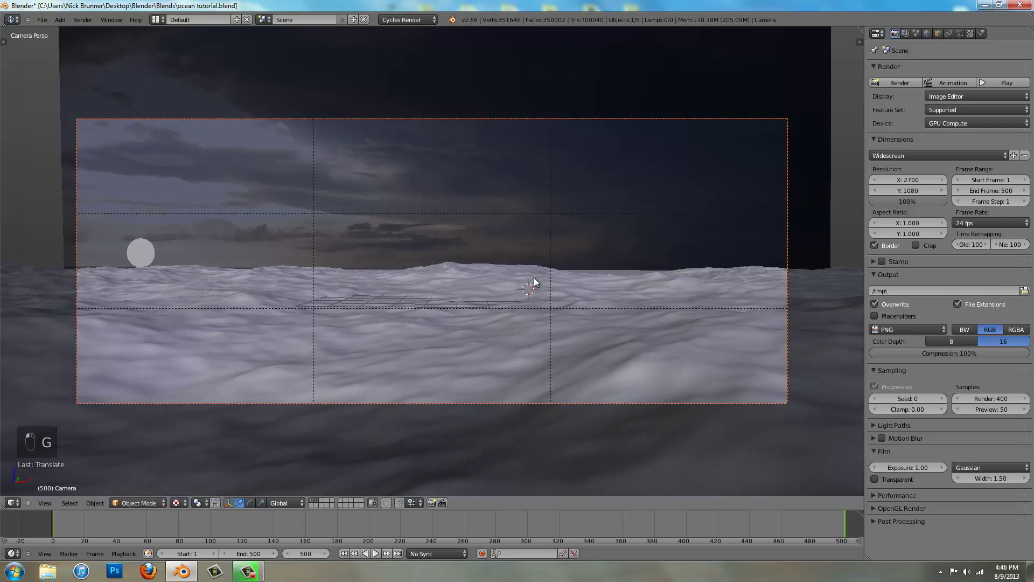
{"action": "key", "text": "g"}
{"action": "middle_click", "coordinate": [530, 358]}
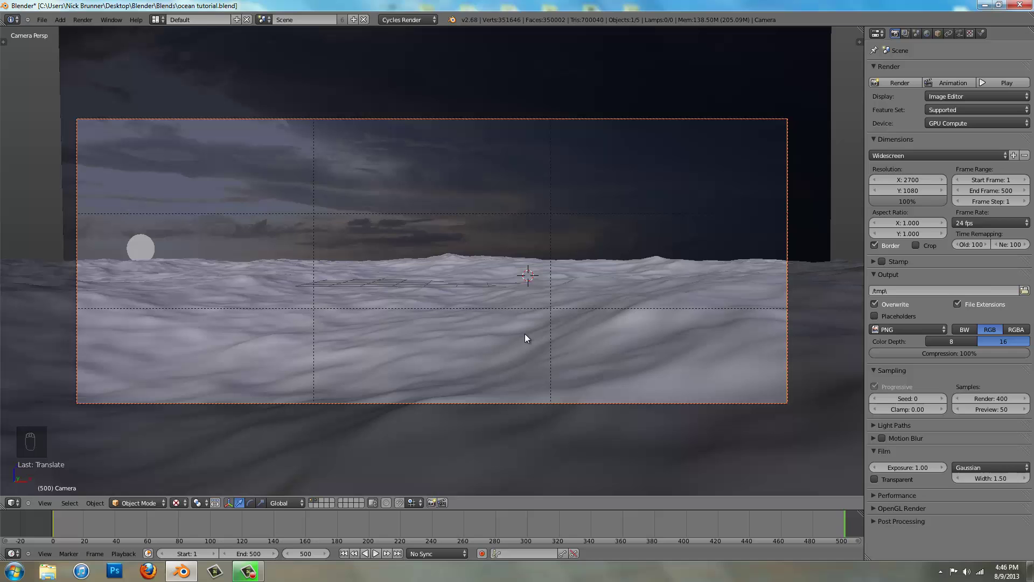
{"action": "middle_click", "coordinate": [522, 222]}
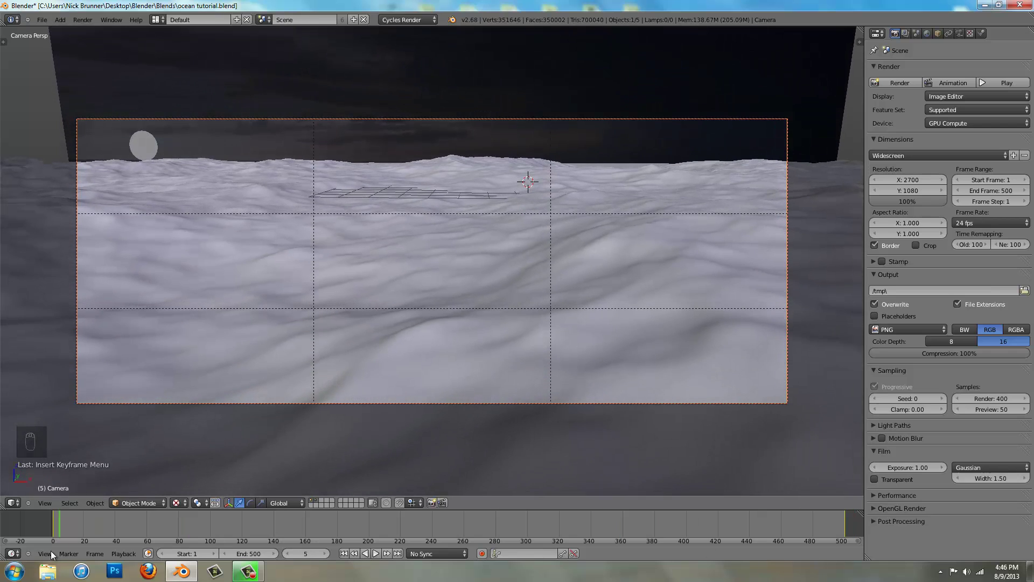
{"action": "key", "text": "shift+Left"}
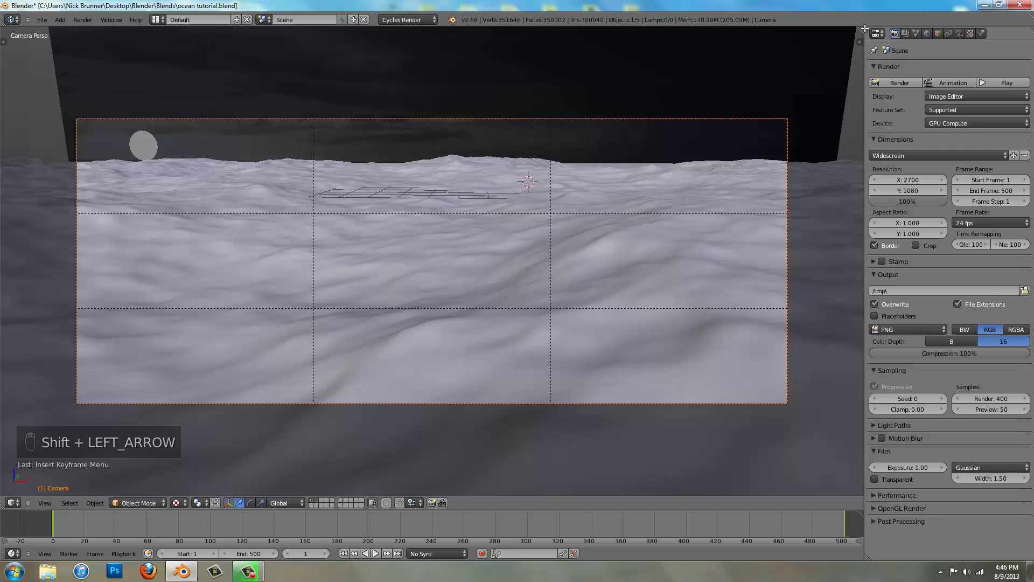
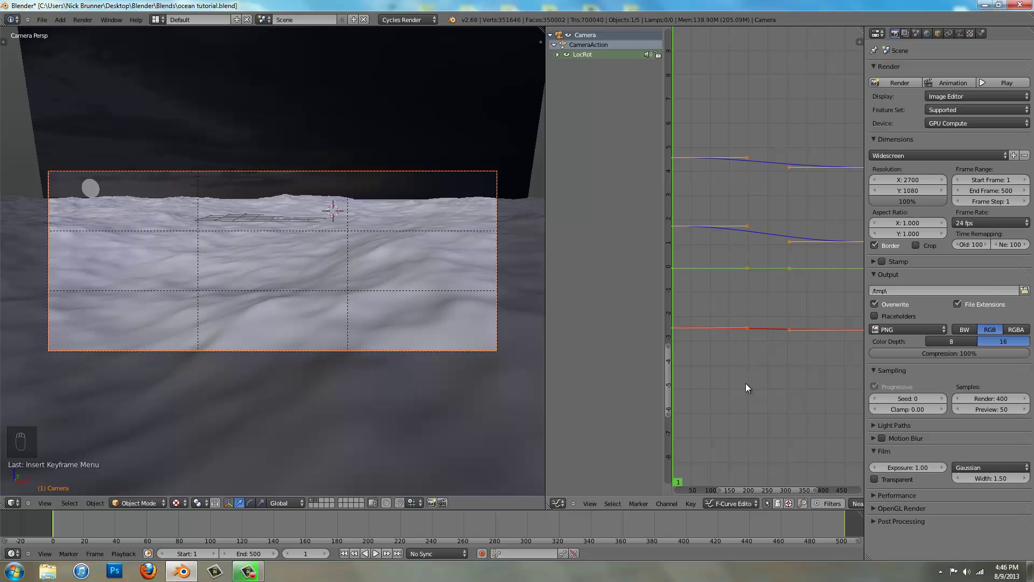
Set all the camera's keyframes to Linear interpolation for a steady flight
{"action": "key", "text": "v"}
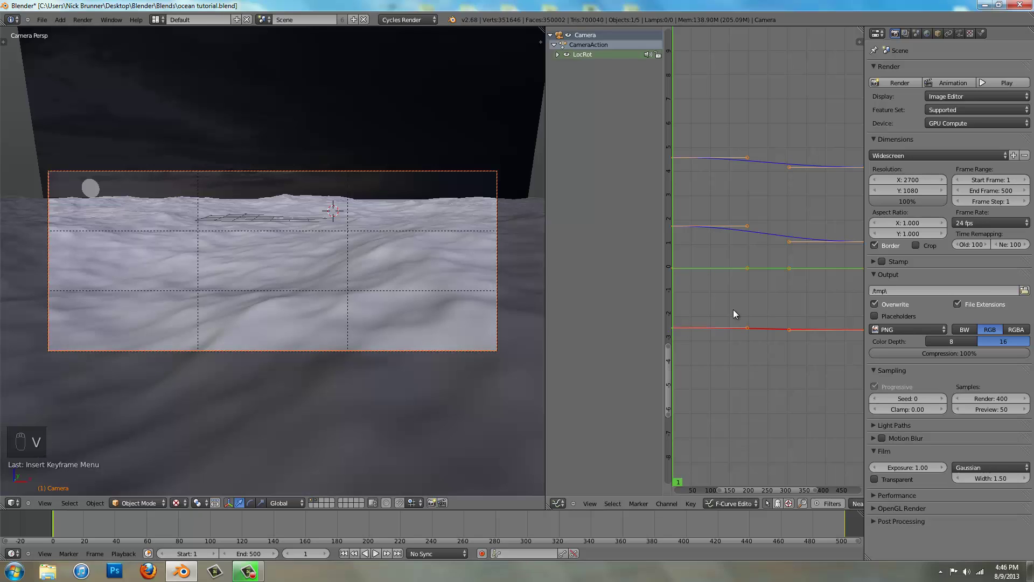
{"action": "key", "text": "v"}
{"action": "key", "text": "v"}
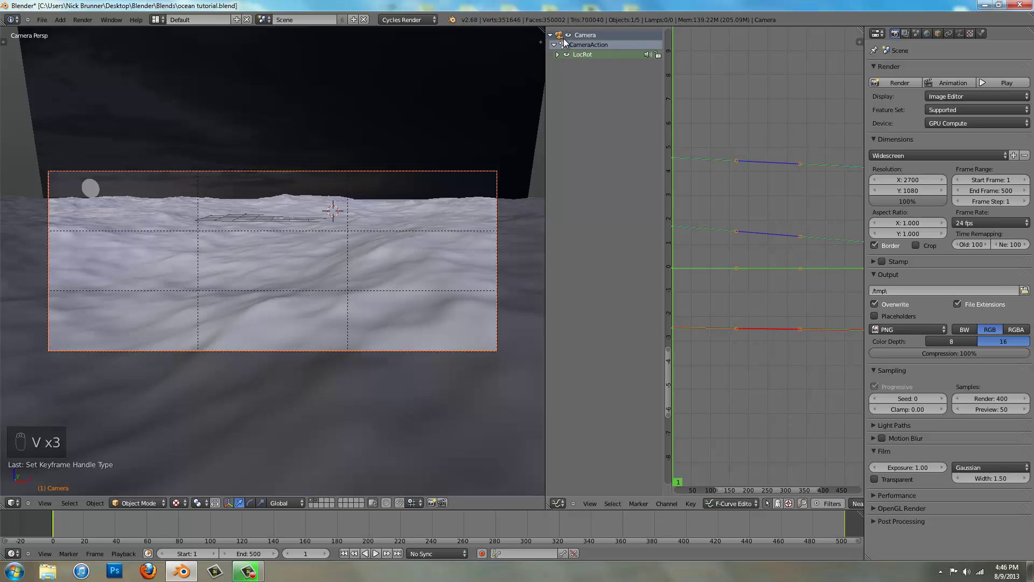
Play back the camera fly-over, then select the ocean and return to frame 1
{"action": "key", "text": "alt+a"}
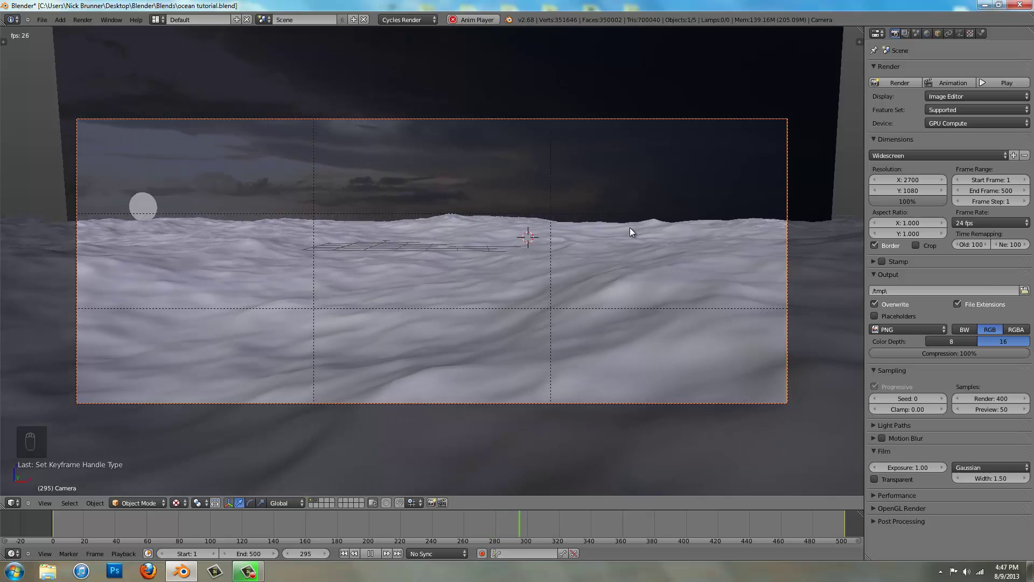
{"action": "key", "text": "alt+a"}
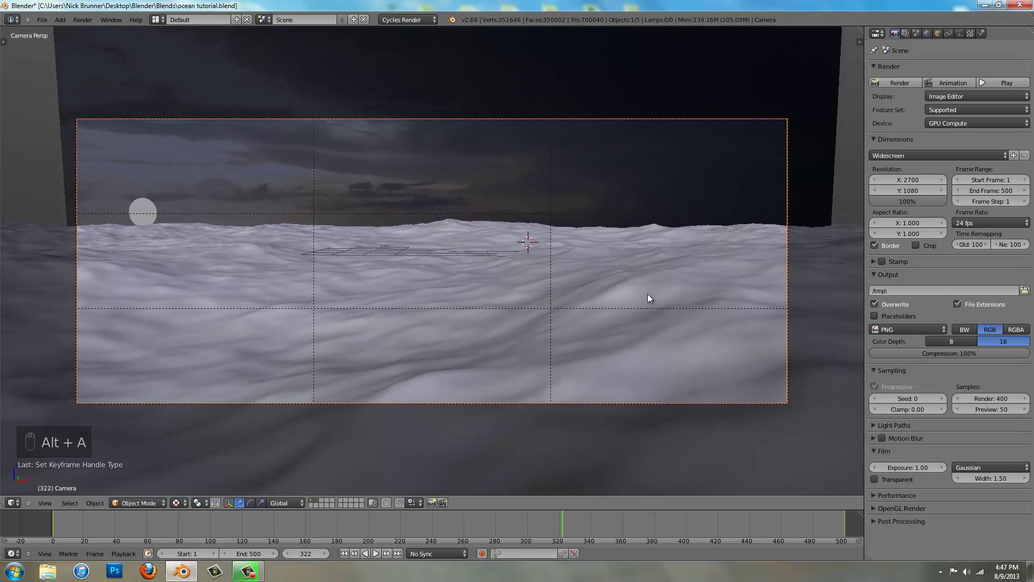
{"action": "left_click", "coordinate": [650, 298]}
{"action": "key", "text": "shift+Left"}
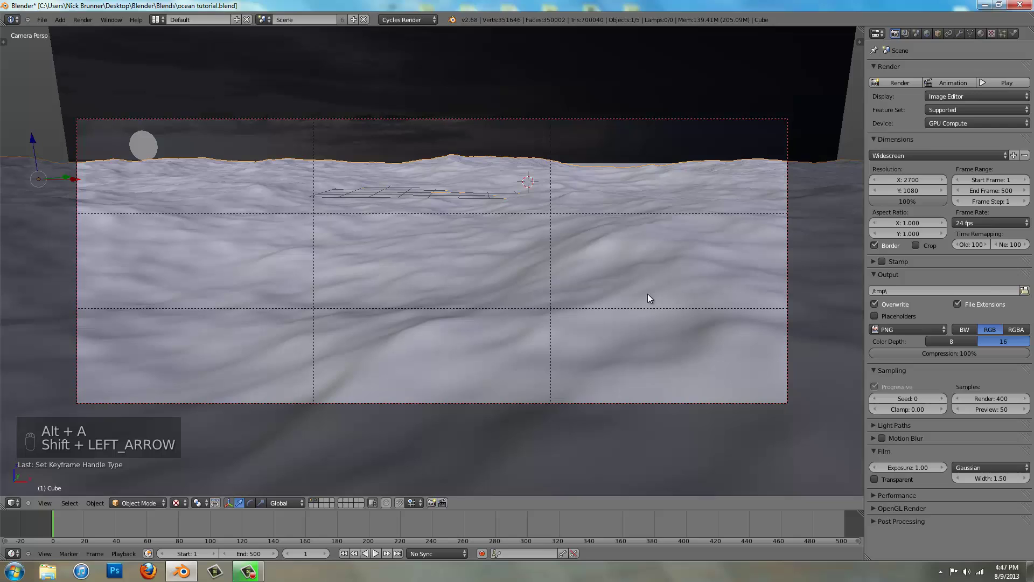
Keyframe the Ocean modifier Time at 1.00 on frame 1 and 20.00 on frame 500
{"action": "left_click_drag", "start_coordinate": [958, 37], "coordinate": [914, 150]}
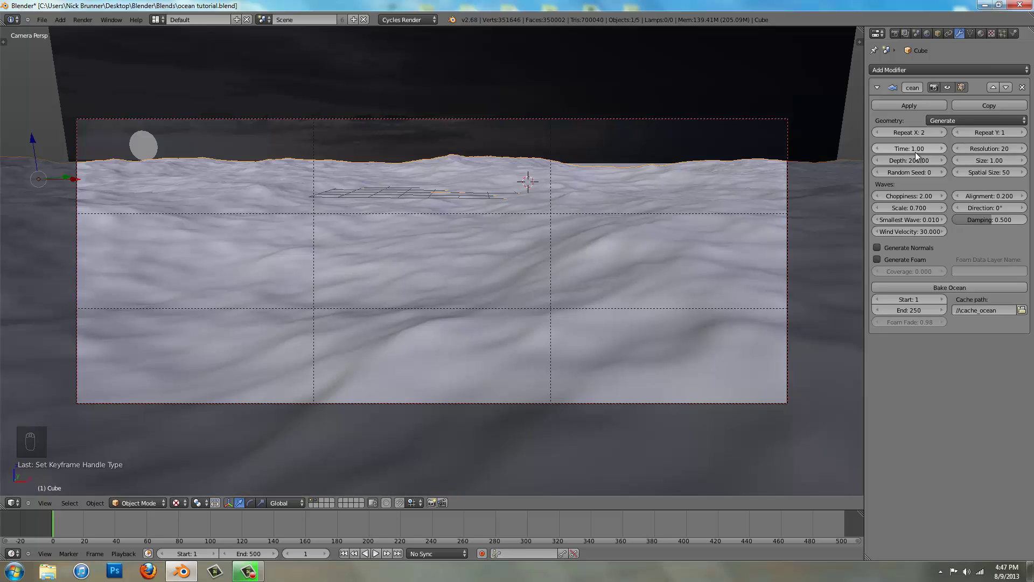
{"action": "key", "text": "i"}
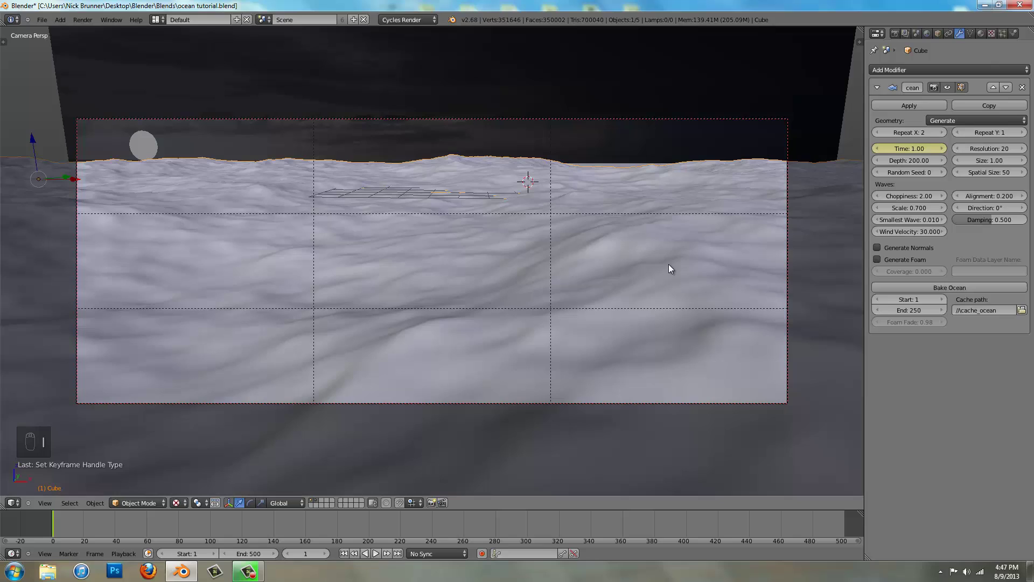
{"action": "key", "text": "shift+Right"}
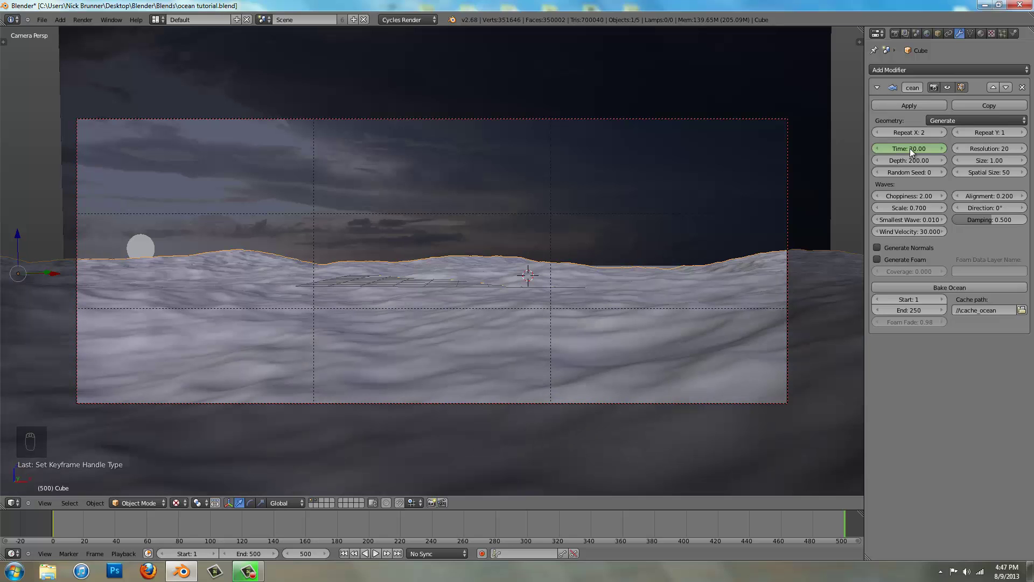
{"action": "key", "text": "i"}
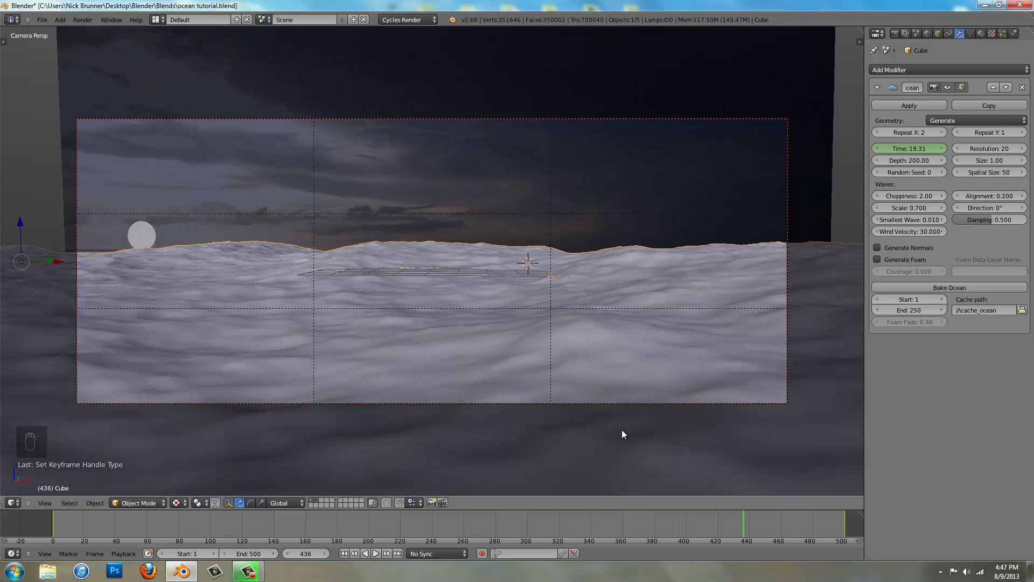
Return to frame 1, orbit to see the scene and nudge the Plane slightly down along Z
{"action": "key", "text": "shift+Left"}
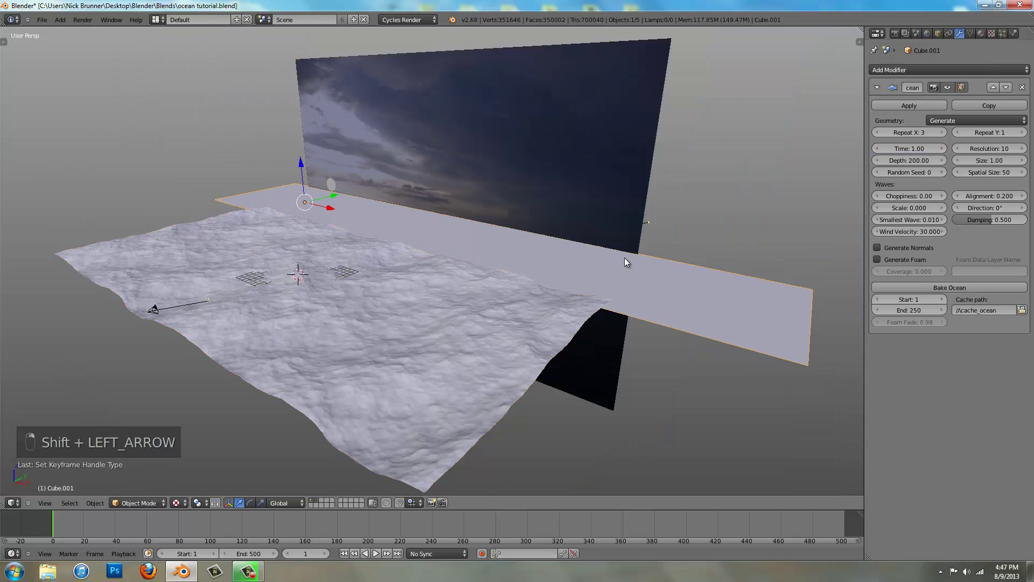
{"action": "left_click_drag", "start_coordinate": [502, 183], "coordinate": [581, 265]}
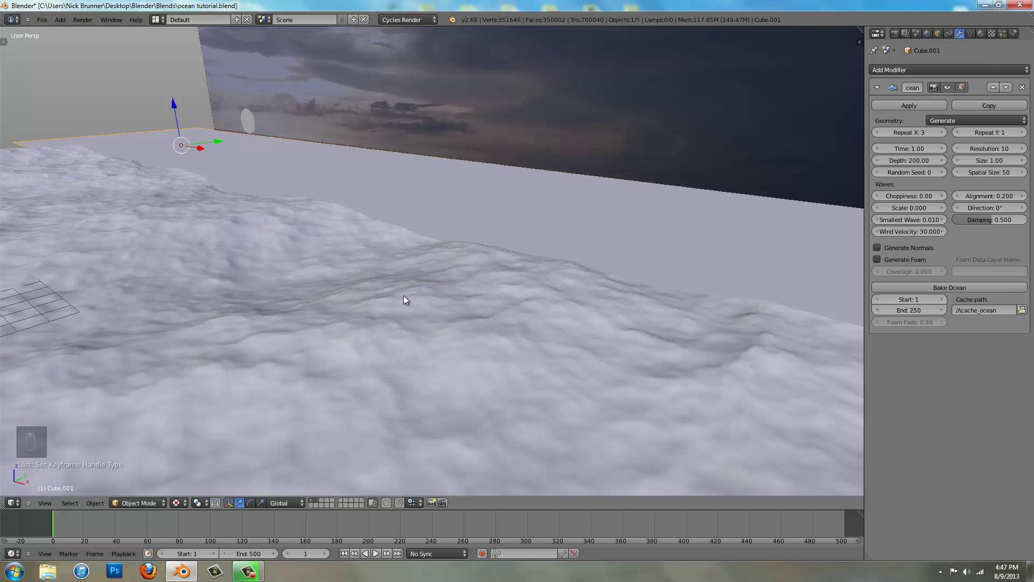
{"action": "left_click_drag", "start_coordinate": [406, 299], "coordinate": [384, 109]}
{"action": "key", "text": "g"}
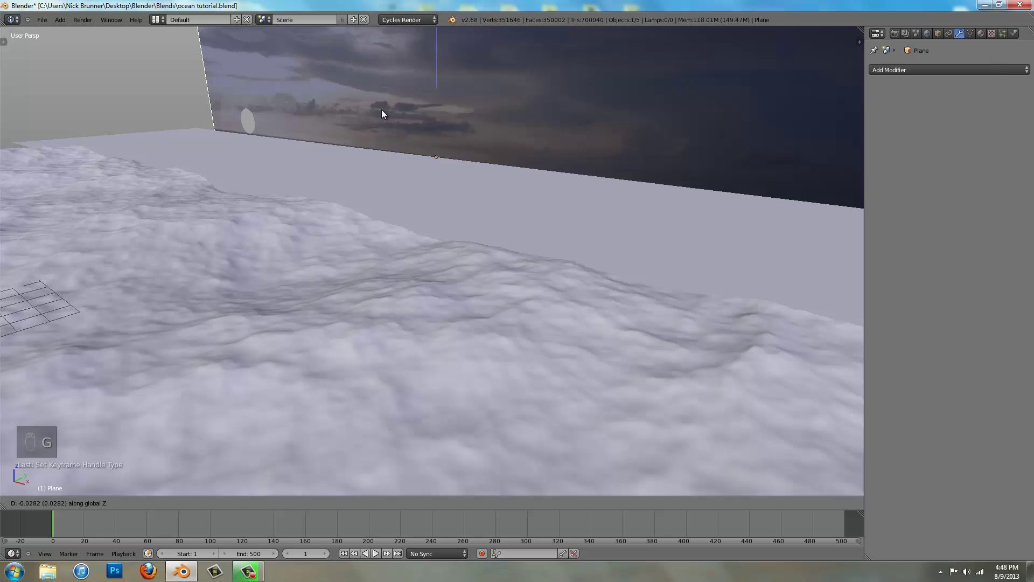
{"action": "left_click_drag", "start_coordinate": [385, 149], "coordinate": [464, 170]}
Switch back to the camera's view and save the file
{"action": "key", "text": "KP_0"}
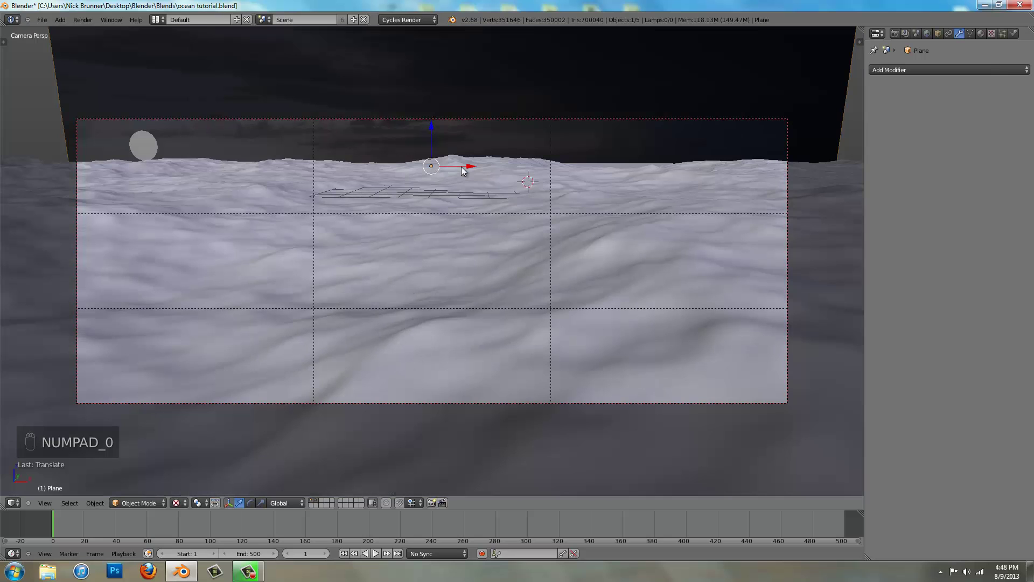
{"action": "key", "text": "ctrl+s"}
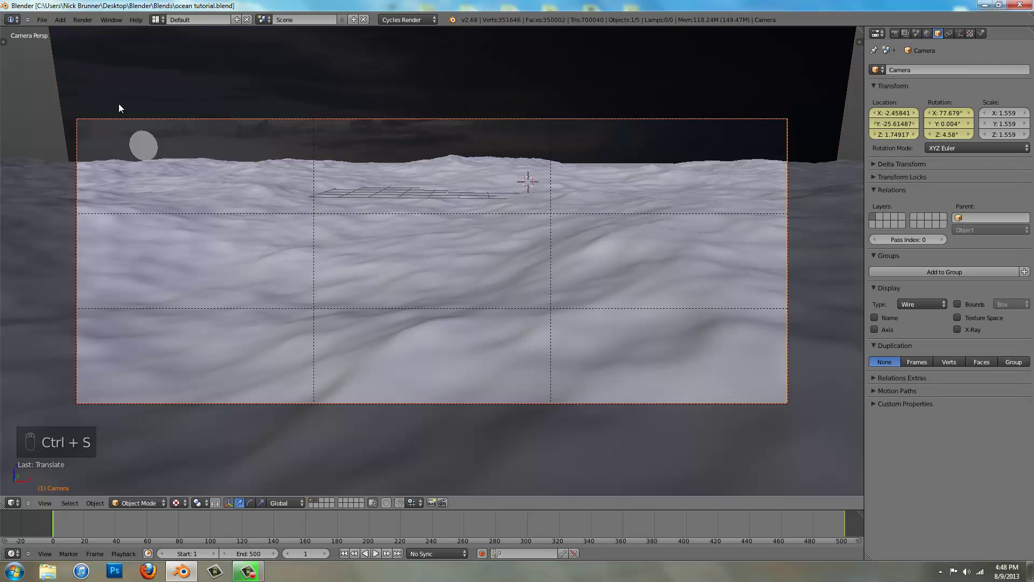